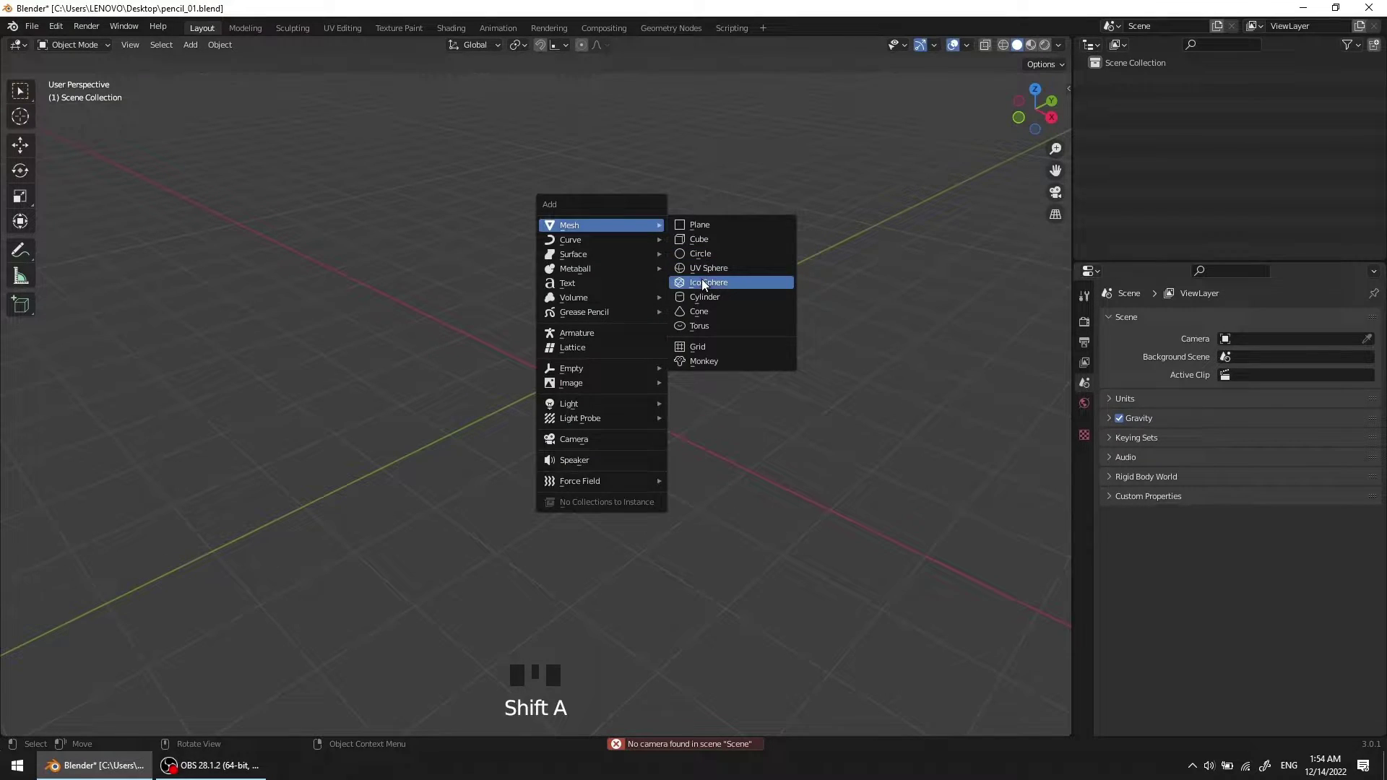
Step: Add an eight-vertex cylinder and view it straight from the front
drag(573, 356, 344, 473)
drag(581, 383, 564, 372)
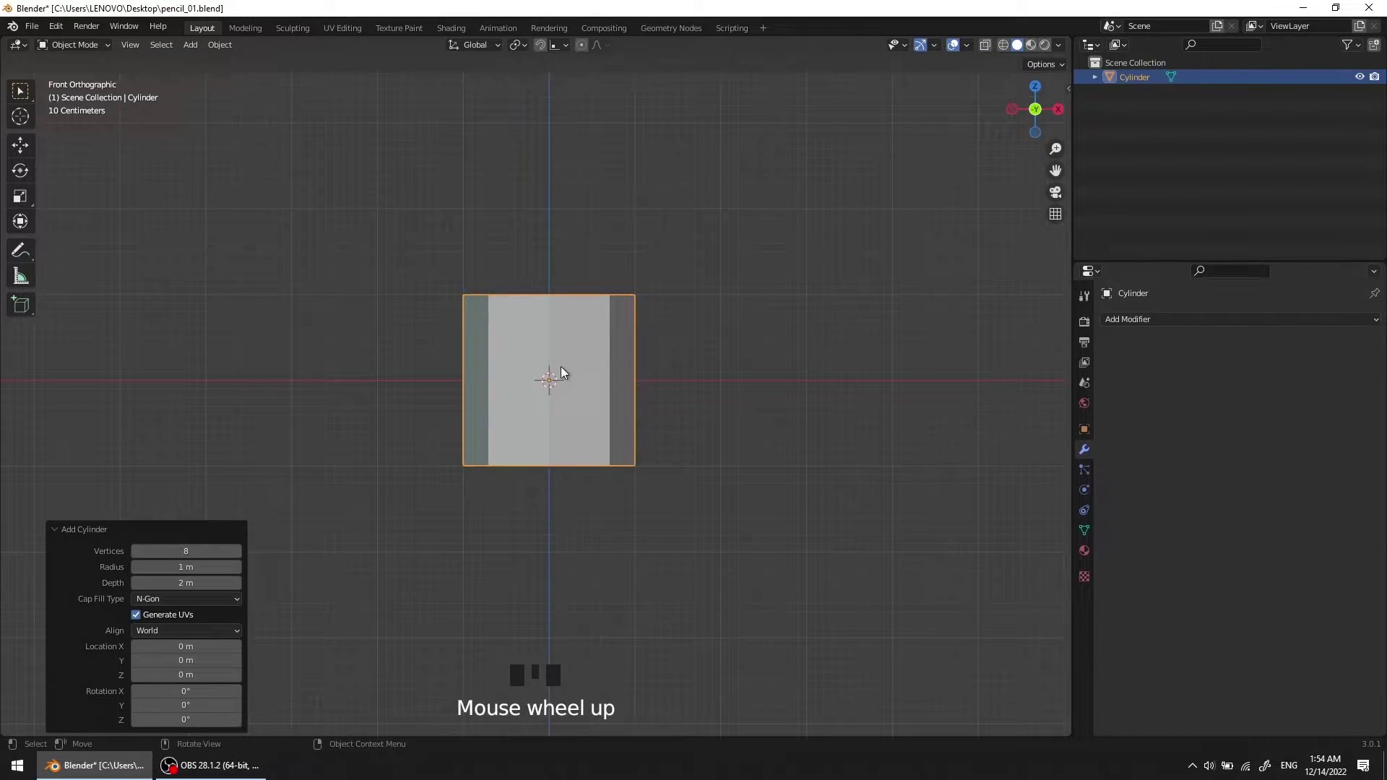
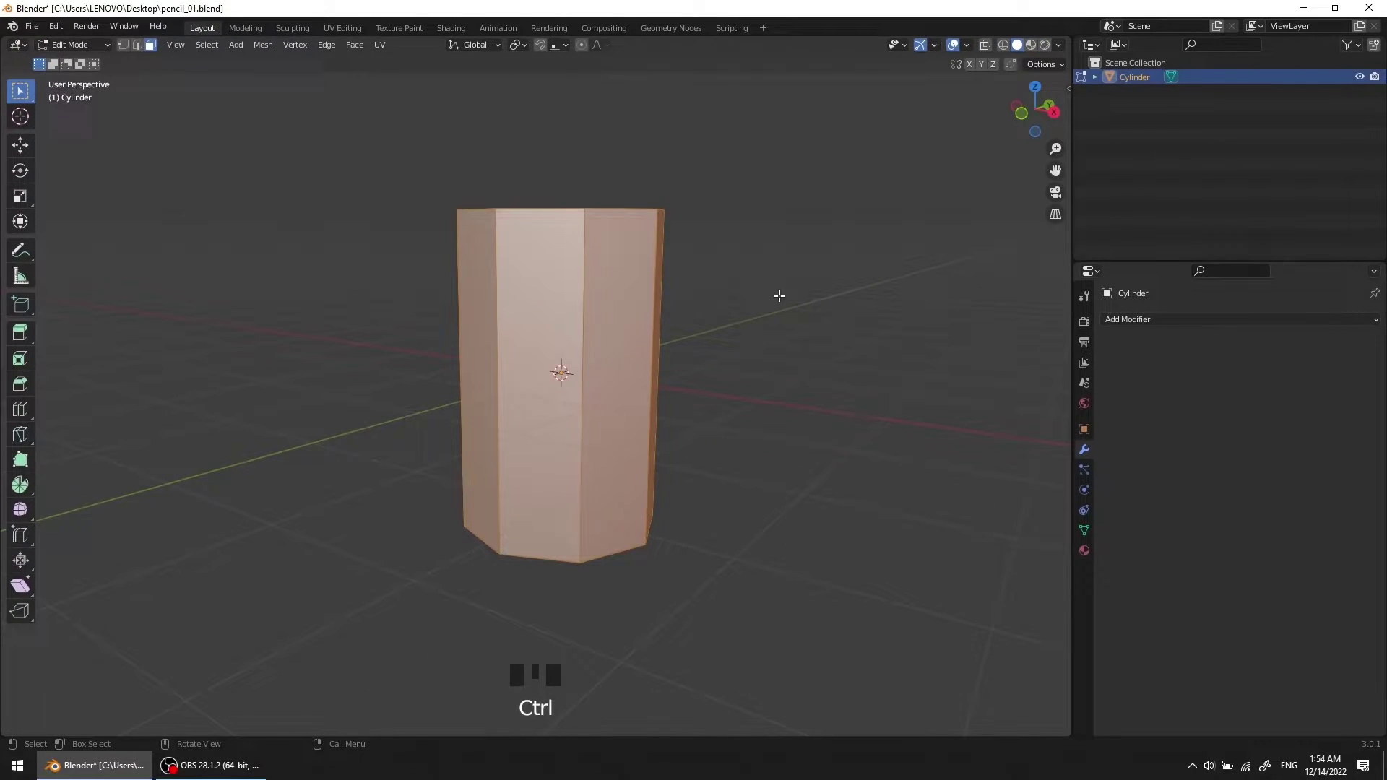
Step: Subdivide the column with extra vertical divisions and horizontal loop cuts, opening the top face
click(863, 307)
drag(763, 361, 764, 366)
key(3)
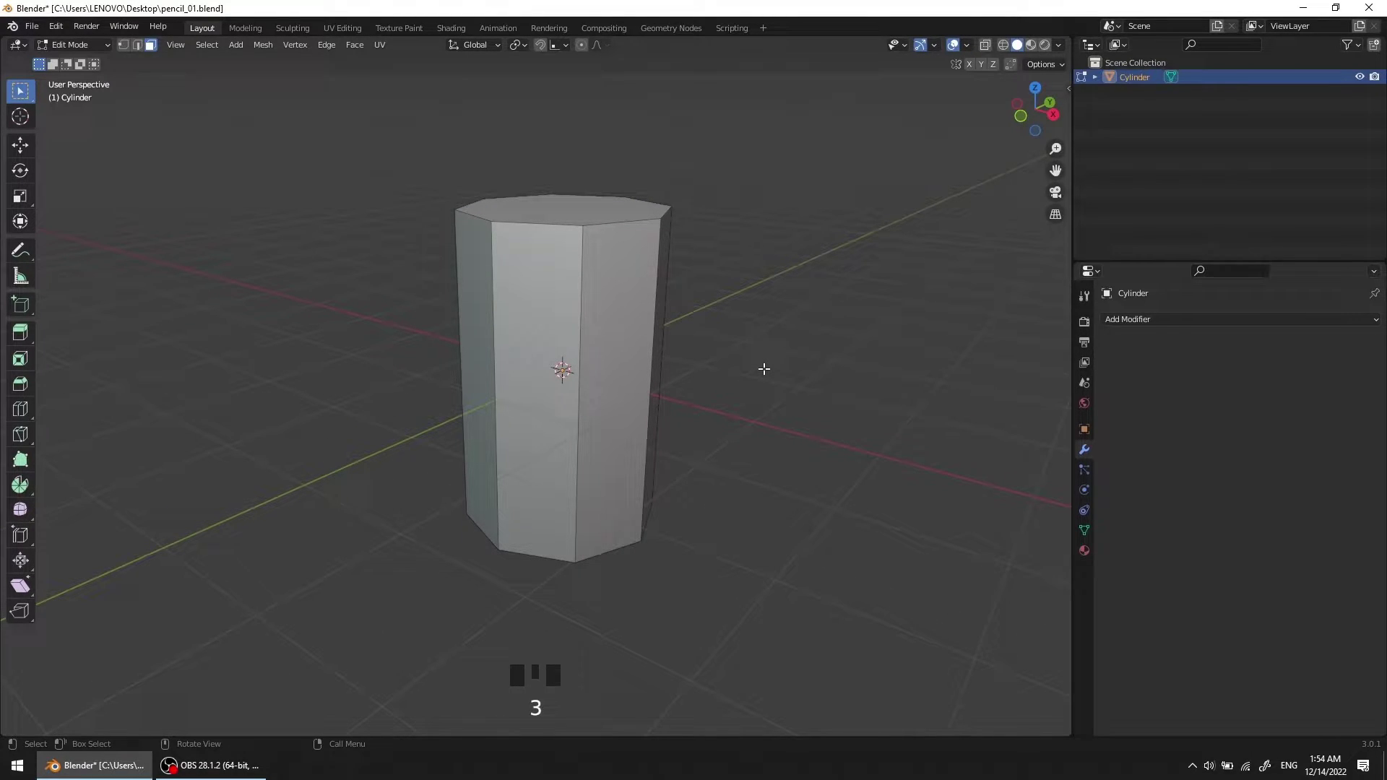
drag(697, 362, 718, 373)
key(a)
drag(643, 309, 628, 286)
drag(628, 286, 642, 310)
drag(641, 309, 745, 232)
click(745, 232)
click(590, 212)
drag(577, 377, 583, 506)
click(583, 506)
drag(615, 411, 610, 398)
key(x)
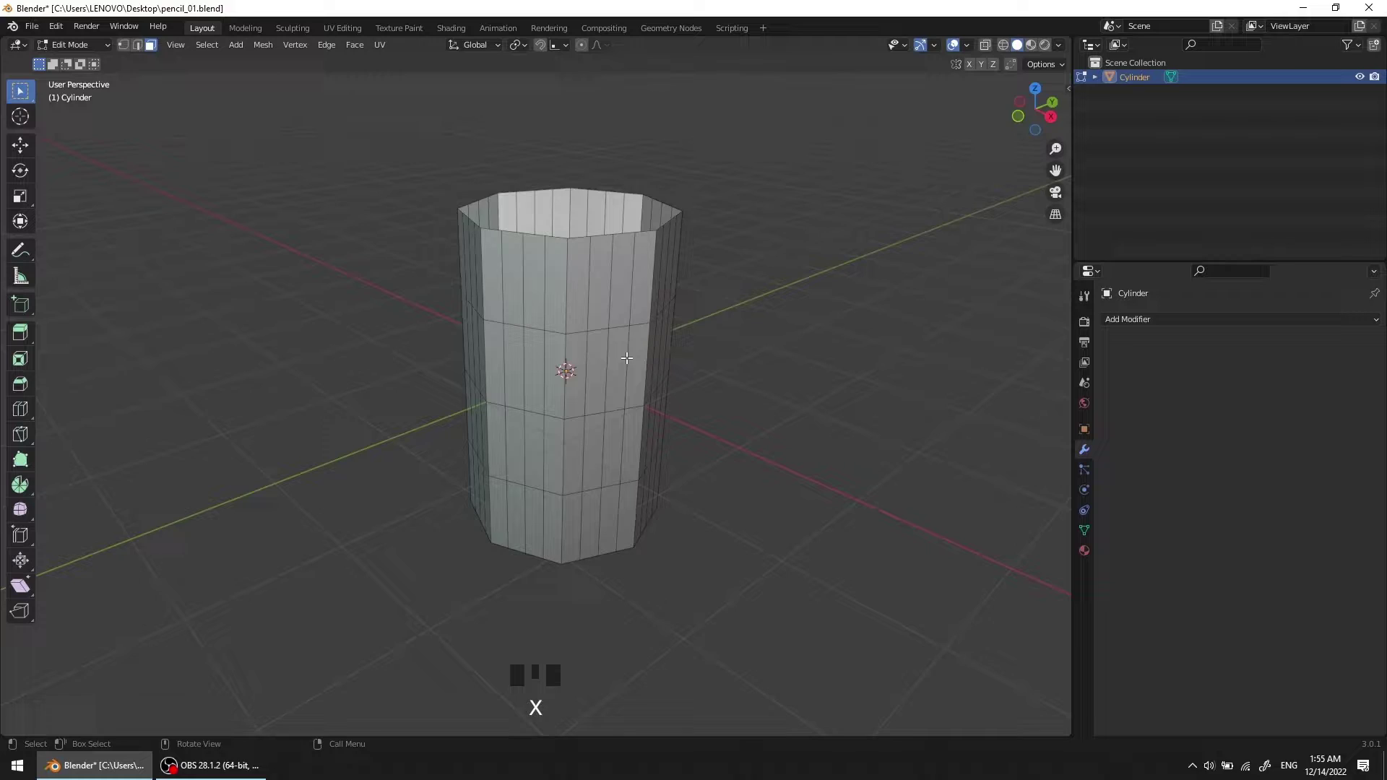
Step: Zoom to the bottom rim, select rim vertices and start moving them down along Z
drag(625, 333, 610, 586)
scroll(up, 3)
drag(594, 430, 626, 405)
key(1)
drag(599, 482, 581, 472)
scroll(up, 3)
drag(585, 447, 529, 453)
click(529, 453)
key(g)
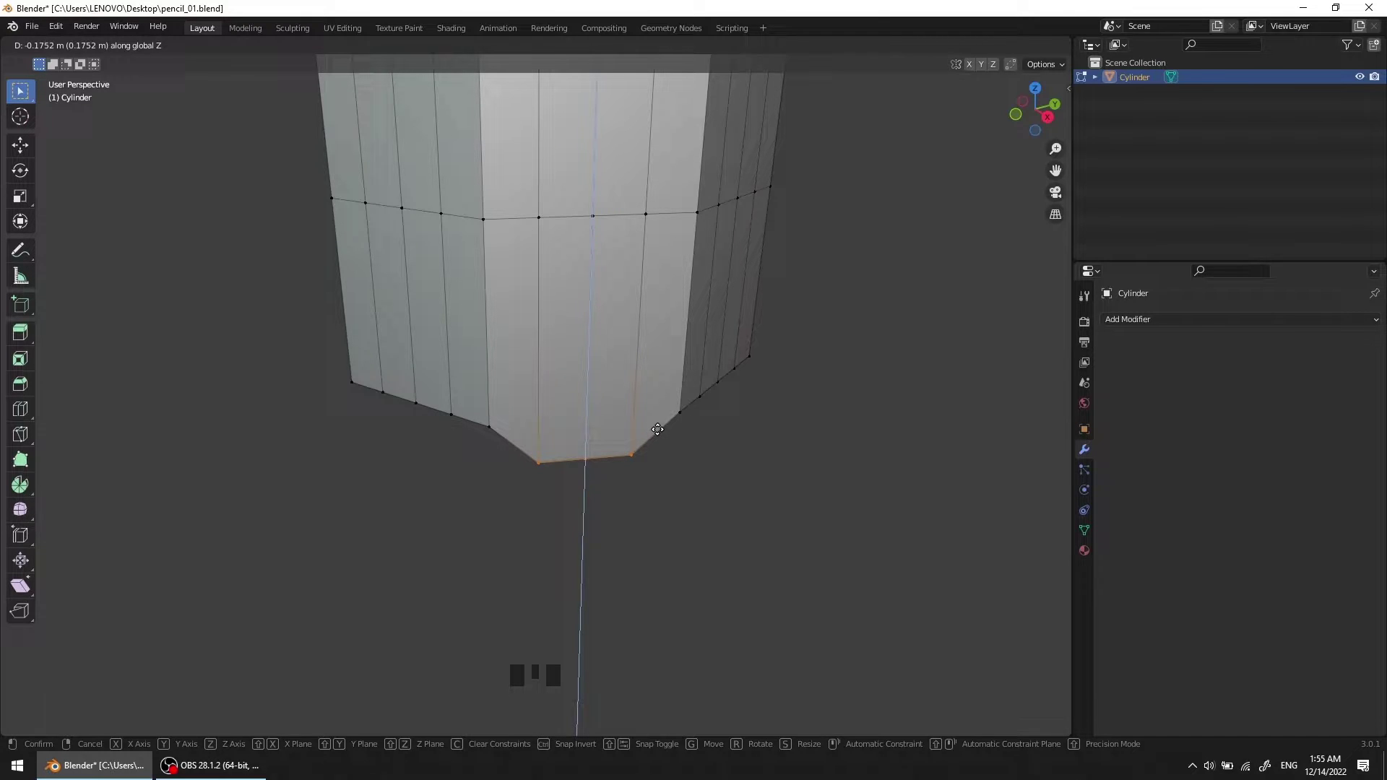
Step: Pull the first rim points down about 0.175 m into a tooth and find Repeat Last for the next face
drag(613, 446, 605, 484)
click(605, 484)
key(shift+r)
drag(529, 437, 515, 457)
scroll(up, 3)
drag(530, 425, 553, 412)
drag(553, 412, 520, 396)
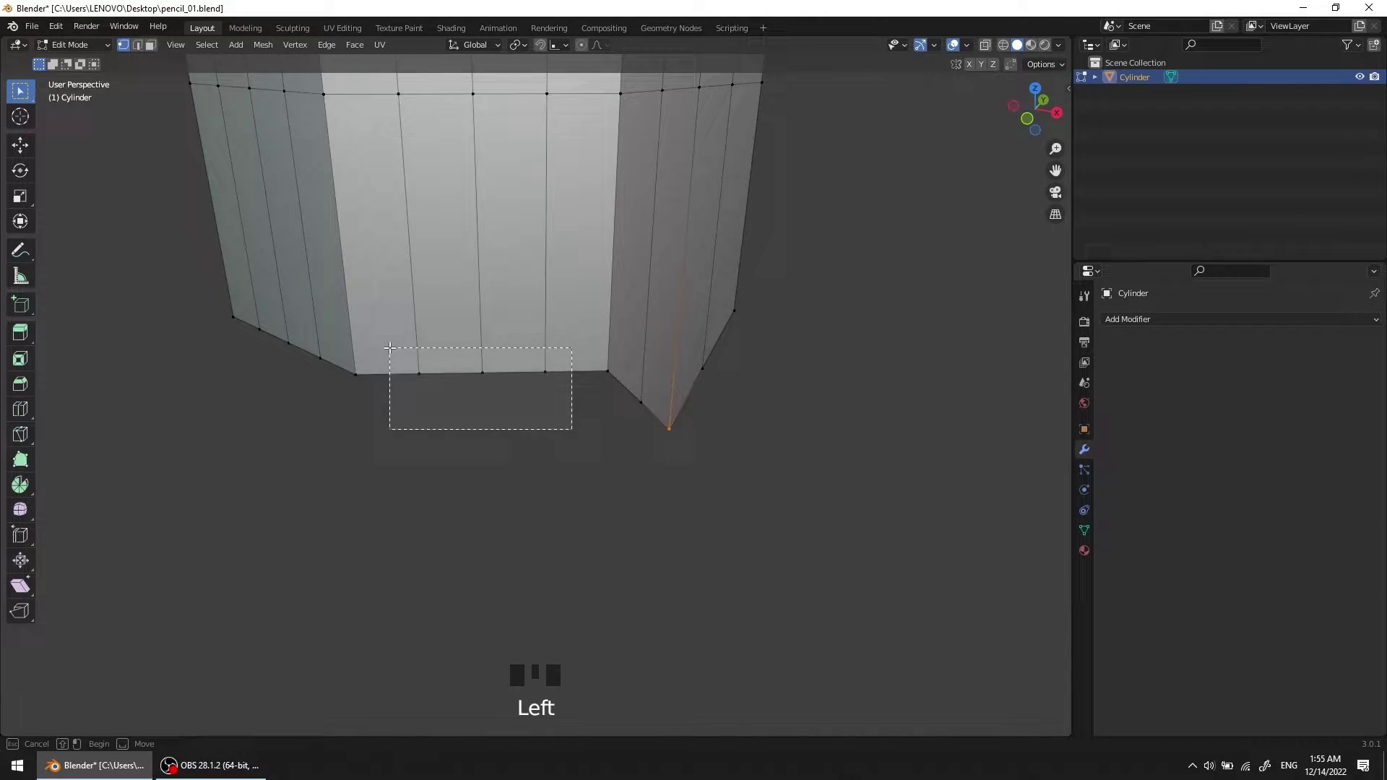
key(shift+r)
click(481, 422)
key(shift+r)
scroll(down, 3)
drag(570, 384, 66, 29)
drag(67, 29, 115, 104)
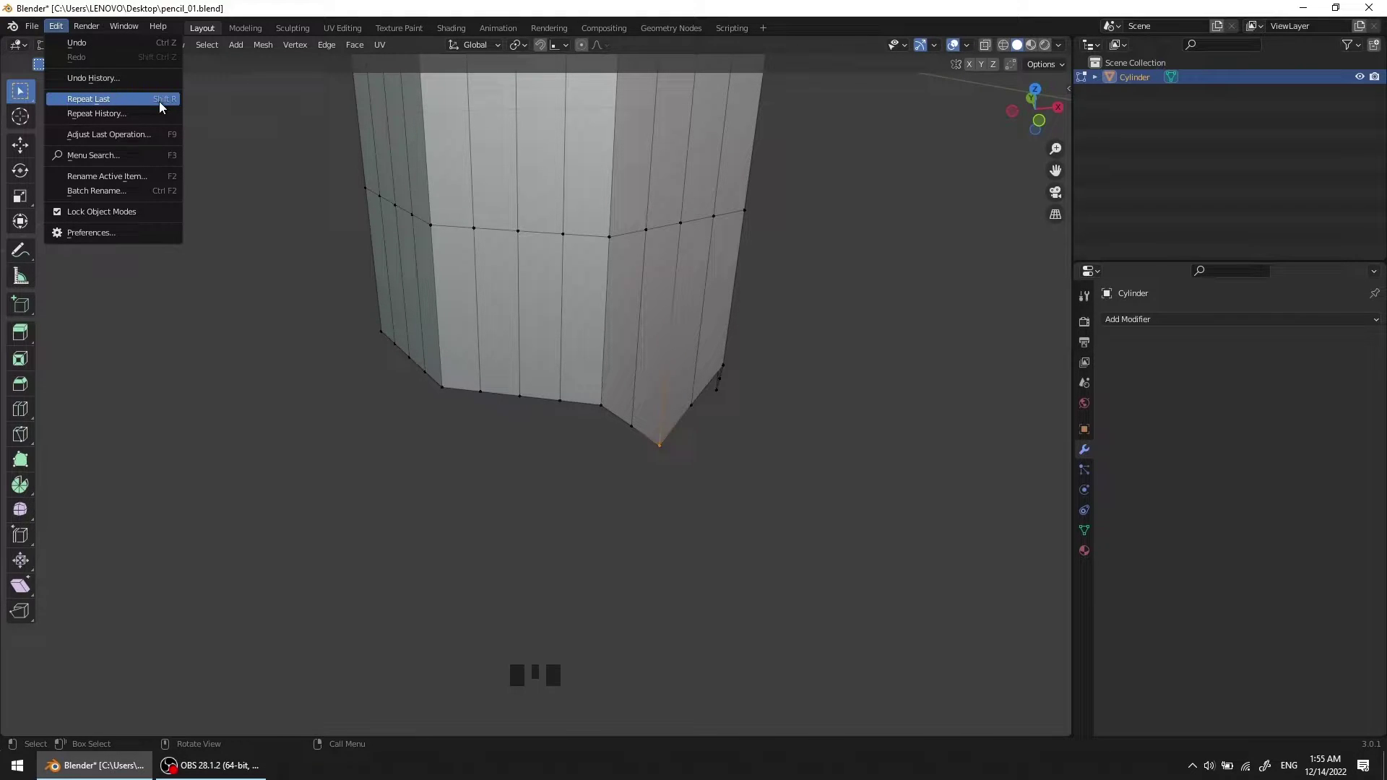
drag(545, 415, 552, 422)
scroll(up, 3)
drag(559, 408, 587, 404)
click(588, 404)
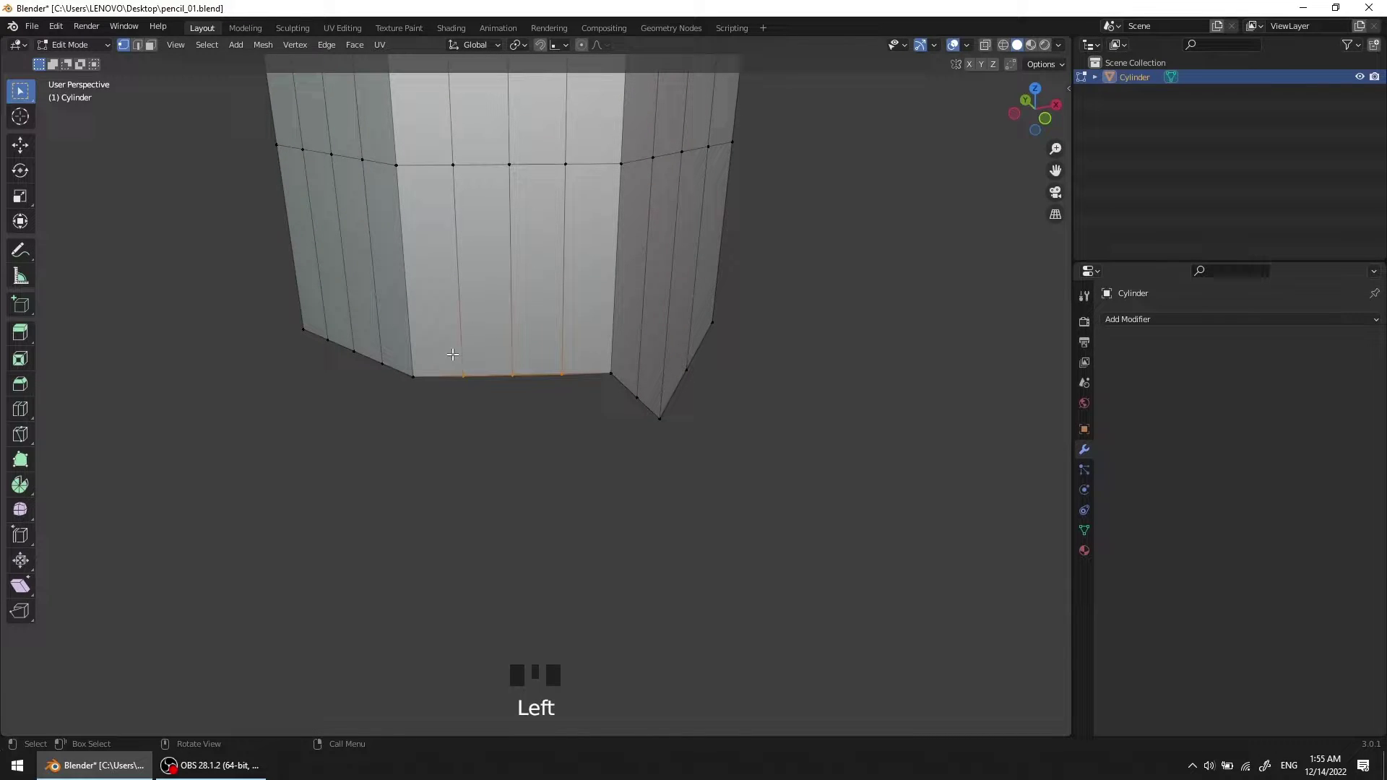
Step: Repeat the downward move on successive bottom-rim points around the column to form more teeth
key(shift+r)
click(529, 427)
key(shift+r)
drag(418, 411, 483, 409)
scroll(down, 3)
drag(432, 396, 385, 399)
click(385, 398)
key(shift+r)
click(446, 412)
key(shift+r)
scroll(down, 3)
drag(435, 403, 475, 396)
scroll(up, 3)
drag(485, 373, 386, 400)
drag(385, 399, 419, 379)
key(shift+r)
Step: Finish the remaining rim points with Repeat Last, completing the zigzag lower edge
click(442, 430)
key(shift+r)
scroll(down, 3)
drag(497, 359, 463, 372)
click(464, 372)
key(shift+r)
click(497, 374)
key(shift+r)
drag(424, 368, 398, 392)
click(398, 392)
key(shift+r)
click(466, 420)
key(shift+r)
drag(377, 395, 423, 361)
click(423, 361)
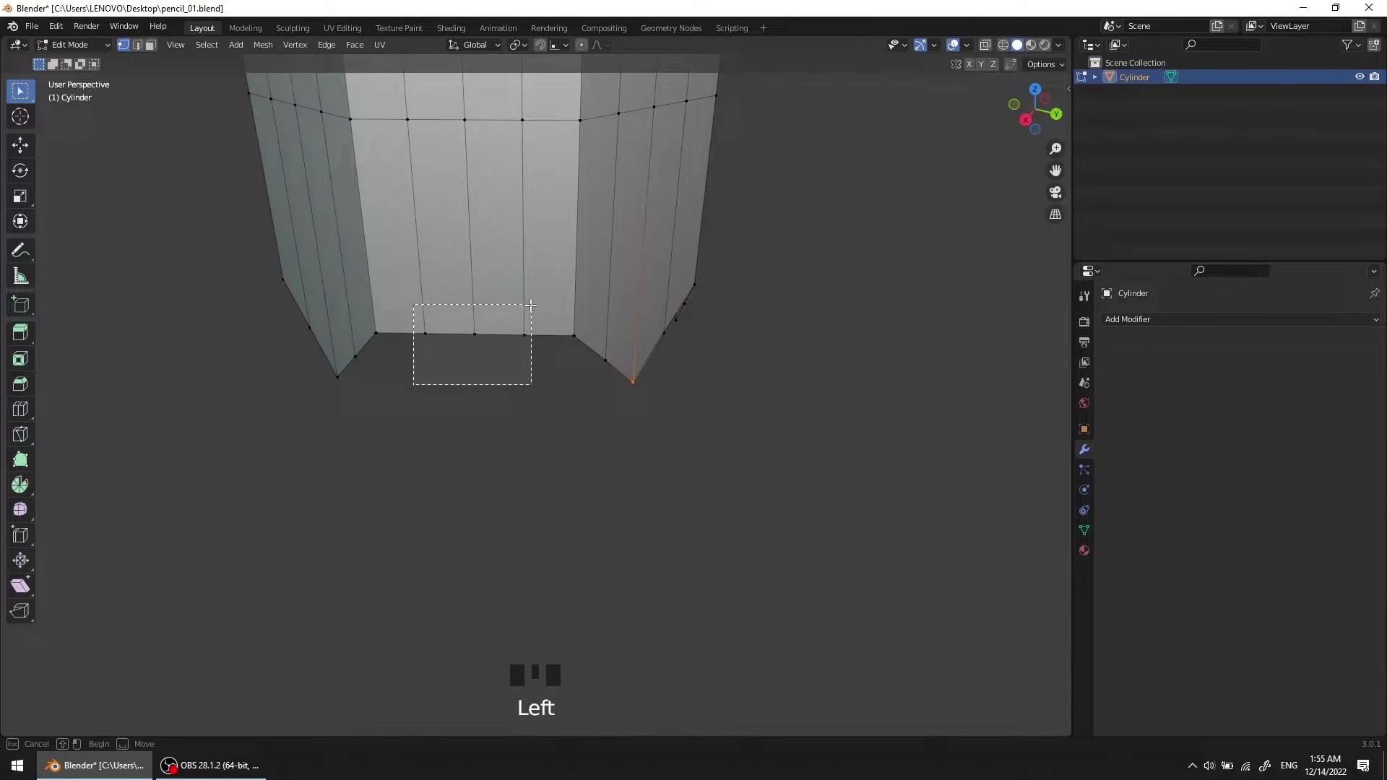
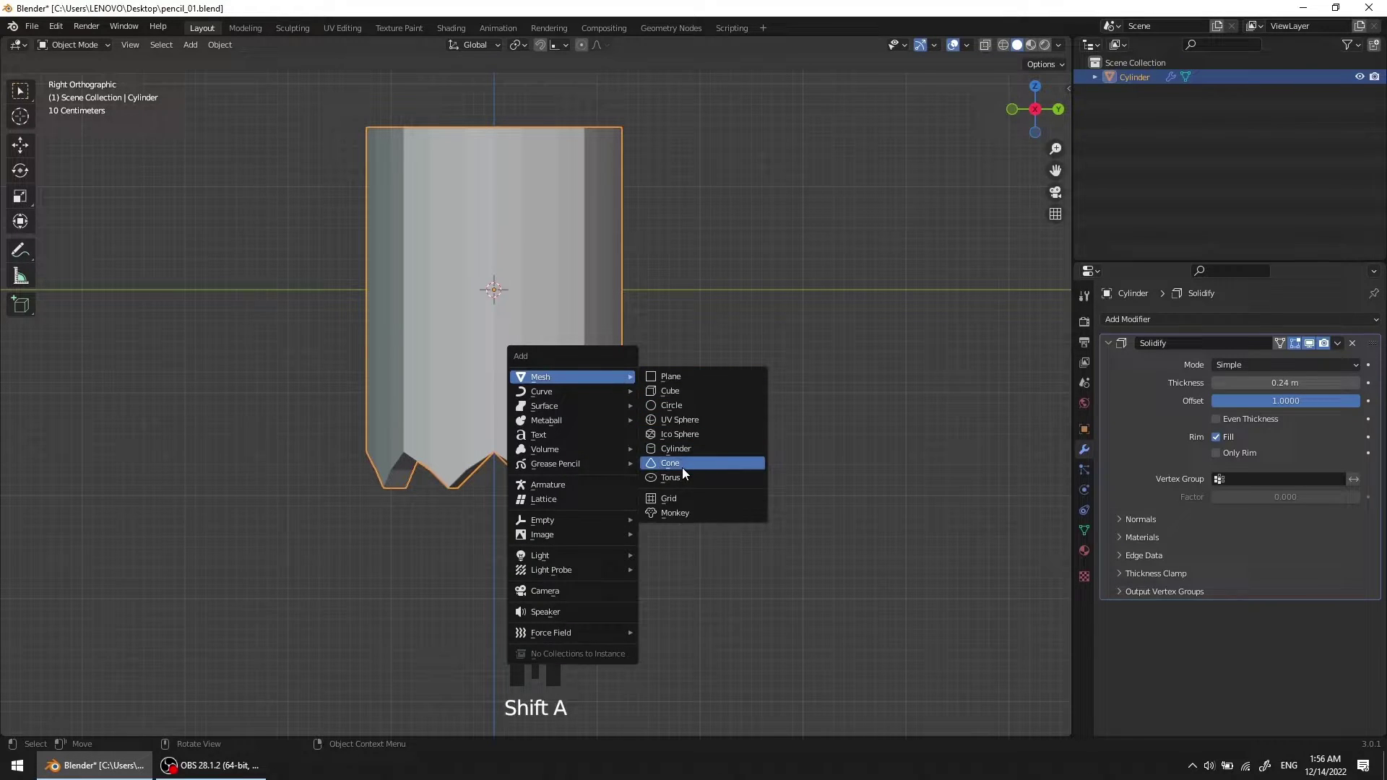
Step: Rotate the new cone 180° upside down and lower it below the pencil body
key(r)
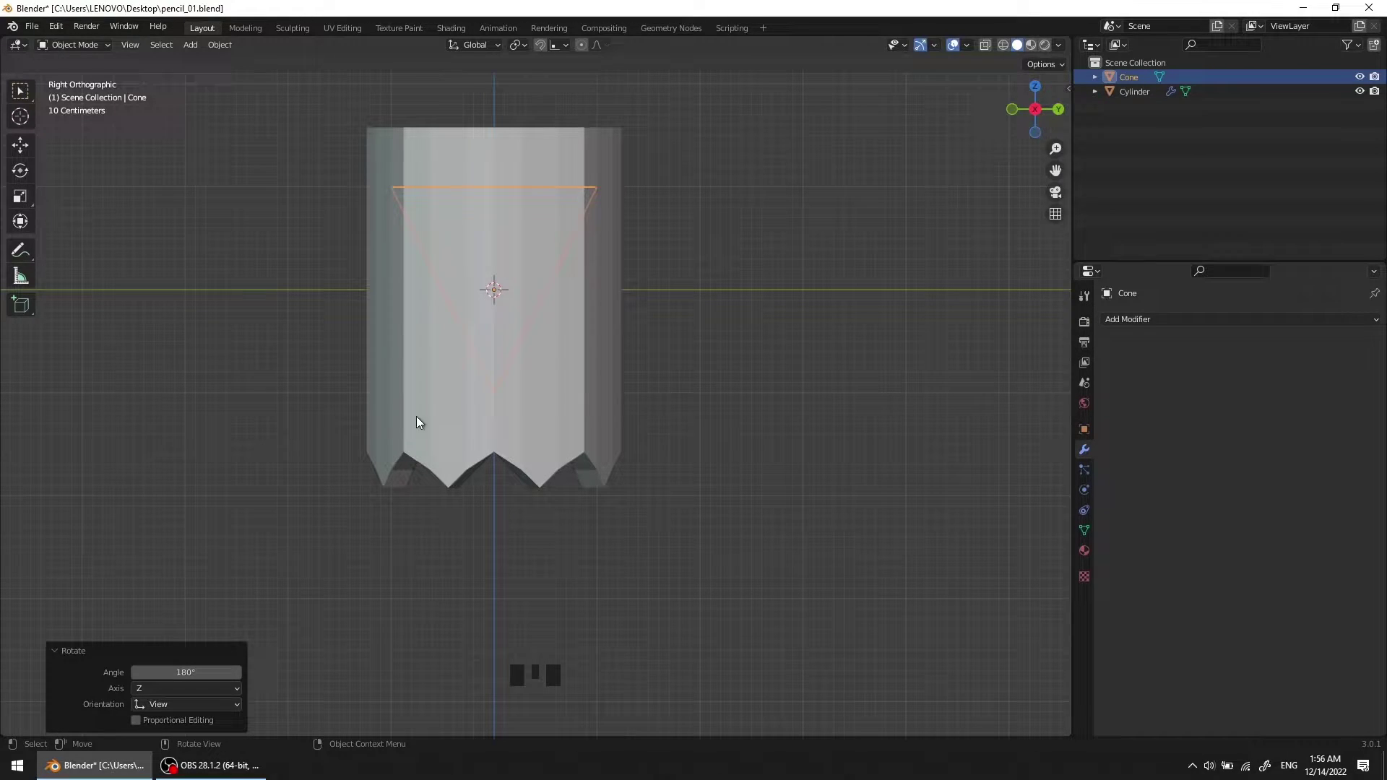
key(g)
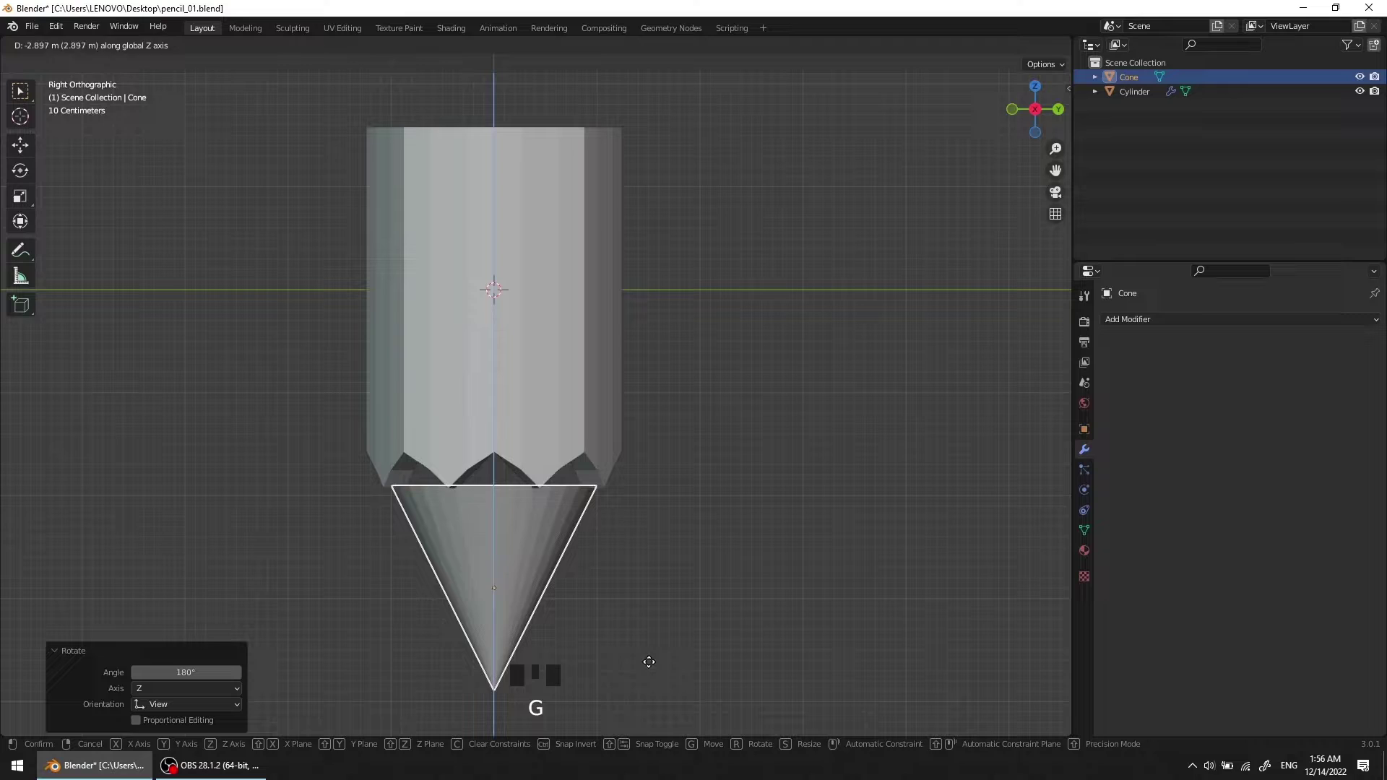
drag(575, 497, 528, 434)
scroll(up, 3)
drag(559, 416, 541, 422)
click(541, 422)
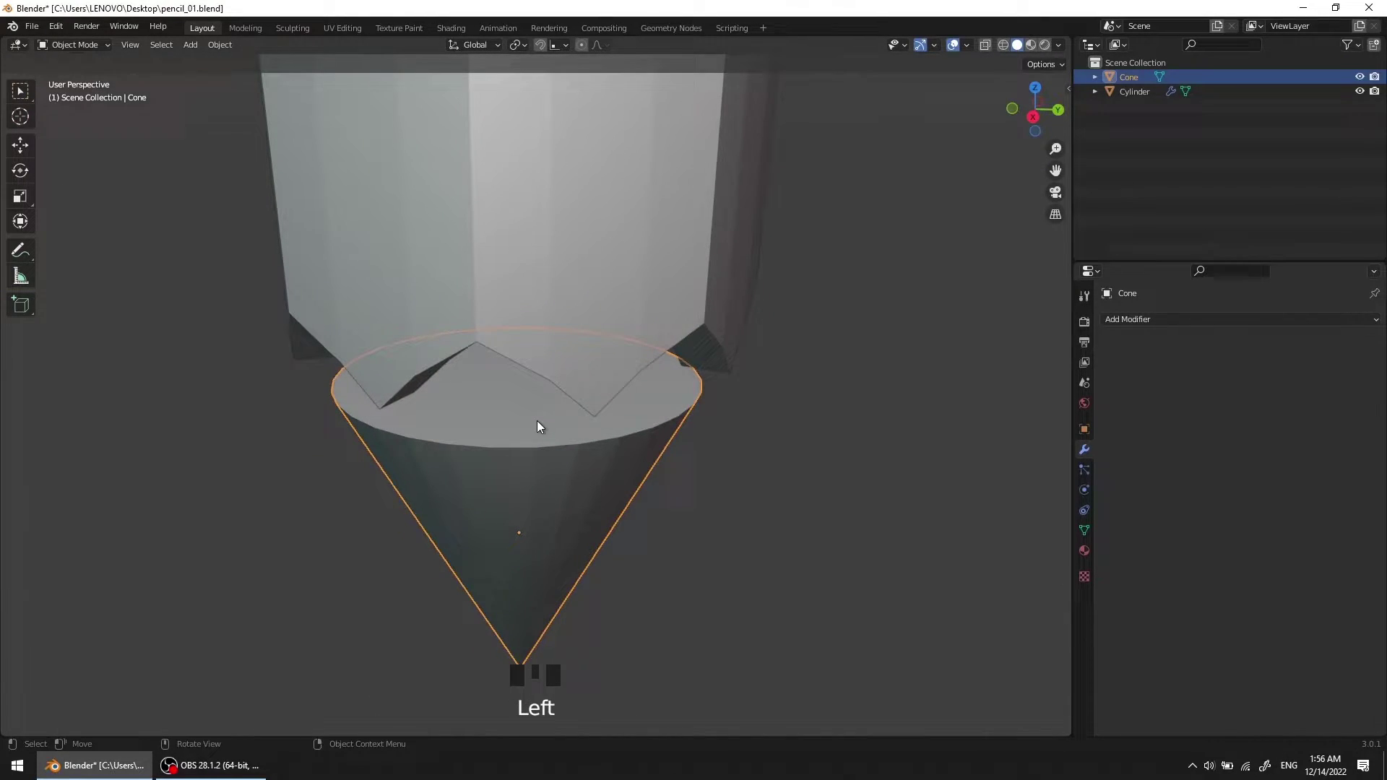
Step: Delete the cone's flat top face in Edit Mode so it is open-topped
key(Tab)
middle_click(541, 416)
key(3)
click(777, 491)
click(538, 422)
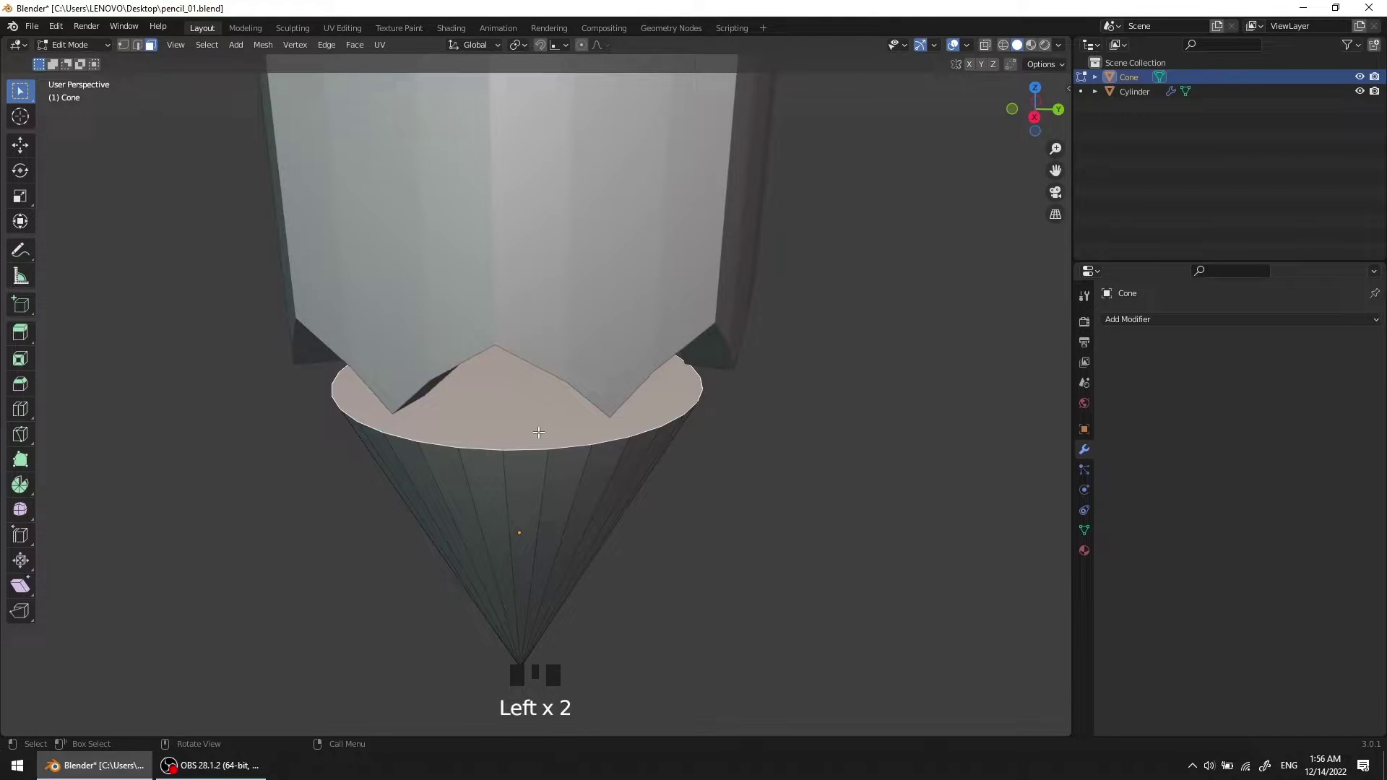
key(x)
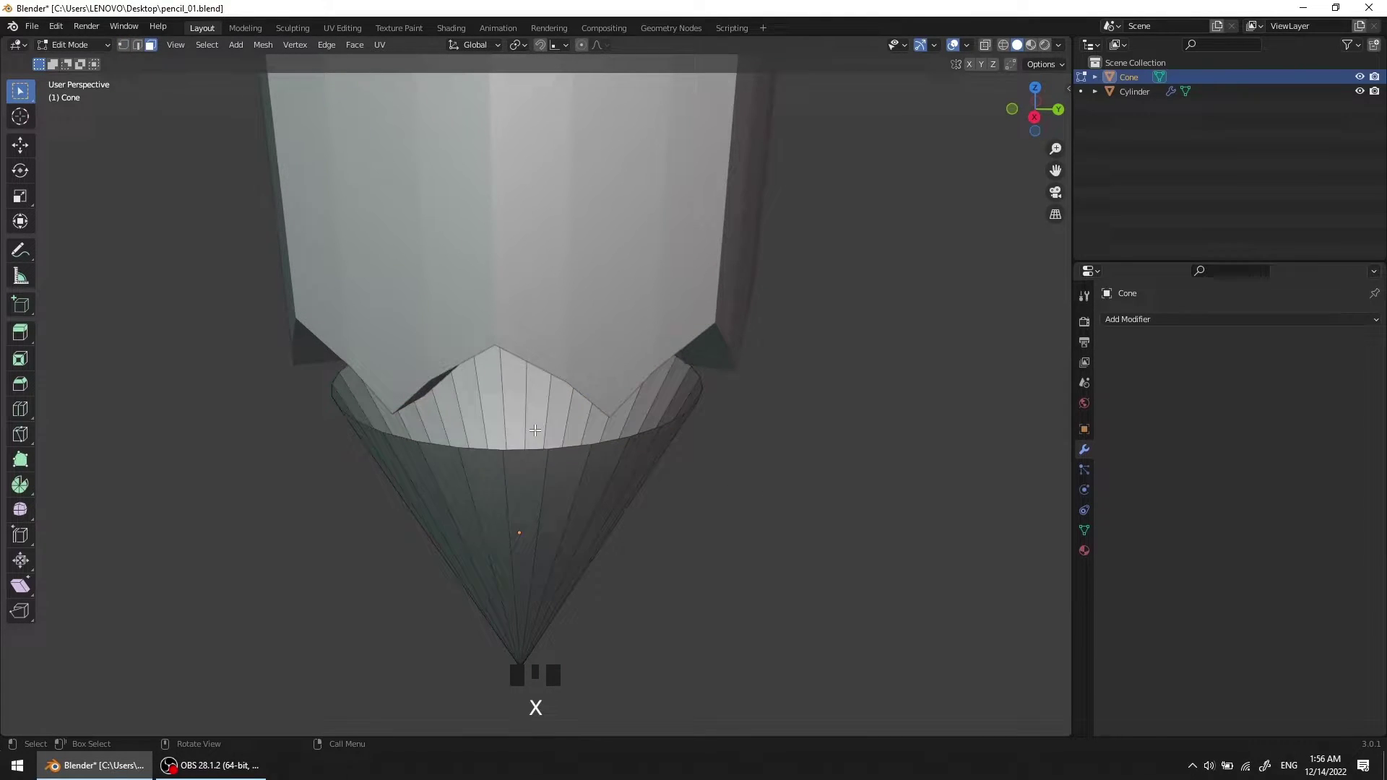
drag(545, 431, 579, 448)
key(Tab)
Step: Raise the cone about 0.637 m so its wide rim meets the body's zigzag base
scroll(down, 3)
drag(575, 435, 604, 438)
scroll(down, 3)
drag(600, 431, 564, 464)
scroll(up, 3)
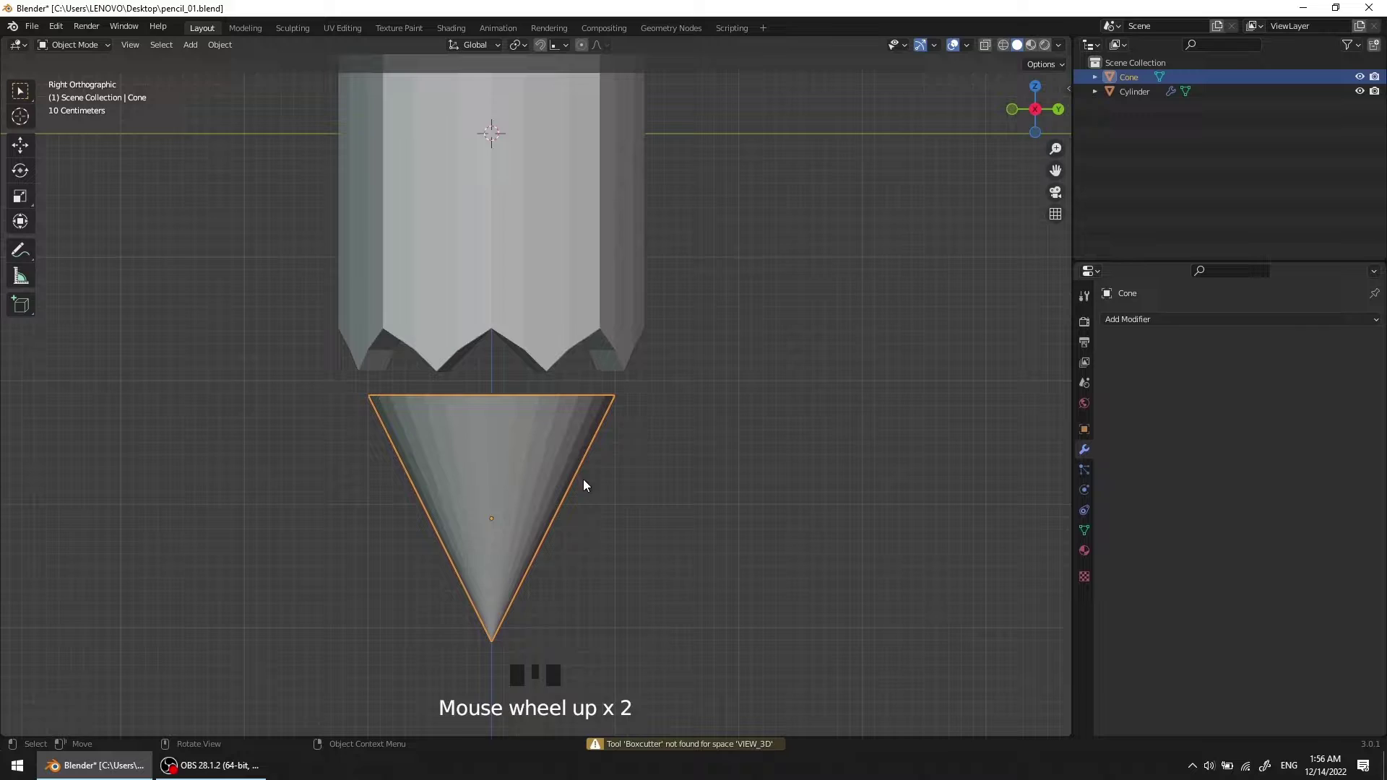
key(g)
scroll(down, 3)
drag(621, 409, 613, 456)
scroll(up, 3)
middle_click(616, 456)
scroll(down, 3)
drag(624, 454, 578, 486)
scroll(up, 3)
drag(619, 446, 696, 478)
click(696, 477)
click(515, 505)
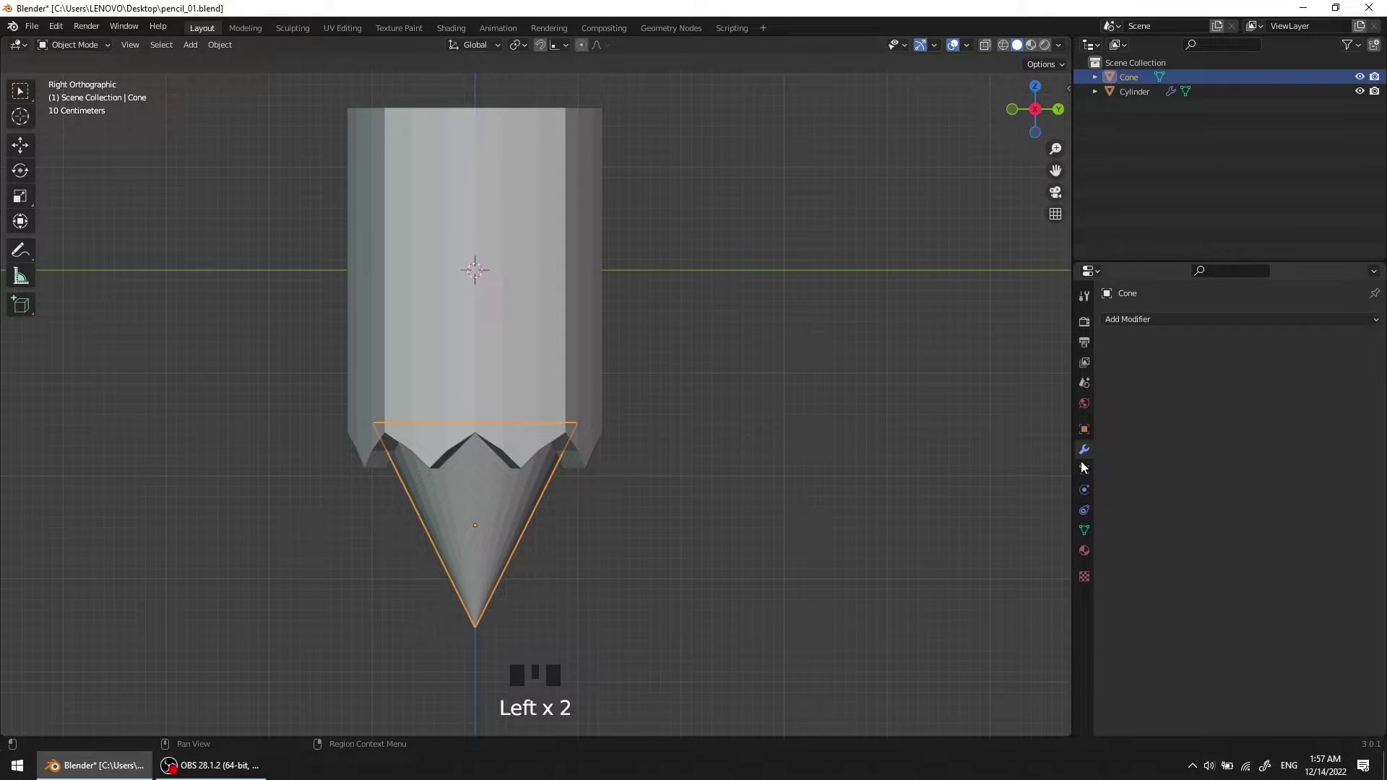
Step: Add a Boolean Difference modifier to the cone with the Cylinder as object and apply it
drag(1147, 324, 1354, 405)
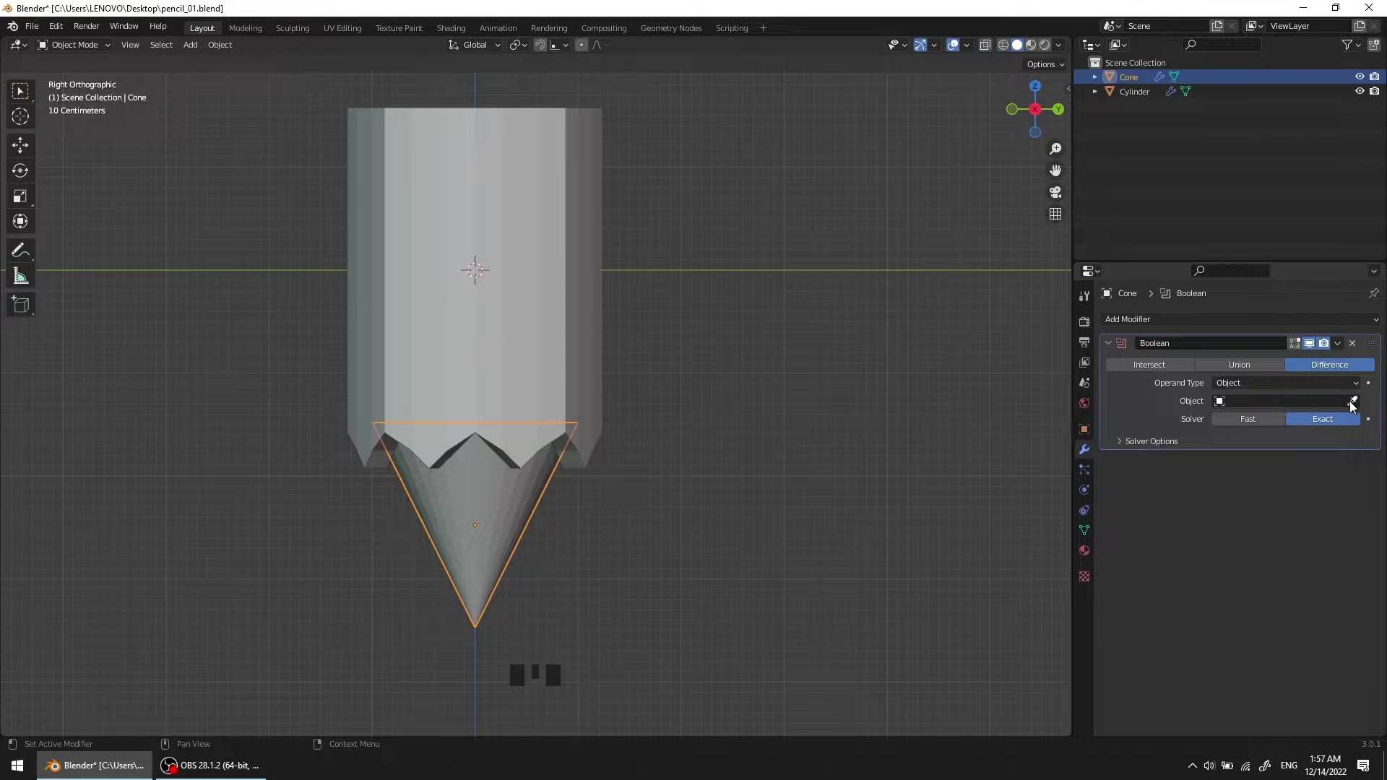
click(1355, 406)
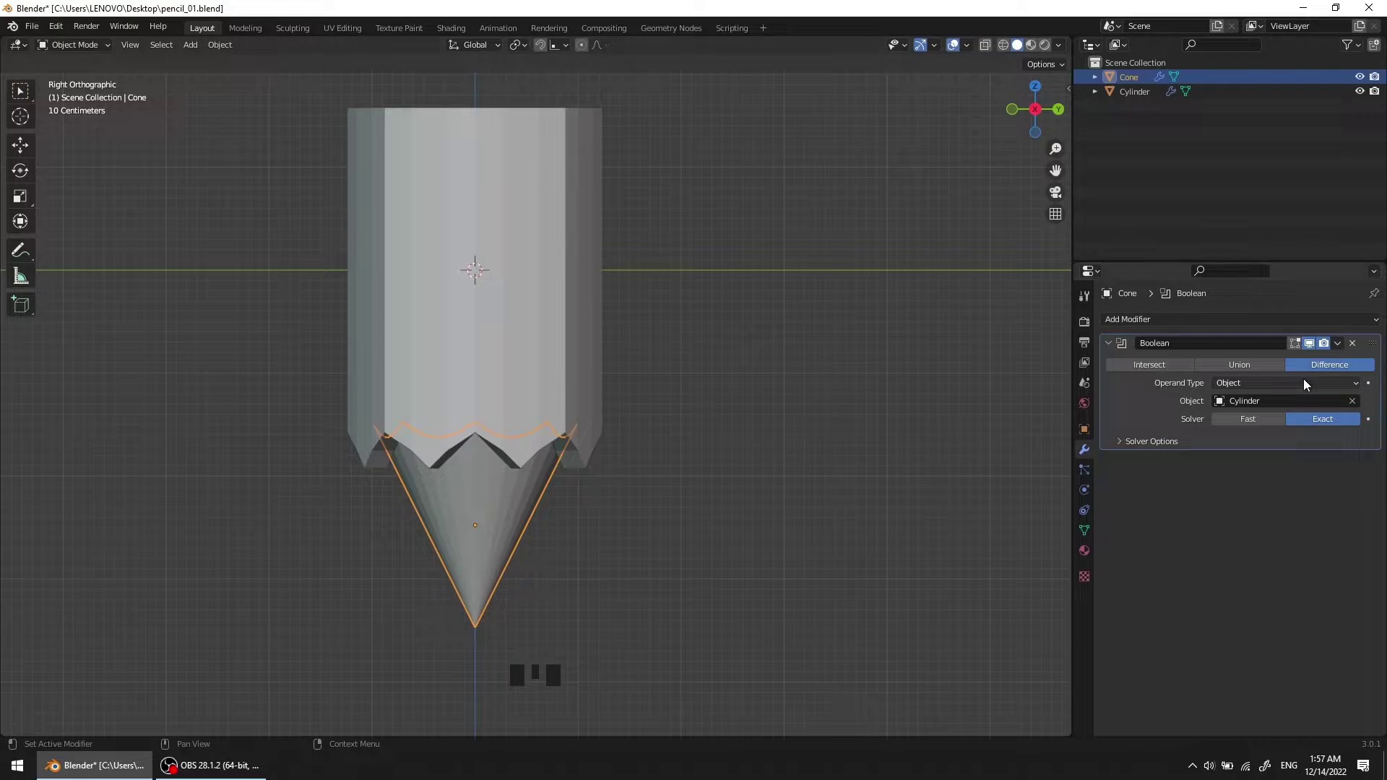
drag(1342, 350, 625, 387)
drag(625, 388, 715, 358)
click(714, 358)
Step: Delete the pencil body cylinder, leaving the zigzag-rimmed cone selected
click(556, 295)
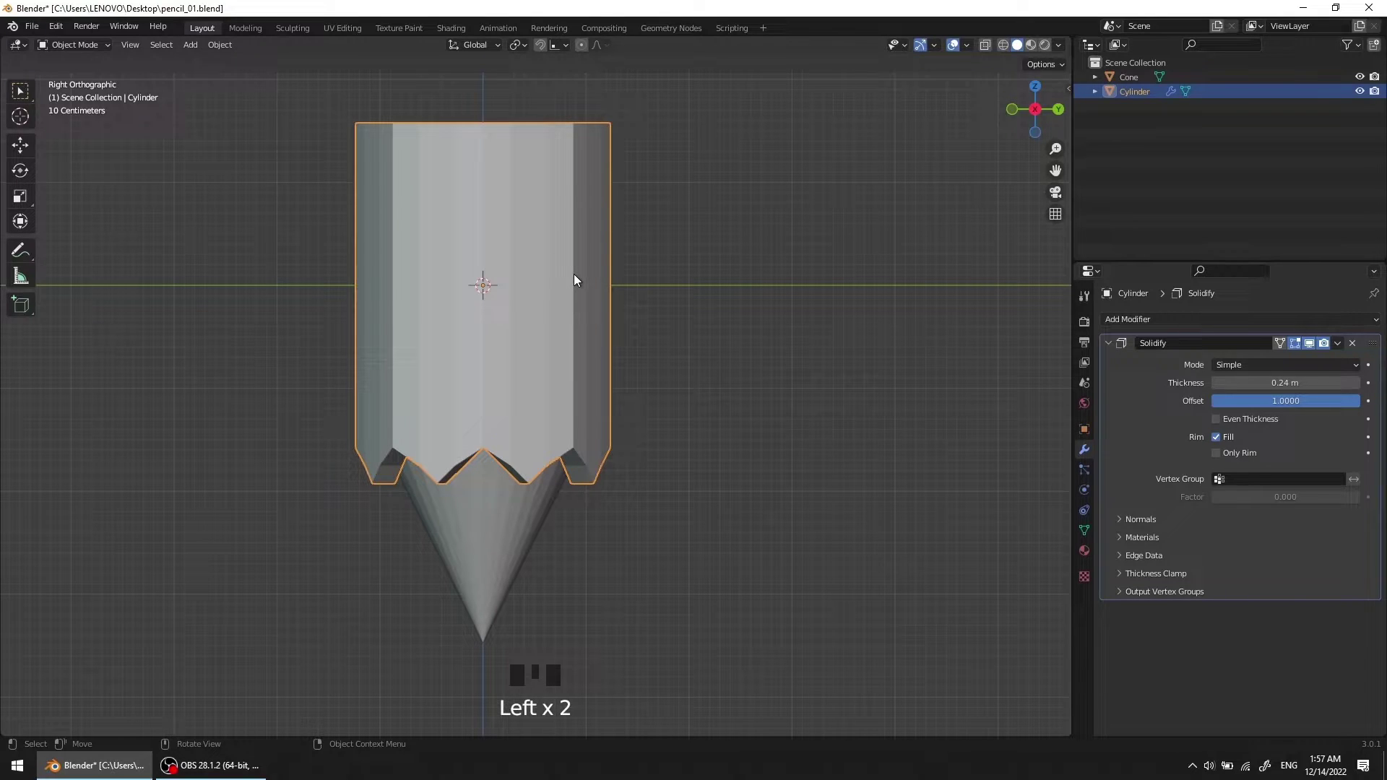
key(Delete)
drag(637, 433, 553, 357)
scroll(up, 3)
drag(537, 393, 533, 343)
click(533, 343)
Step: Zoom onto the cone's jagged rim and enter Edit Mode in vertex select
scroll(up, 3)
drag(529, 383, 511, 257)
scroll(up, 3)
drag(524, 262, 521, 322)
key(Tab)
drag(517, 278, 519, 284)
key(1)
scroll(up, 3)
middle_click(542, 282)
click(532, 269)
Step: Nudge the stray vertices on the cone's zigzag rim back into line with grab moves
click(534, 273)
click(521, 277)
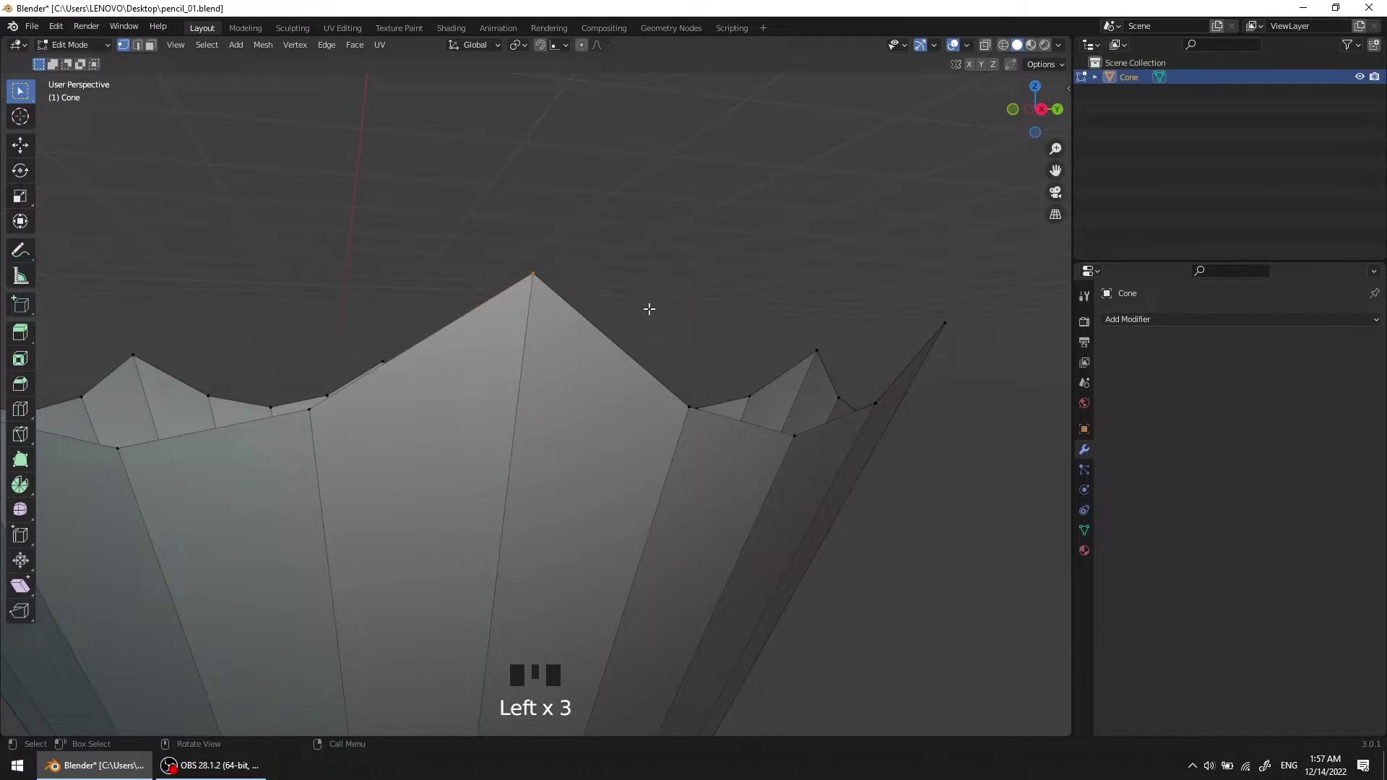
click(649, 306)
click(536, 268)
key(g)
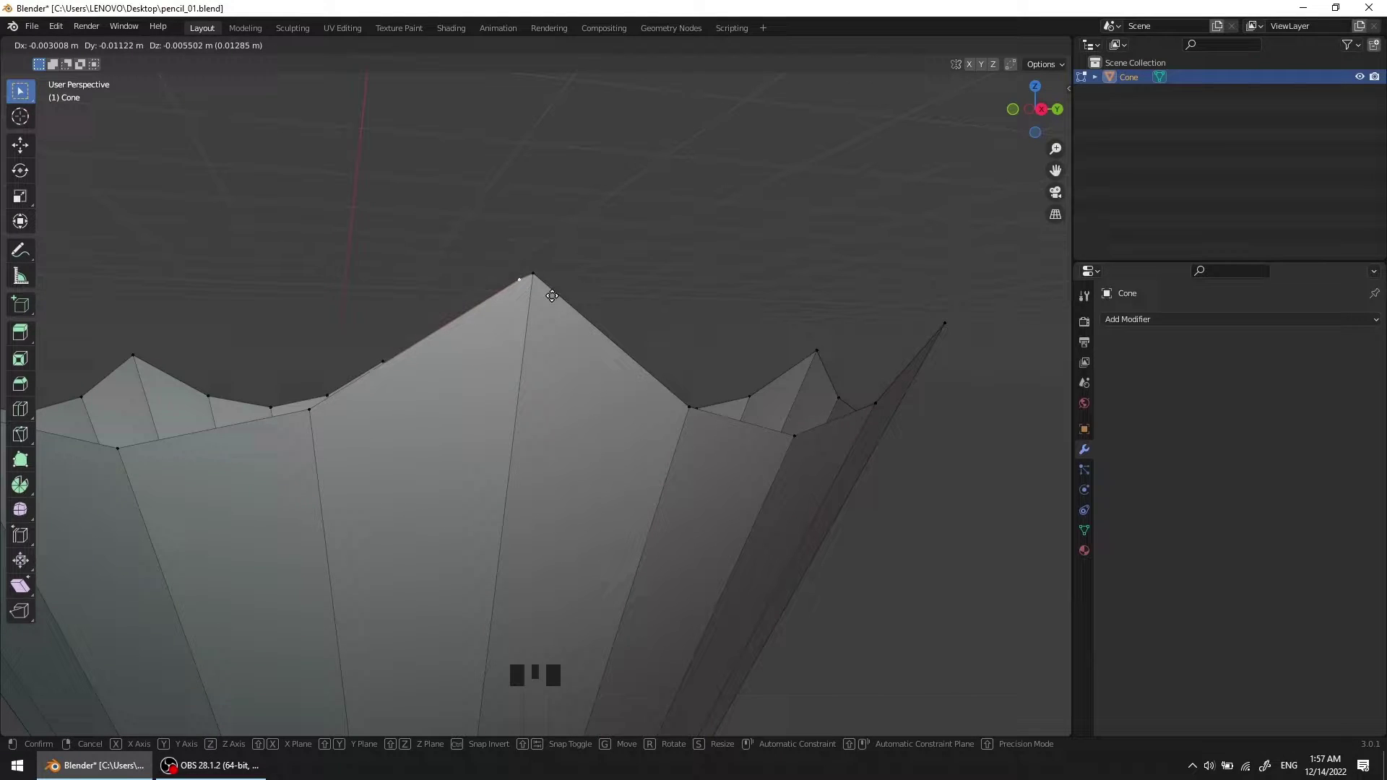
scroll(down, 3)
middle_click(494, 328)
scroll(up, 3)
drag(556, 307, 535, 310)
click(535, 311)
key(g)
scroll(down, 3)
drag(304, 399, 377, 384)
click(377, 384)
key(g)
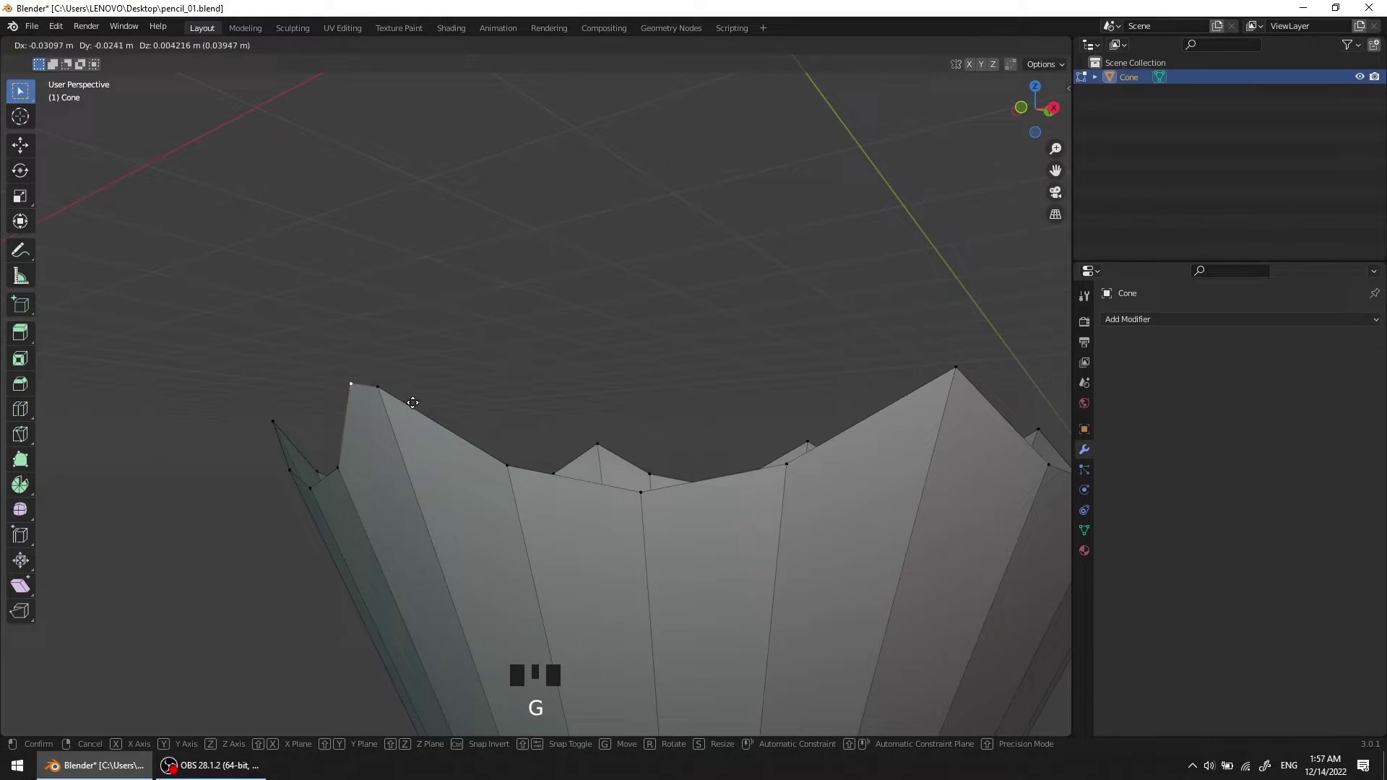
scroll(down, 3)
drag(550, 407, 642, 457)
scroll(up, 3)
drag(615, 414, 572, 399)
scroll(up, 3)
drag(578, 388, 600, 391)
Step: Select all the cone geometry and merge duplicate vertices by distance at 0.0001 m
key(a)
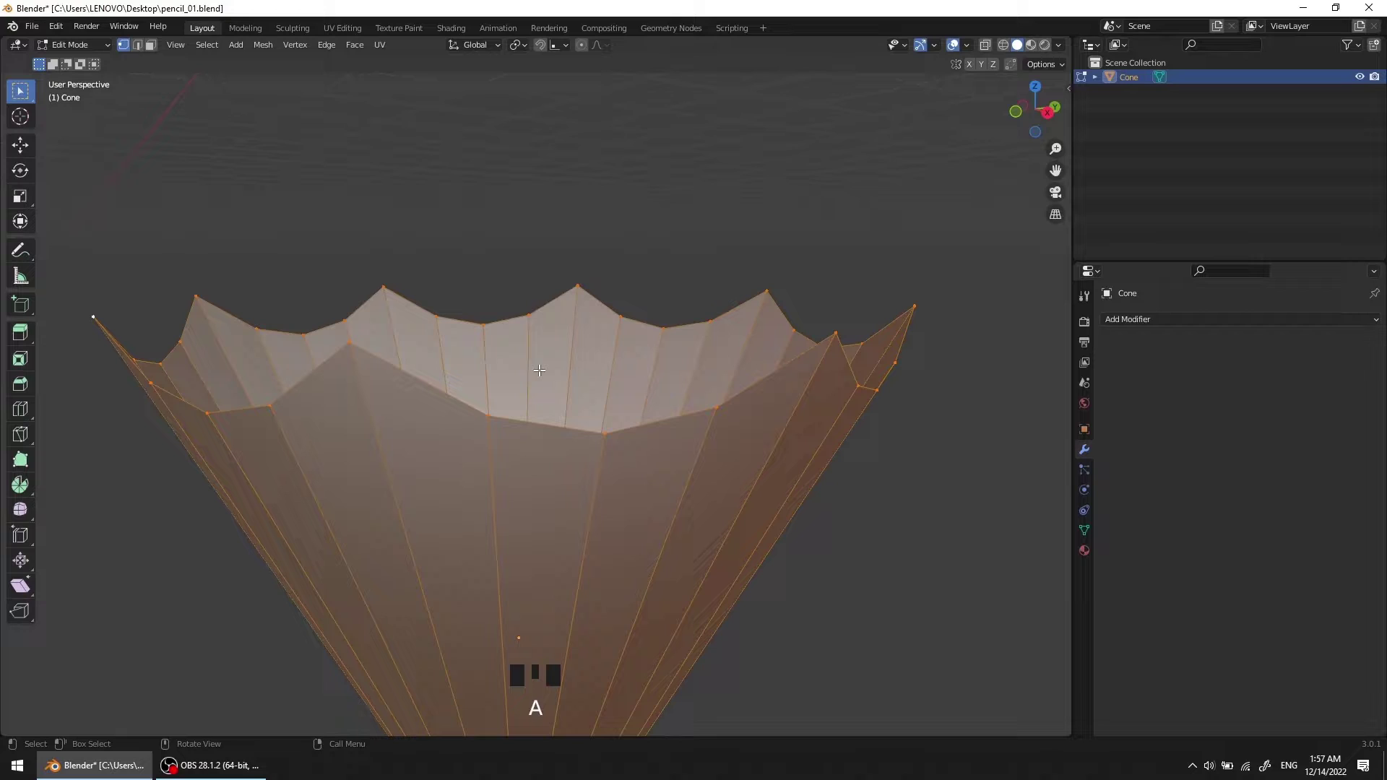
key(m)
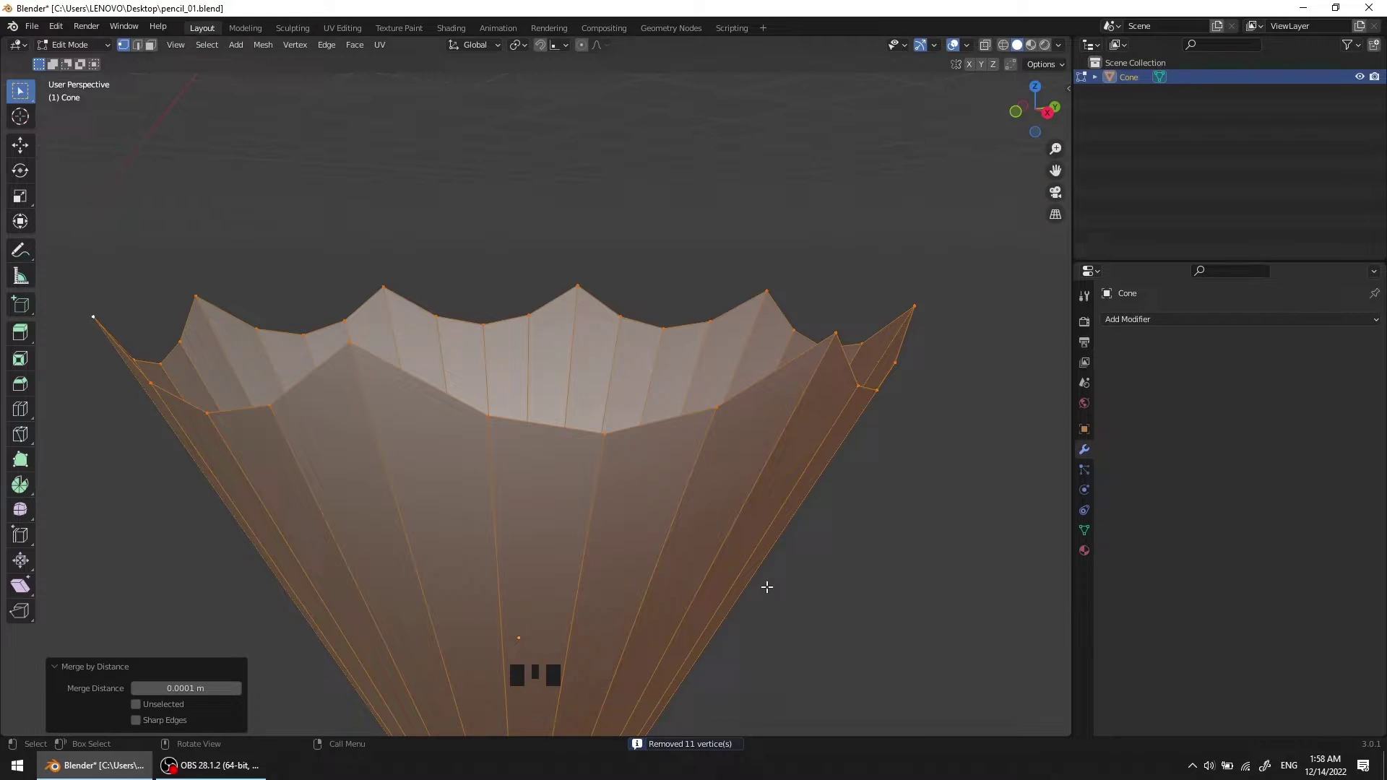
Step: Adjust one more rim point with a grab while orbiting around the cone's top
scroll(down, 3)
drag(702, 525, 671, 437)
scroll(up, 3)
drag(665, 437, 583, 349)
scroll(up, 3)
drag(573, 410, 663, 359)
click(662, 358)
click(585, 418)
key(g)
scroll(down, 3)
drag(605, 462, 581, 432)
scroll(up, 3)
drag(586, 446, 575, 416)
scroll(up, 3)
drag(602, 431, 589, 402)
scroll(up, 3)
middle_click(601, 409)
Step: Extrude the top rim loop about 0.867 m upward into pencil walls and scale it straight
key(2)
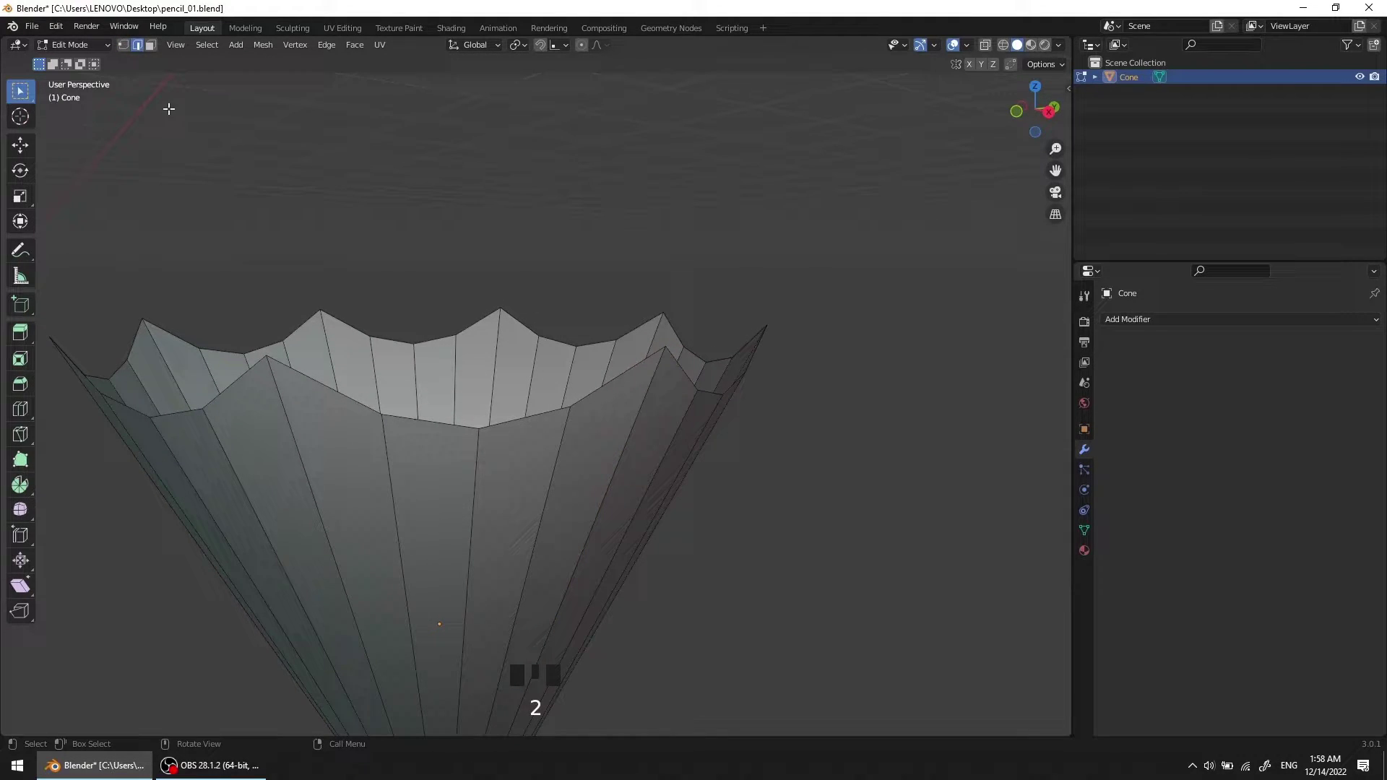
drag(607, 412, 621, 405)
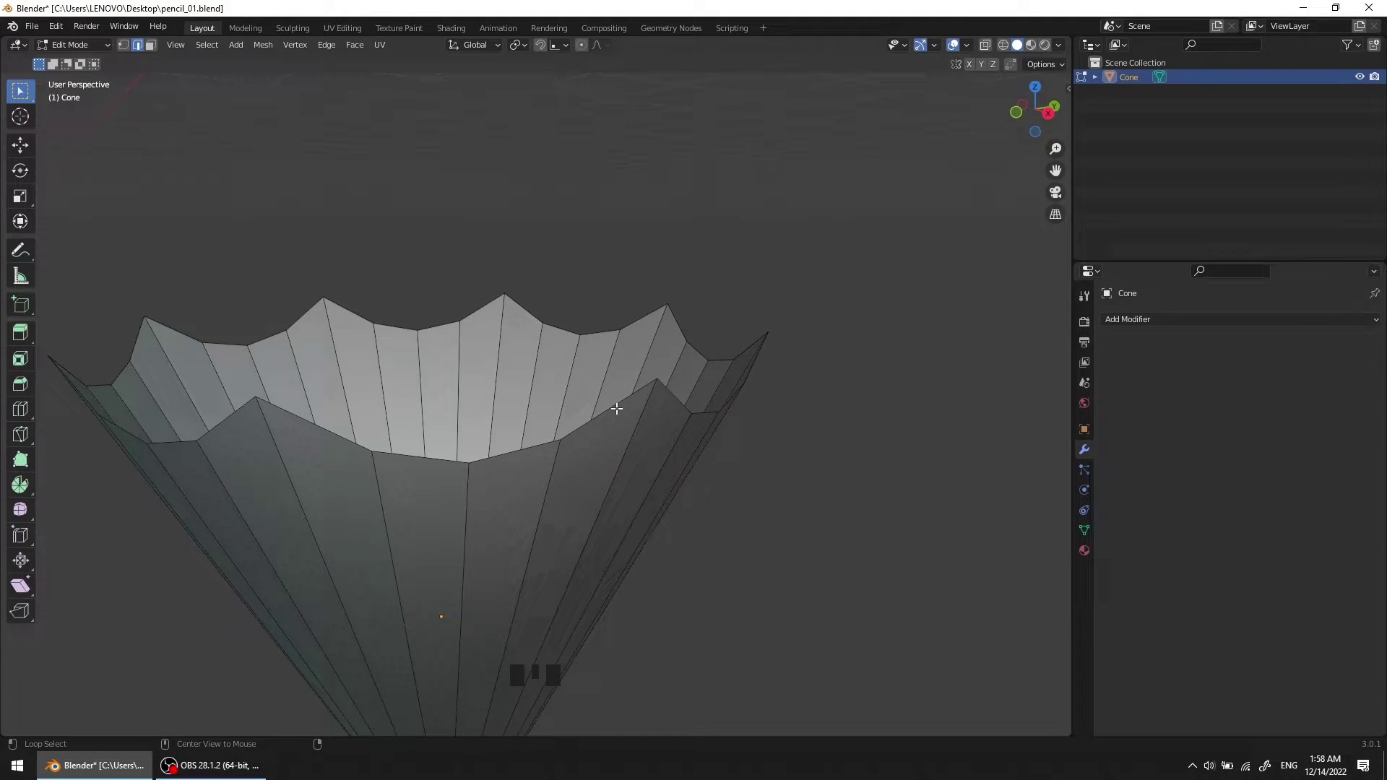
click(617, 403)
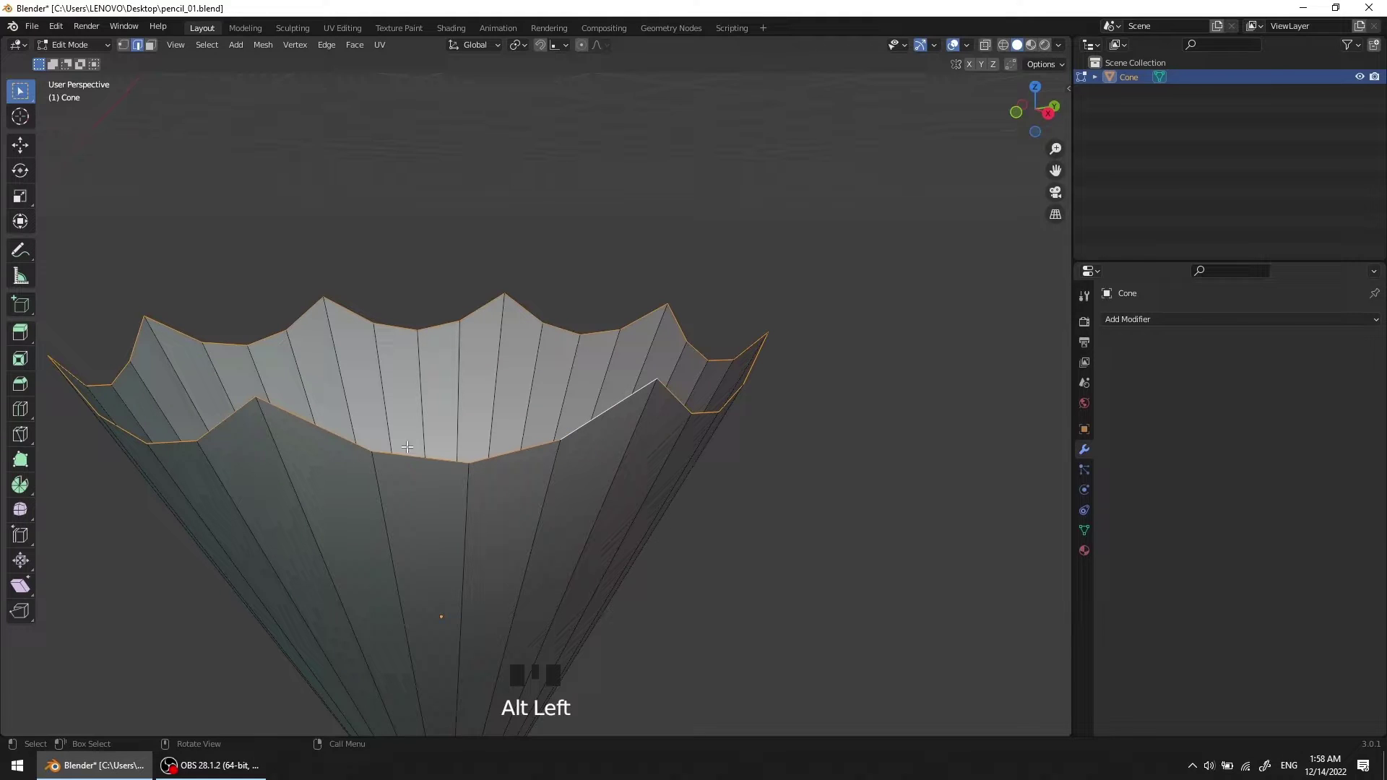
scroll(down, 3)
drag(632, 360, 622, 467)
key(e)
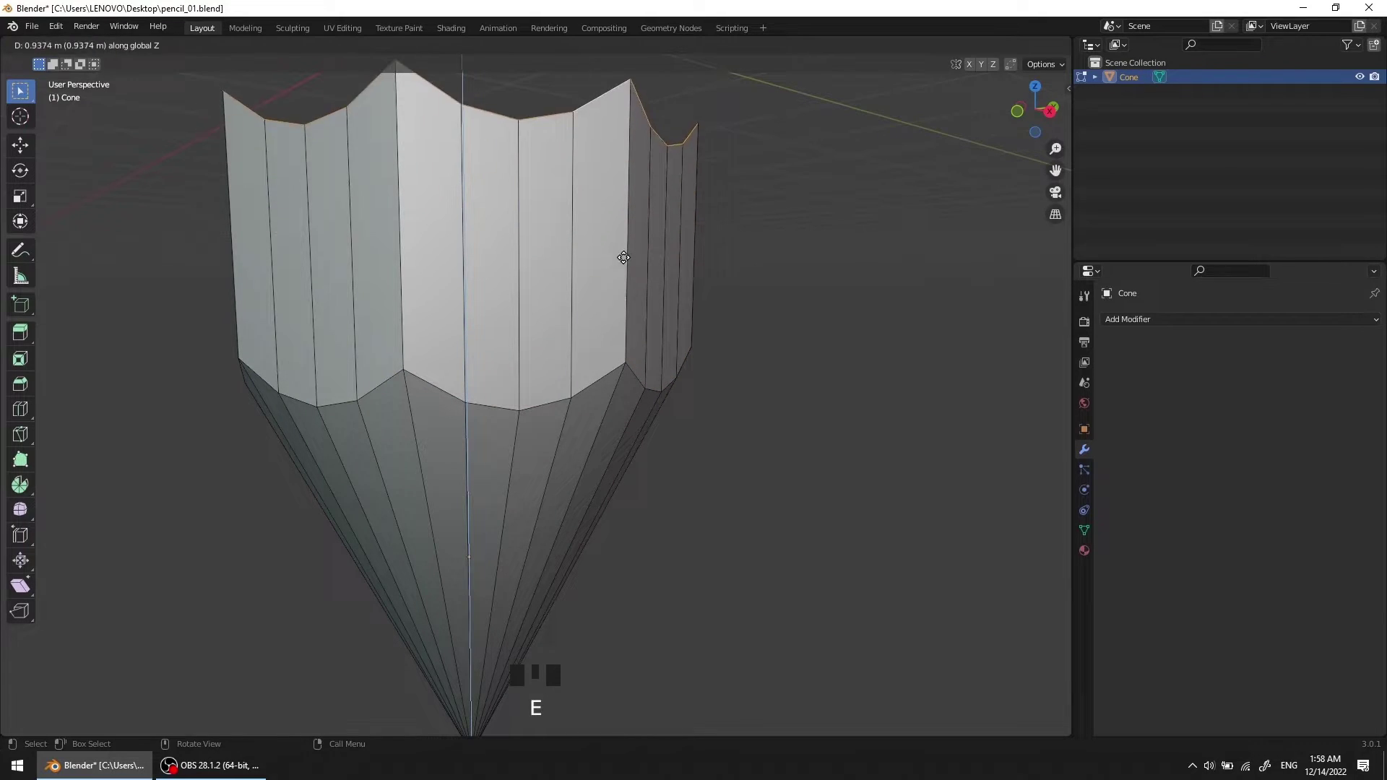
scroll(down, 3)
drag(604, 304, 556, 321)
scroll(up, 3)
drag(556, 351, 277, 245)
scroll(up, 3)
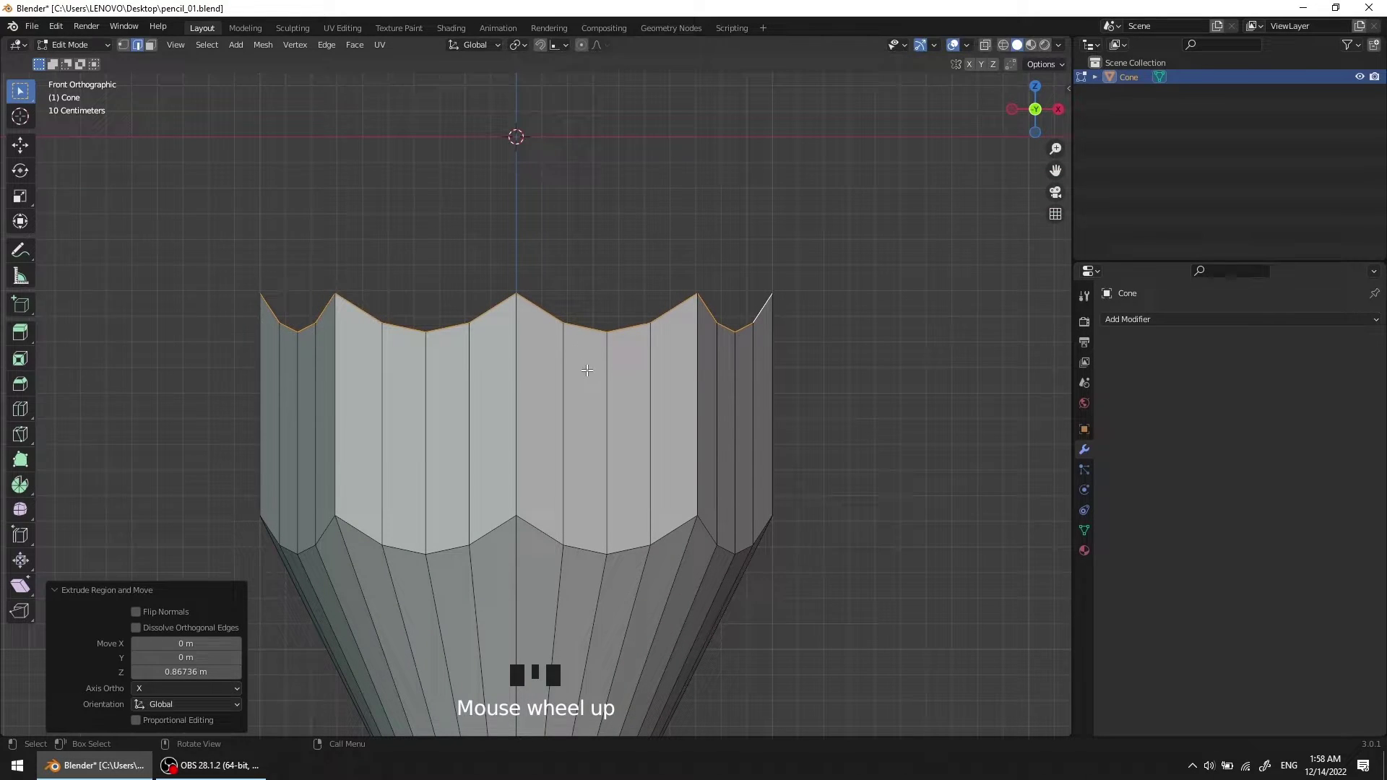
key(s)
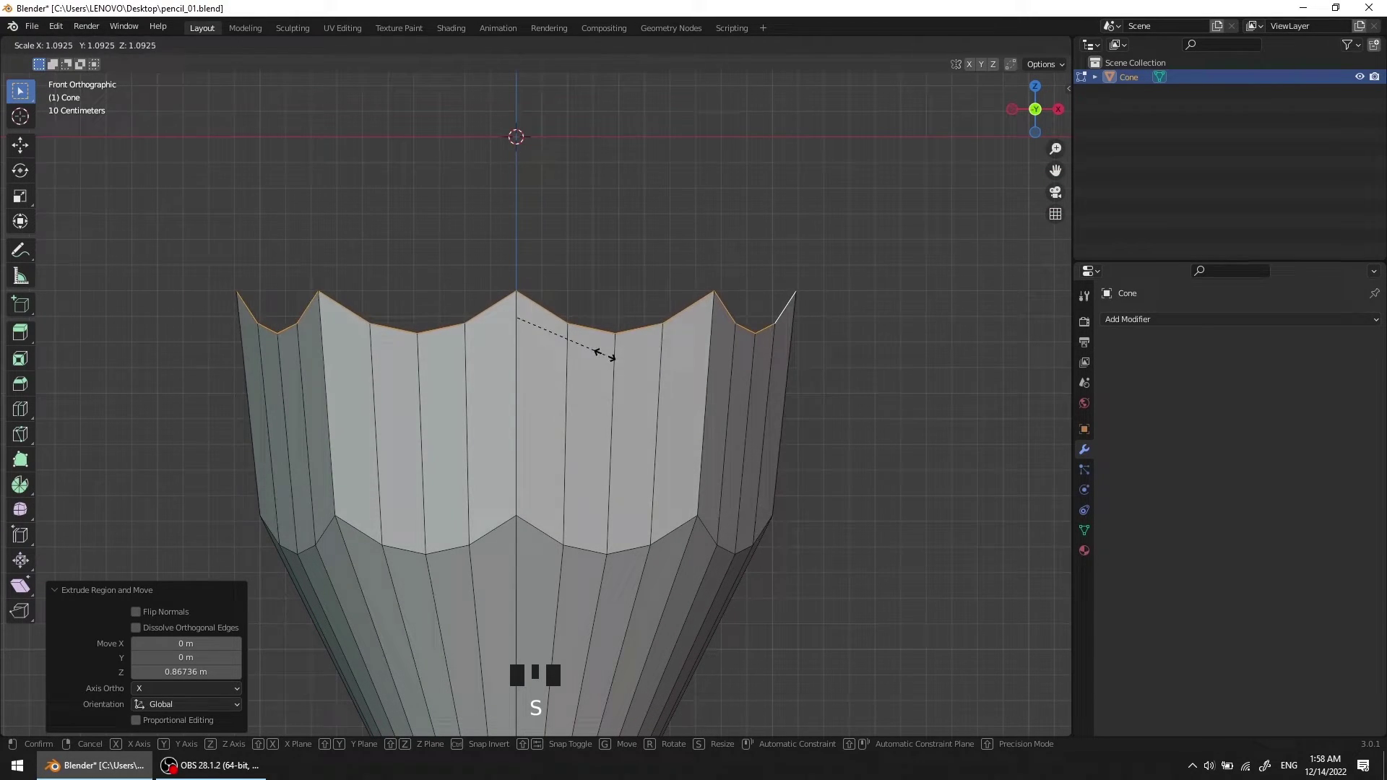
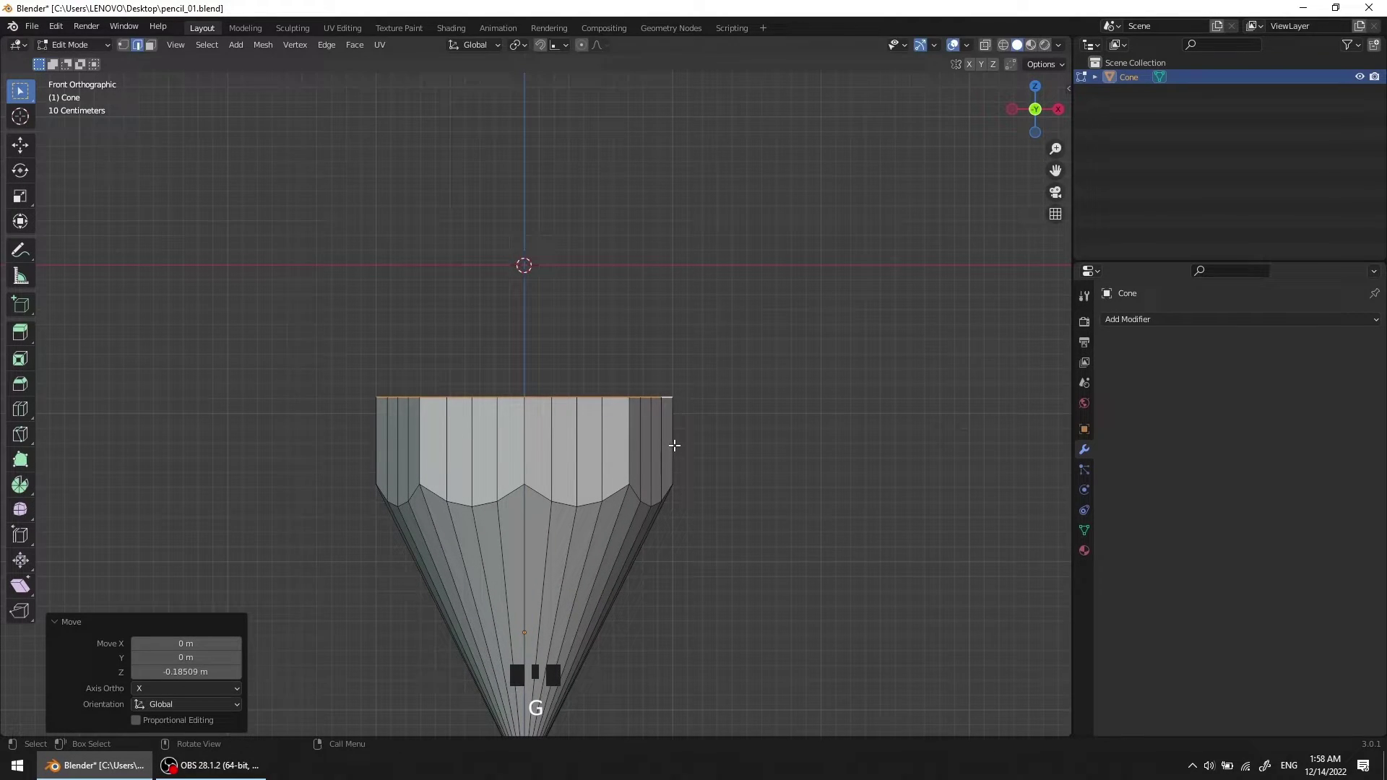
Step: Raise the top edge loop along Z to lengthen the pencil body
key(e)
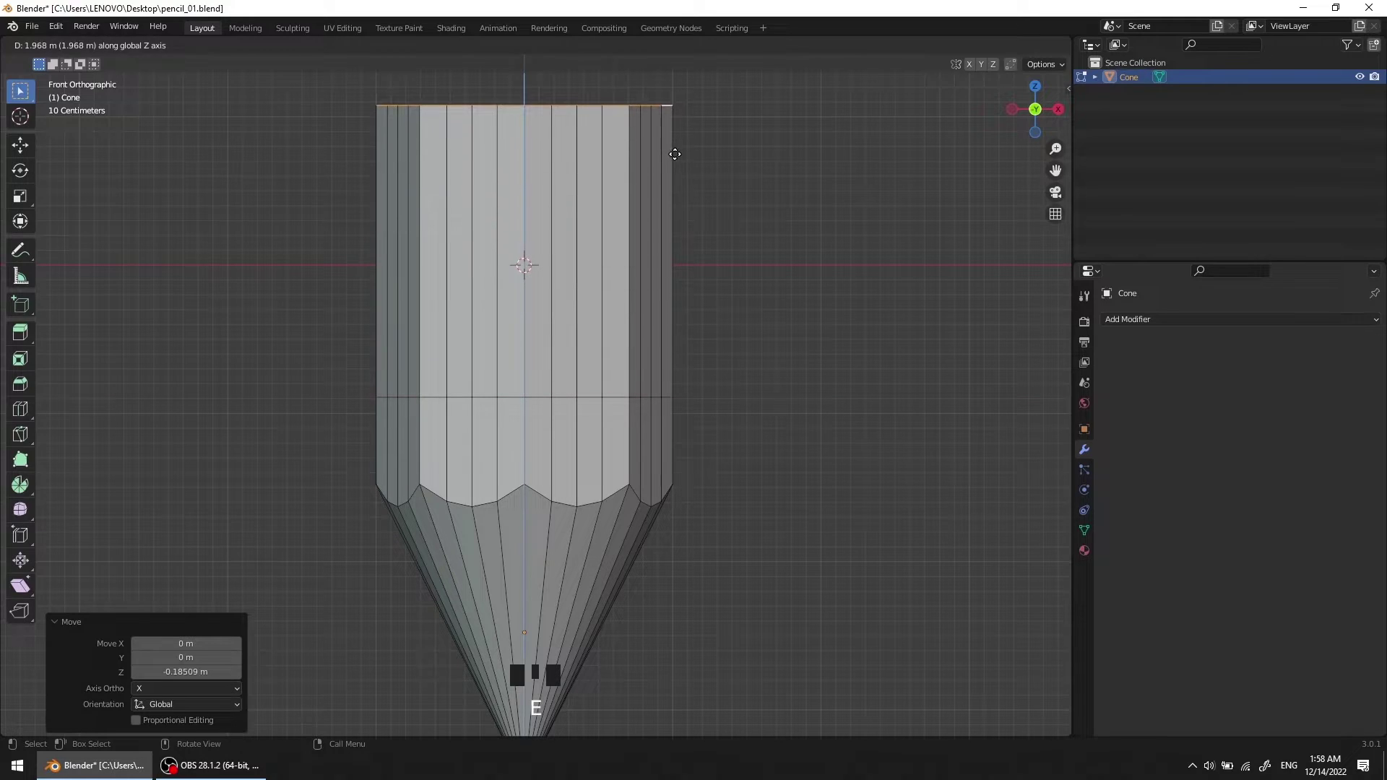
drag(634, 421, 632, 418)
scroll(down, 3)
scroll(down, 3)
scroll(up, 3)
drag(555, 459, 557, 341)
Step: Bevel the single tip vertex into a small flat opening at the pencil point
key(1)
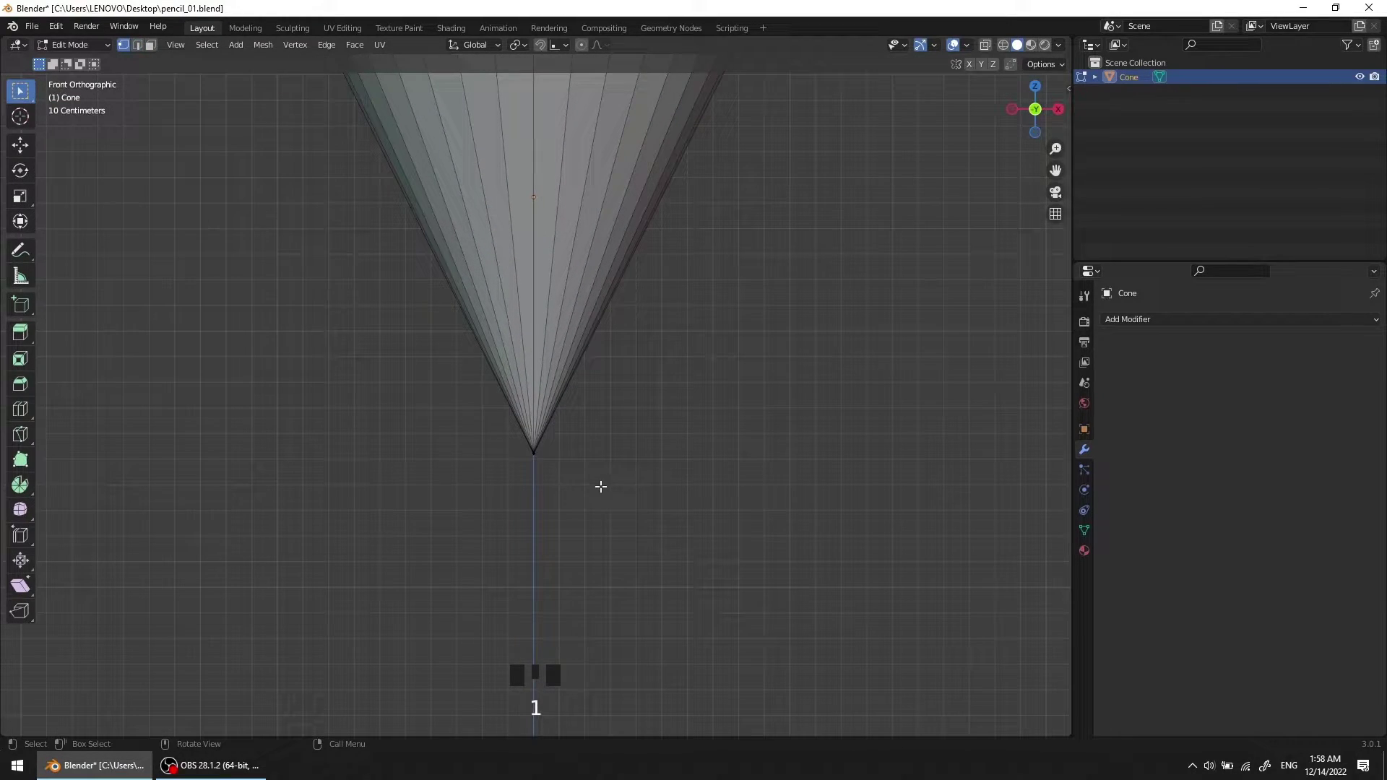
click(587, 477)
scroll(down, 3)
drag(629, 444, 625, 450)
key(ctrl+shift+b)
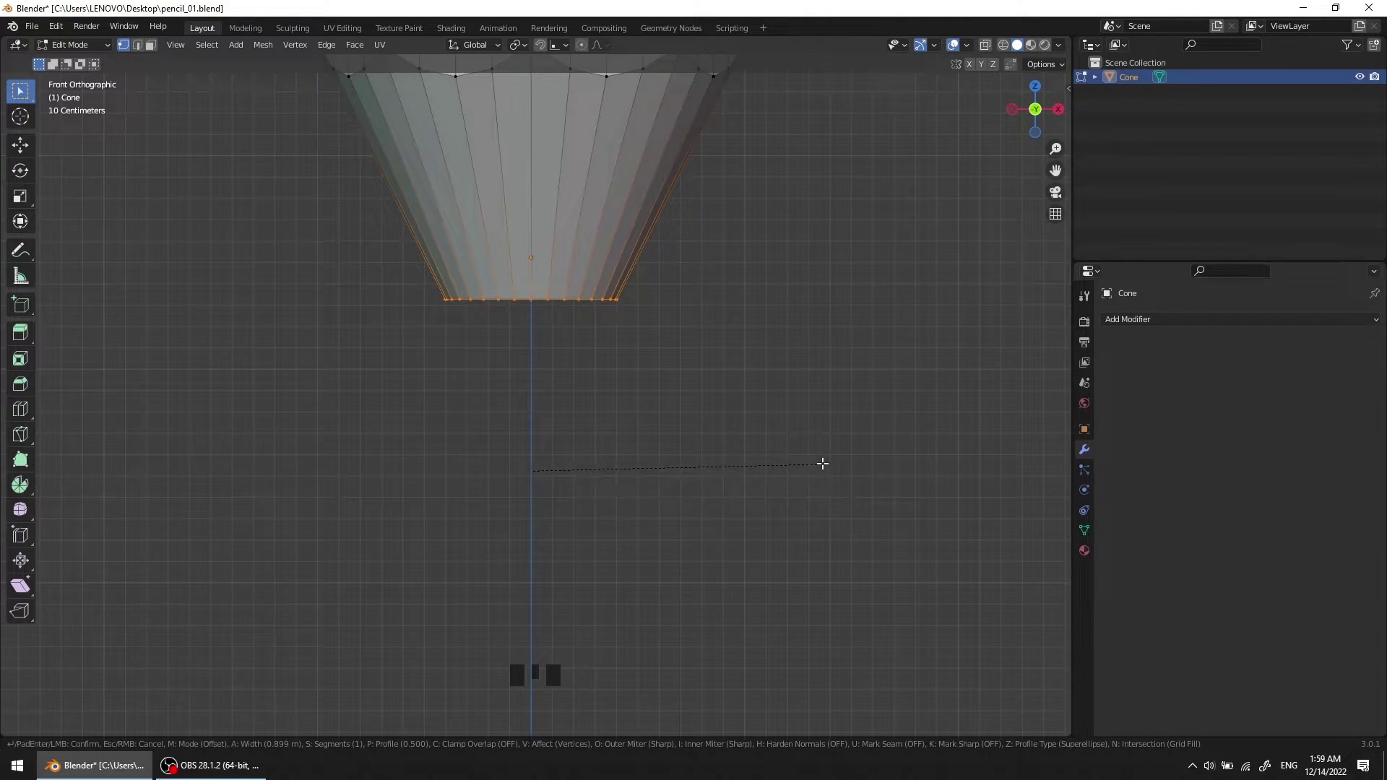
scroll(down, 3)
drag(765, 390, 594, 401)
scroll(up, 3)
drag(640, 406, 675, 429)
Step: Leave Edit Mode and frame the tip ready to add a new mesh primitive
key(Tab)
drag(705, 421, 728, 409)
click(728, 409)
scroll(down, 3)
middle_click(713, 420)
Step: Add an ico sphere, lower it about 0.135 m under the tip, scale it to 0.353 and enter Edit Mode
key(shift+a)
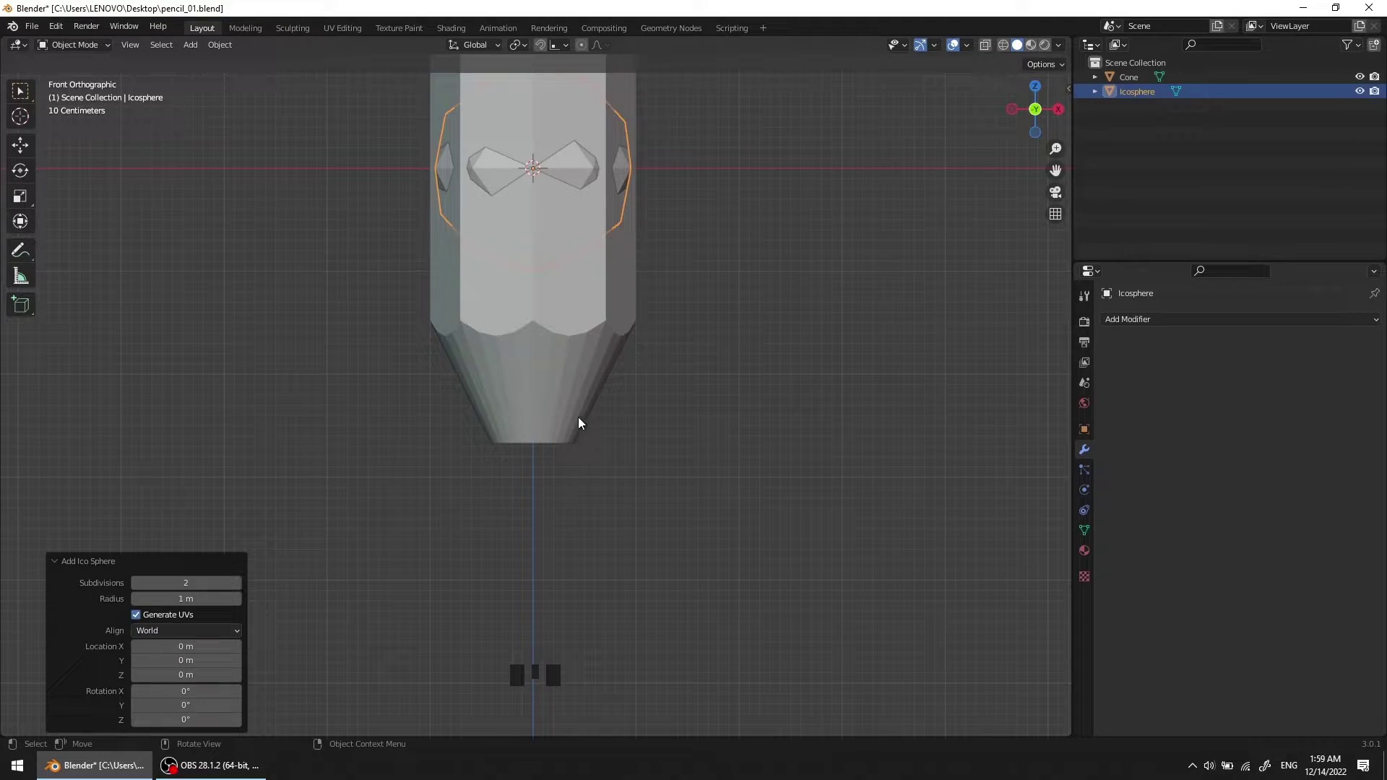
key(g)
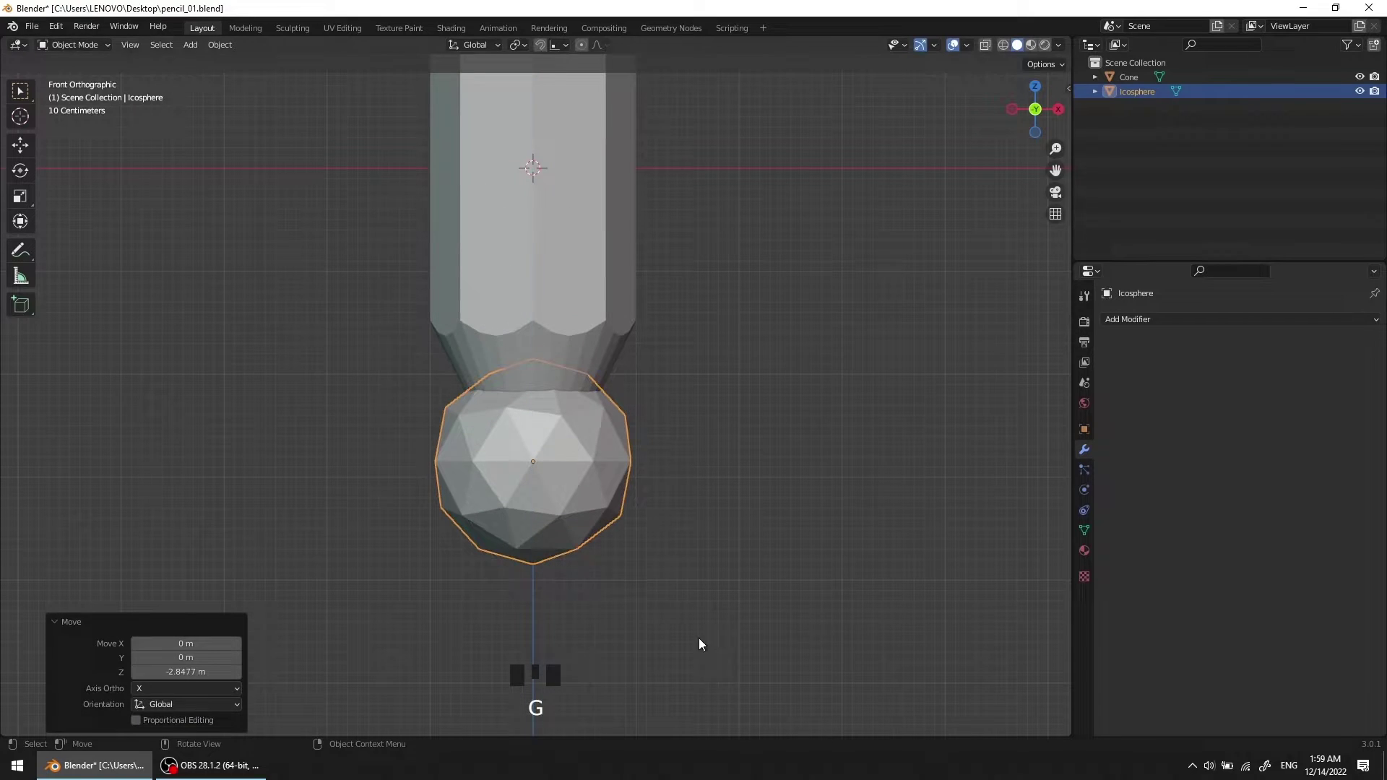
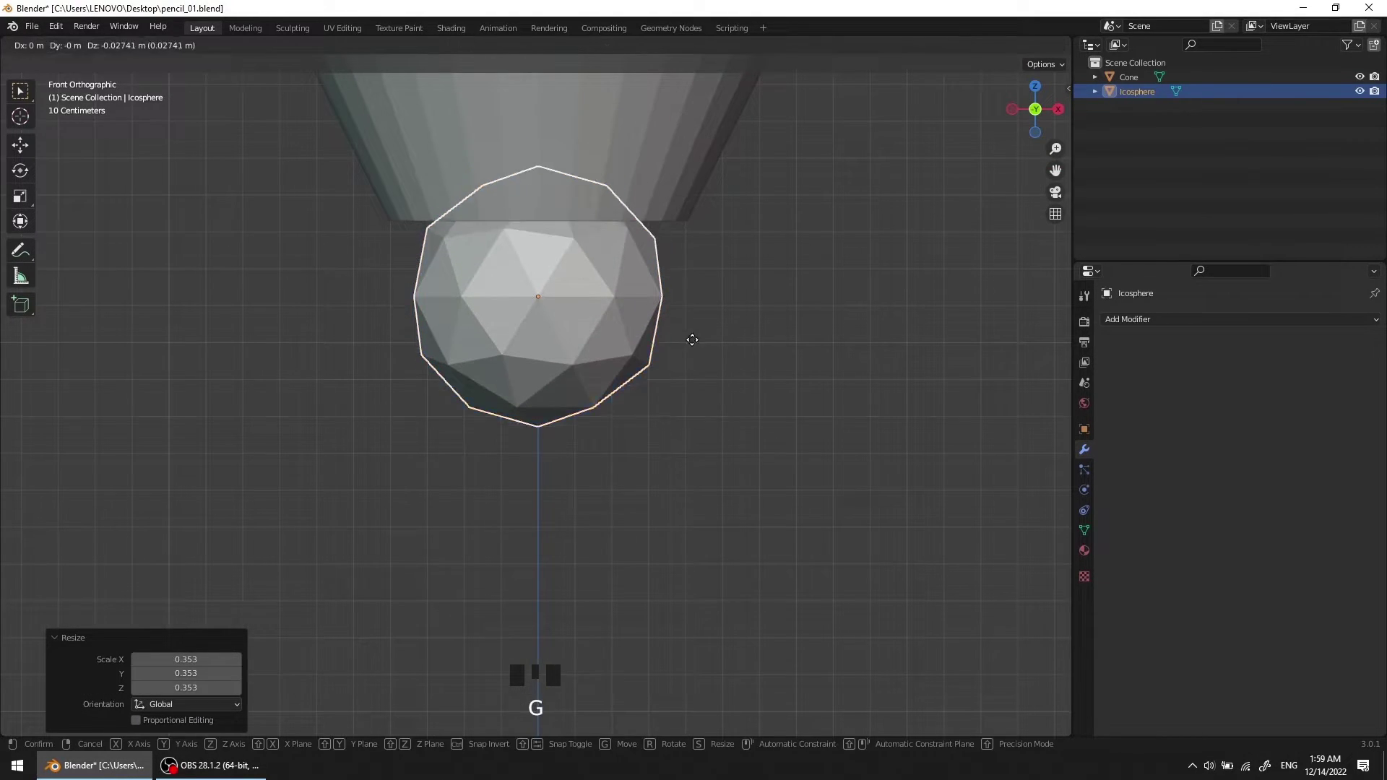
scroll(up, 3)
drag(599, 357, 621, 353)
key(Tab)
scroll(up, 3)
drag(627, 350, 632, 375)
key(1)
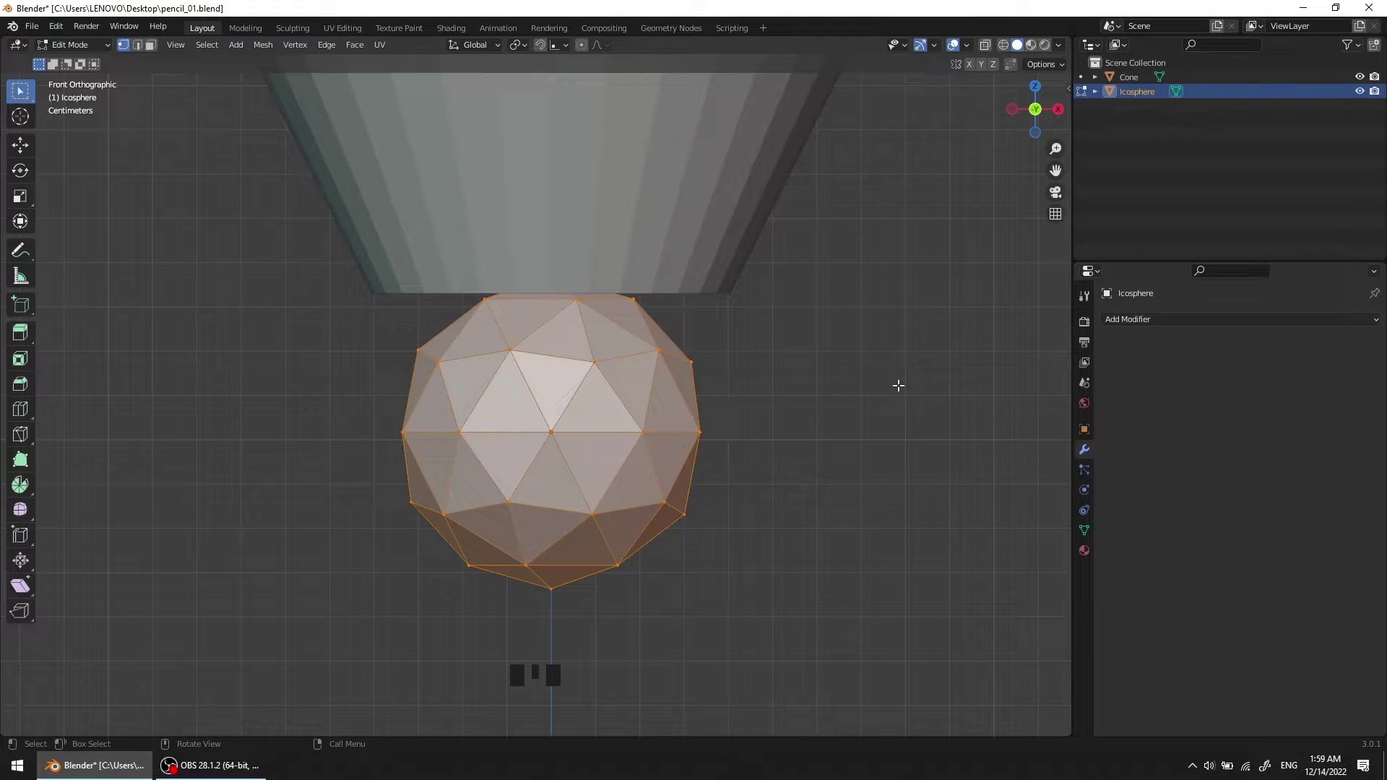
key(z)
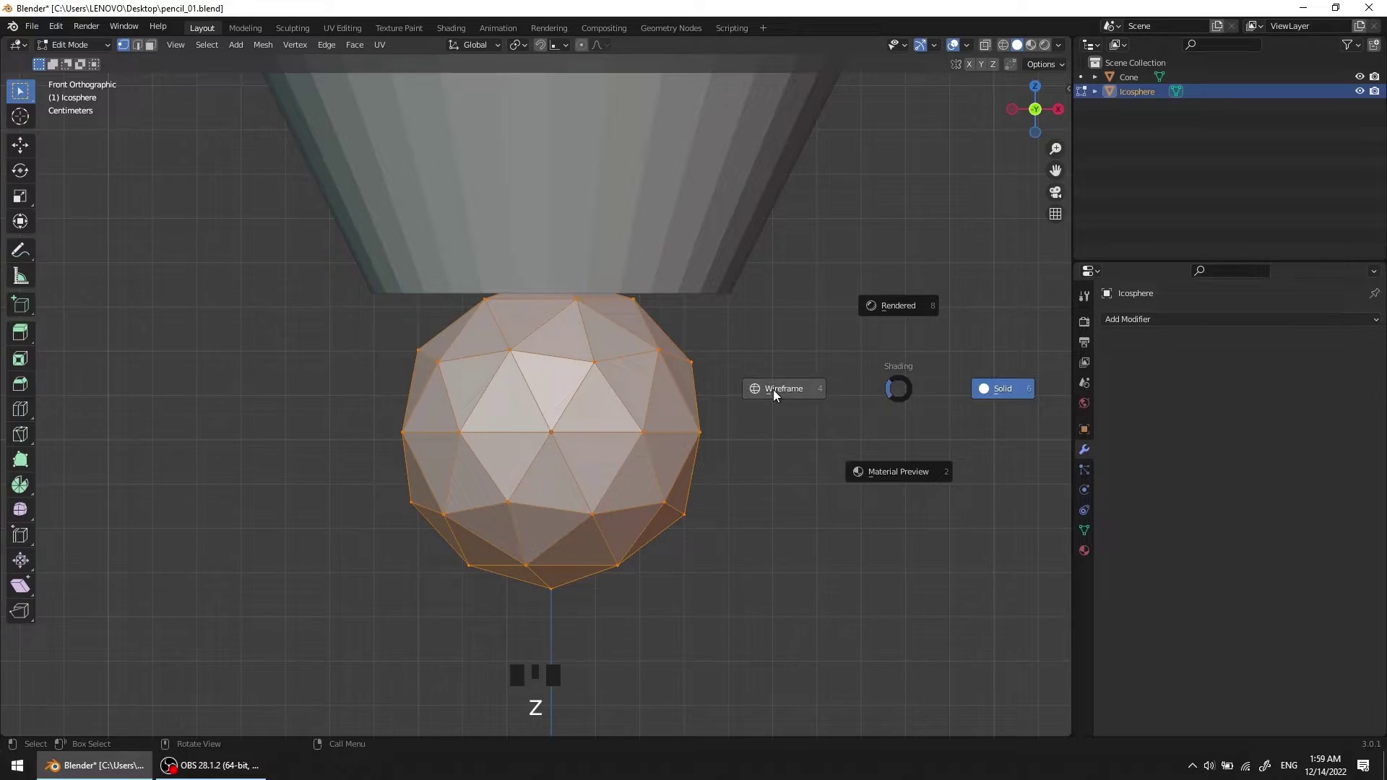
scroll(up, 3)
Step: In wireframe view, delete the sphere's upper-half vertices, leaving a bowl below the tip
middle_click(636, 377)
click(176, 236)
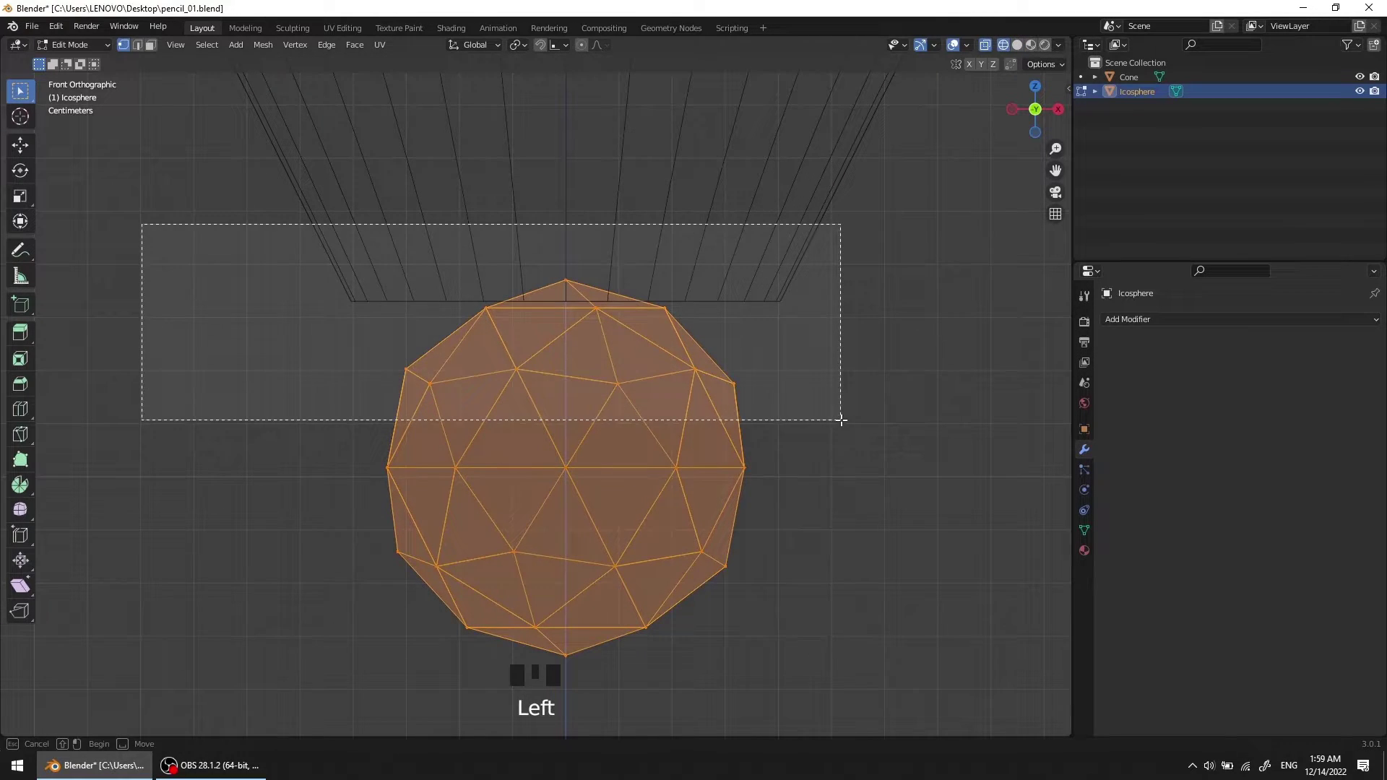
key(x)
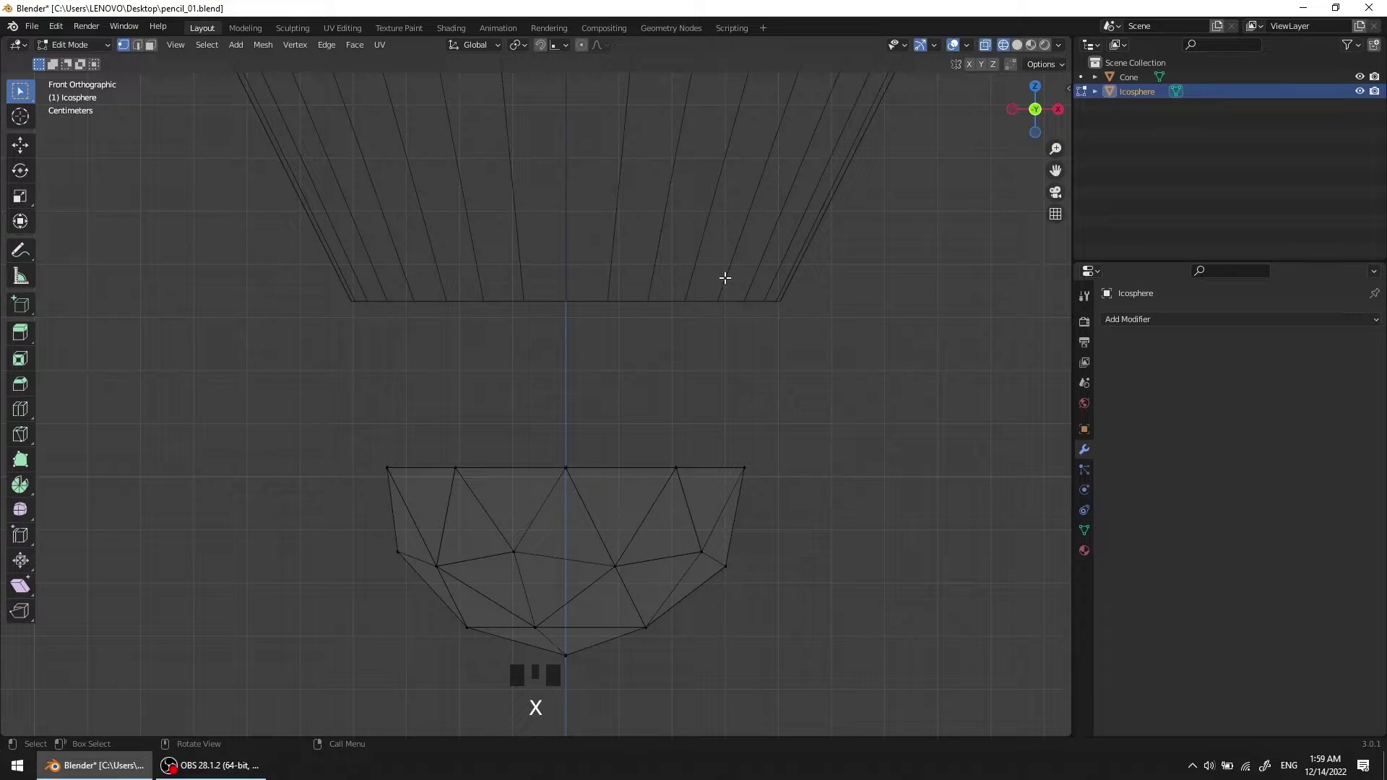
scroll(up, 3)
scroll(down, 3)
drag(616, 401, 631, 359)
key(2)
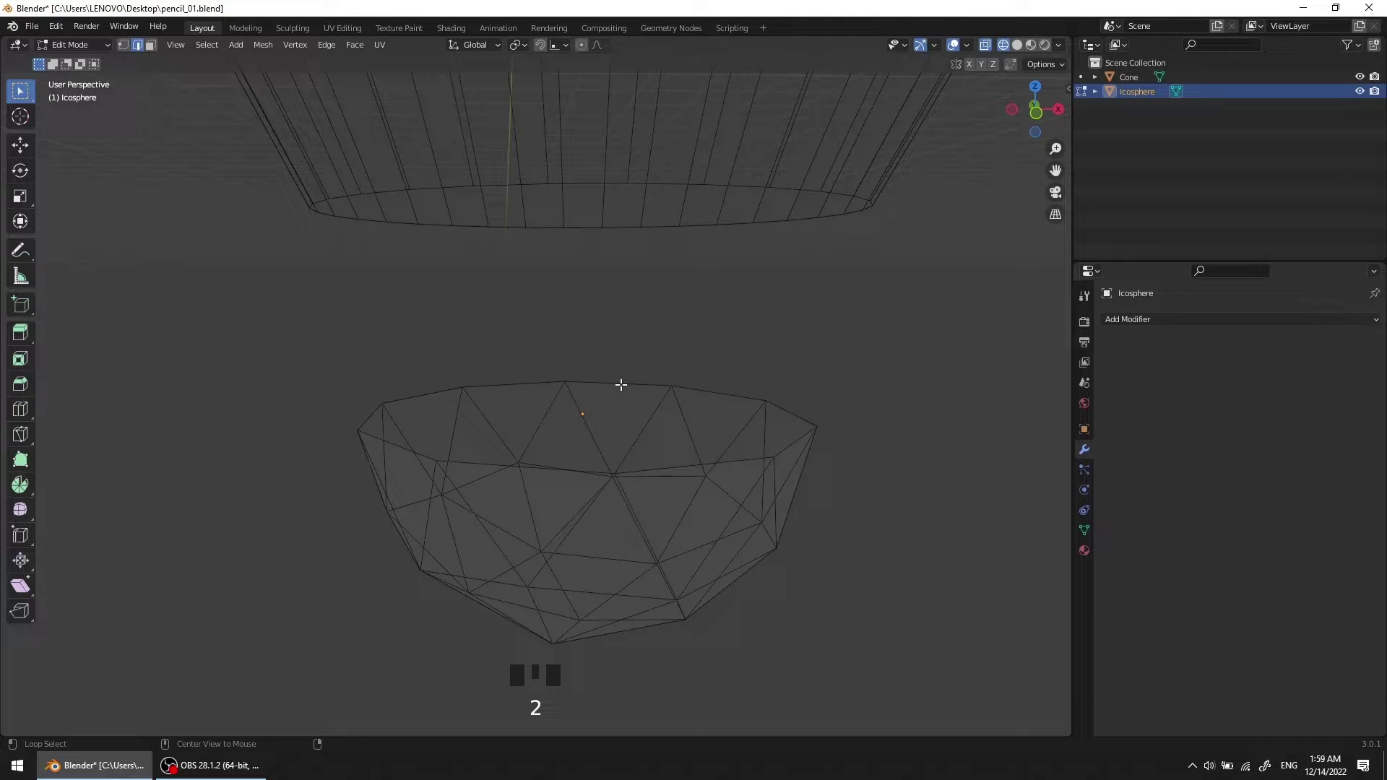
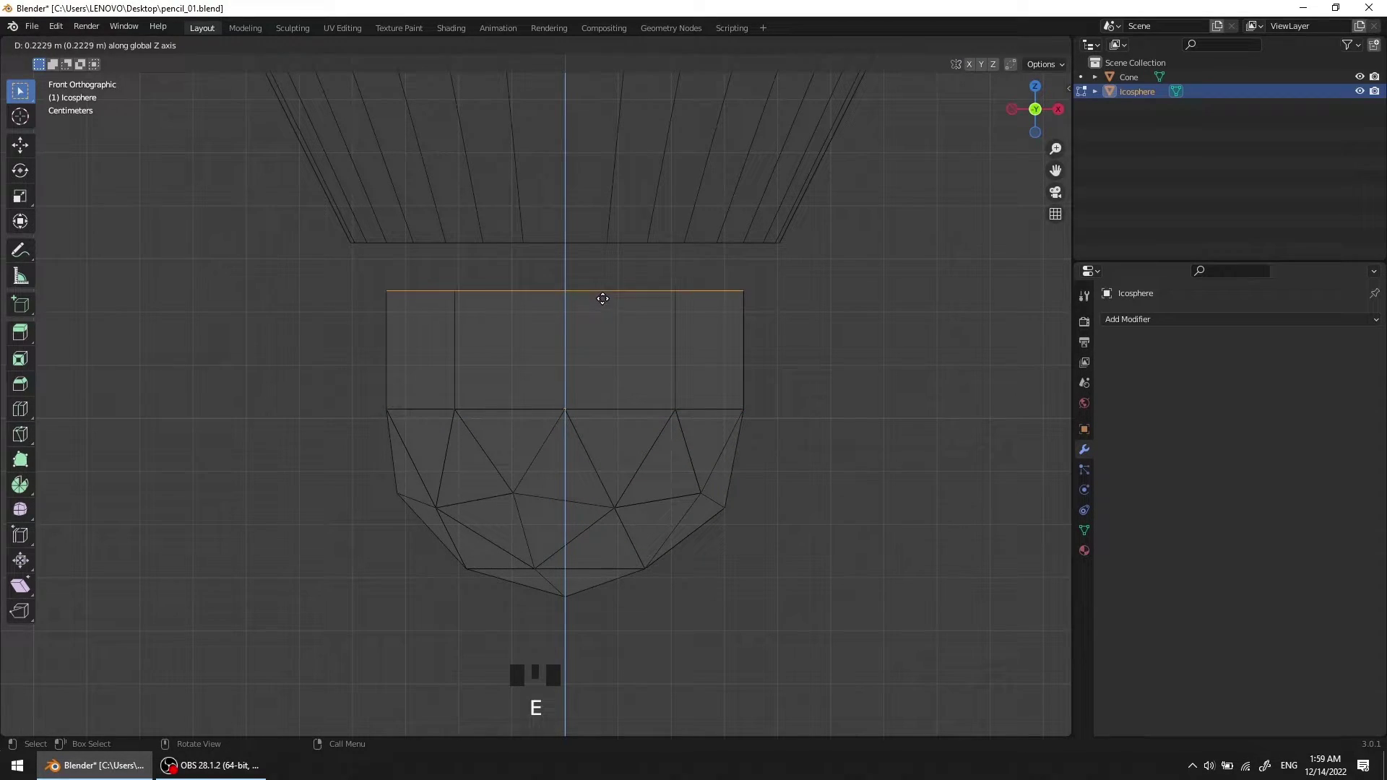
Step: Raise the bowl's rim about 0.077 m into the tip opening and widen it to match
key(s)
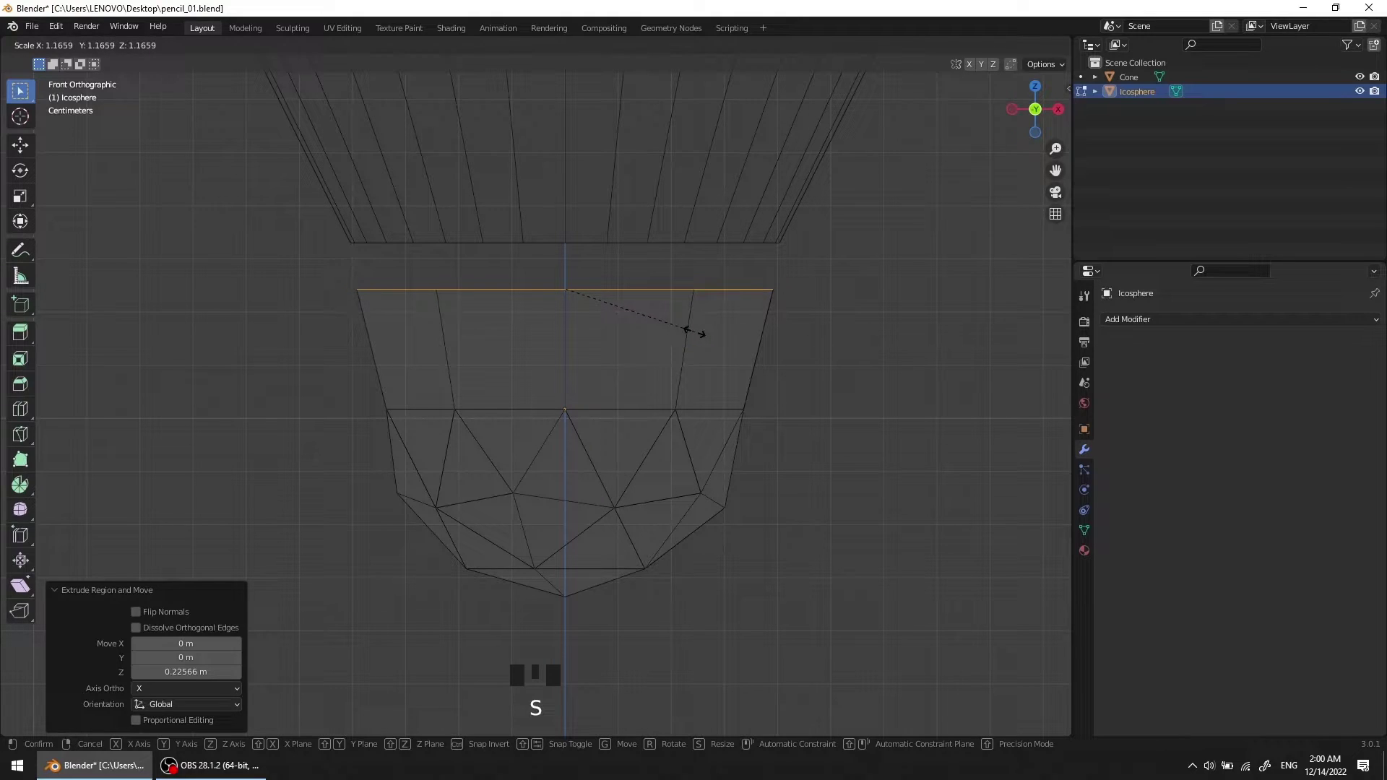
key(Tab)
key(g)
scroll(up, 3)
drag(620, 367, 657, 362)
key(Tab)
key(s)
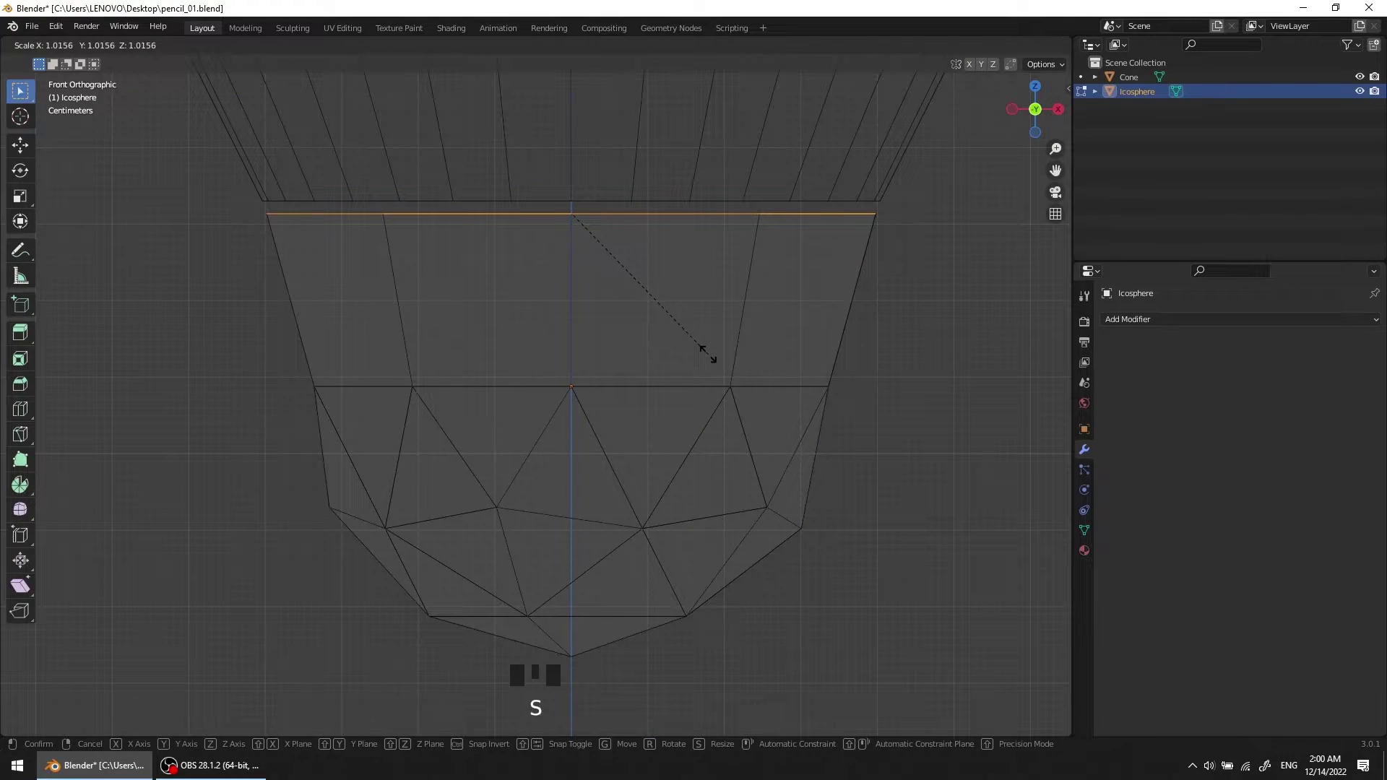
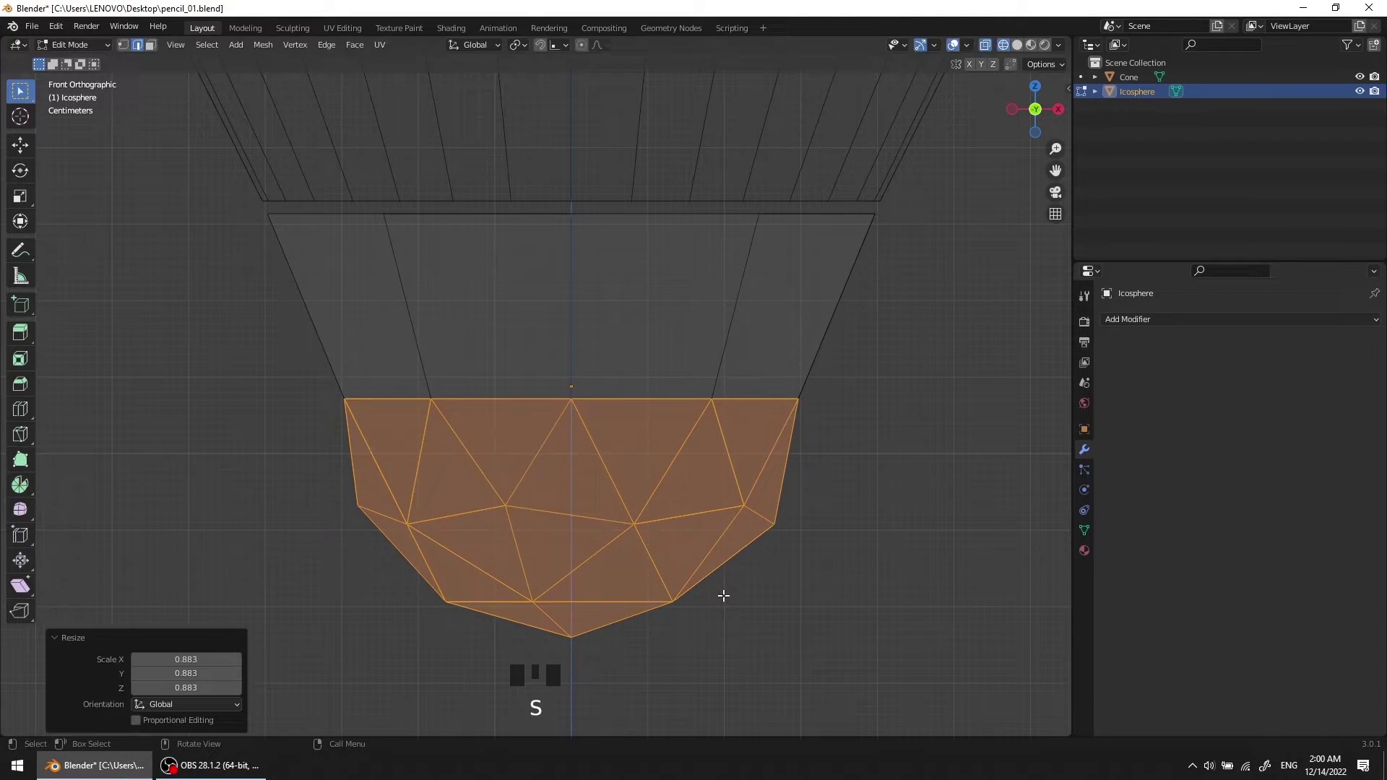
Step: Move and scale the lower bowl so it fits neatly under the widened rim
key(g)
drag(638, 457, 692, 482)
key(s)
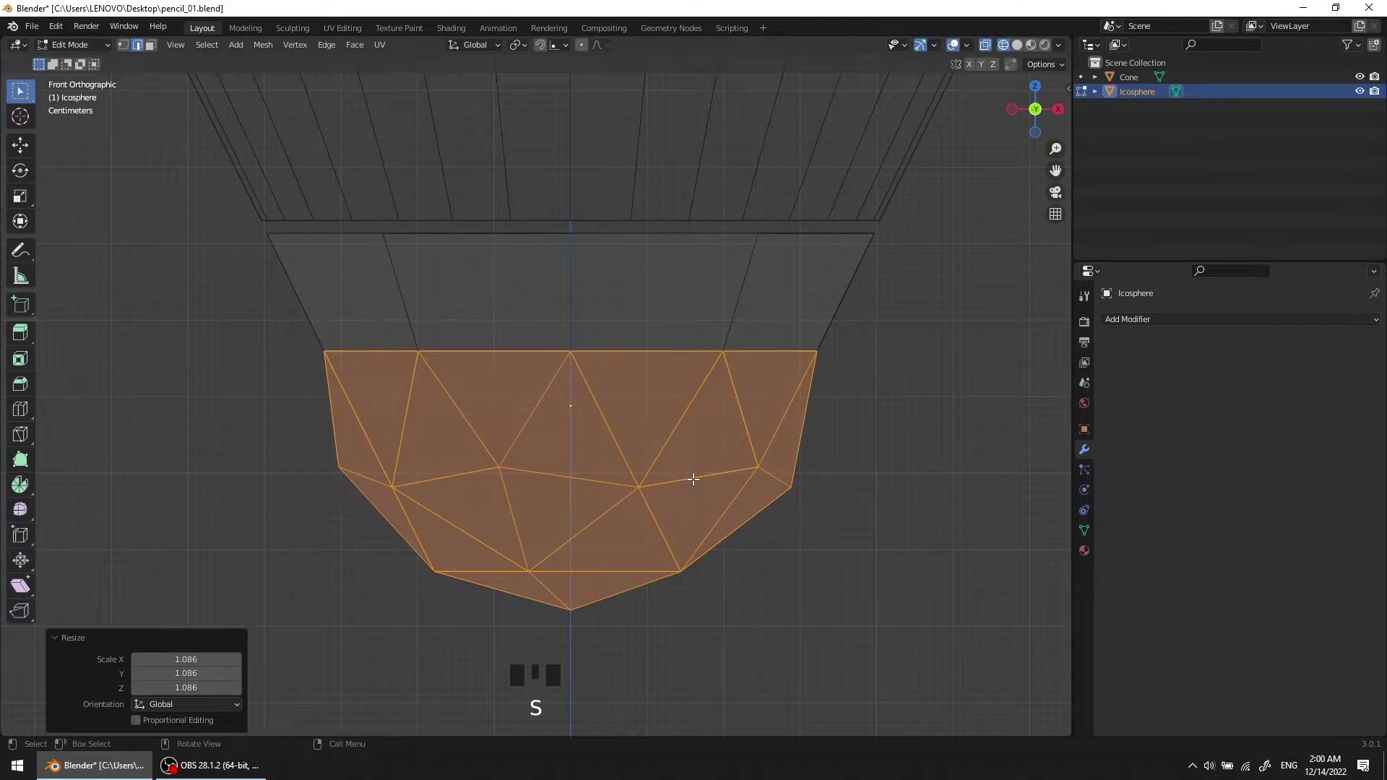
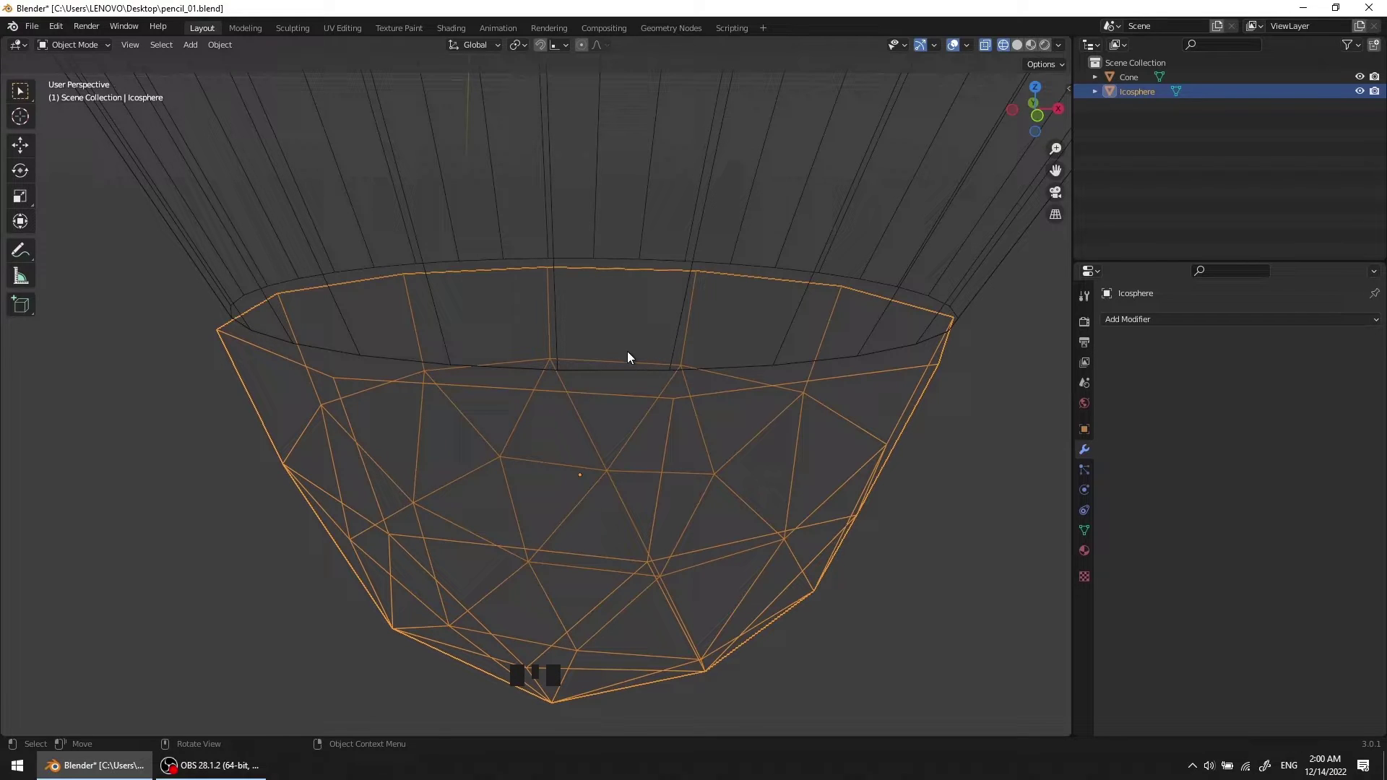
Step: Switch to solid shading and hide the cone so only the lead tip shows
key(z)
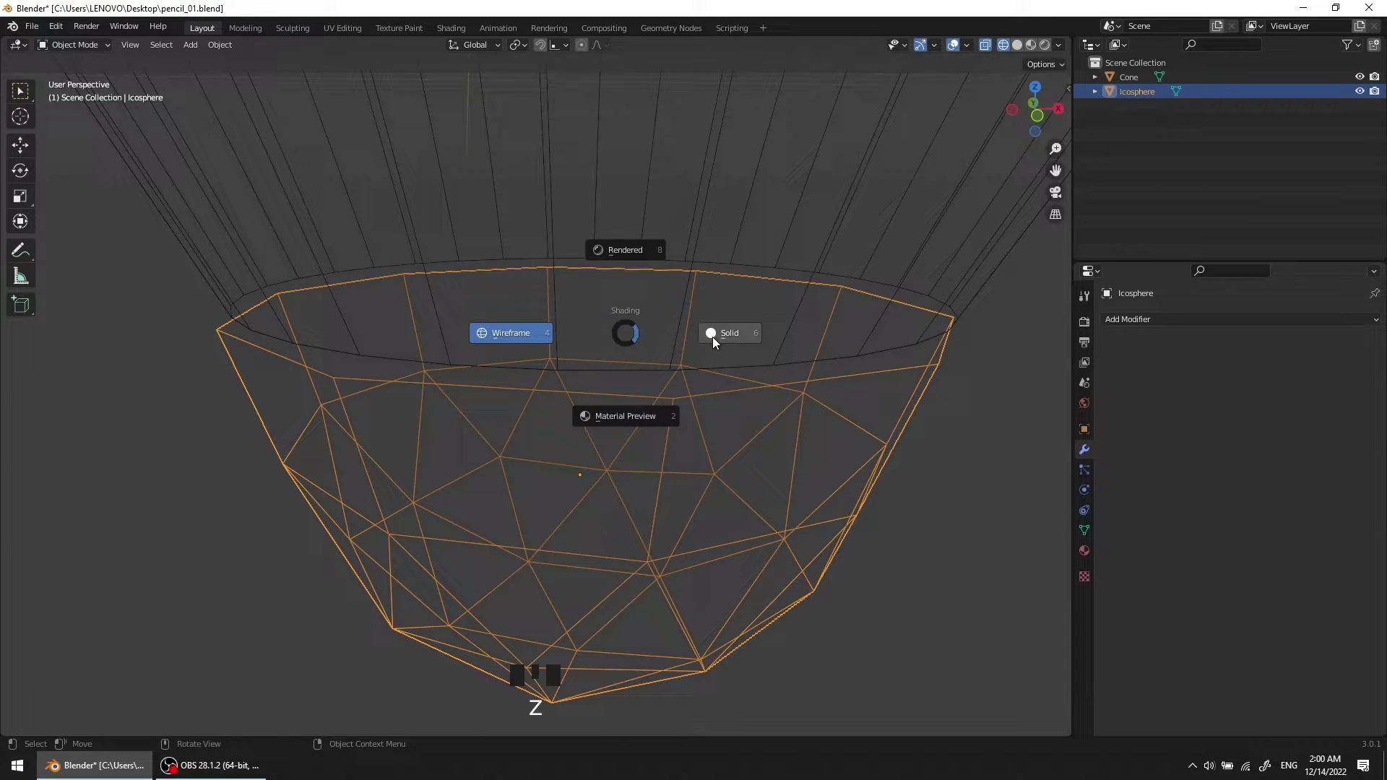
scroll(down, 3)
drag(612, 438, 357, 445)
click(356, 445)
click(508, 424)
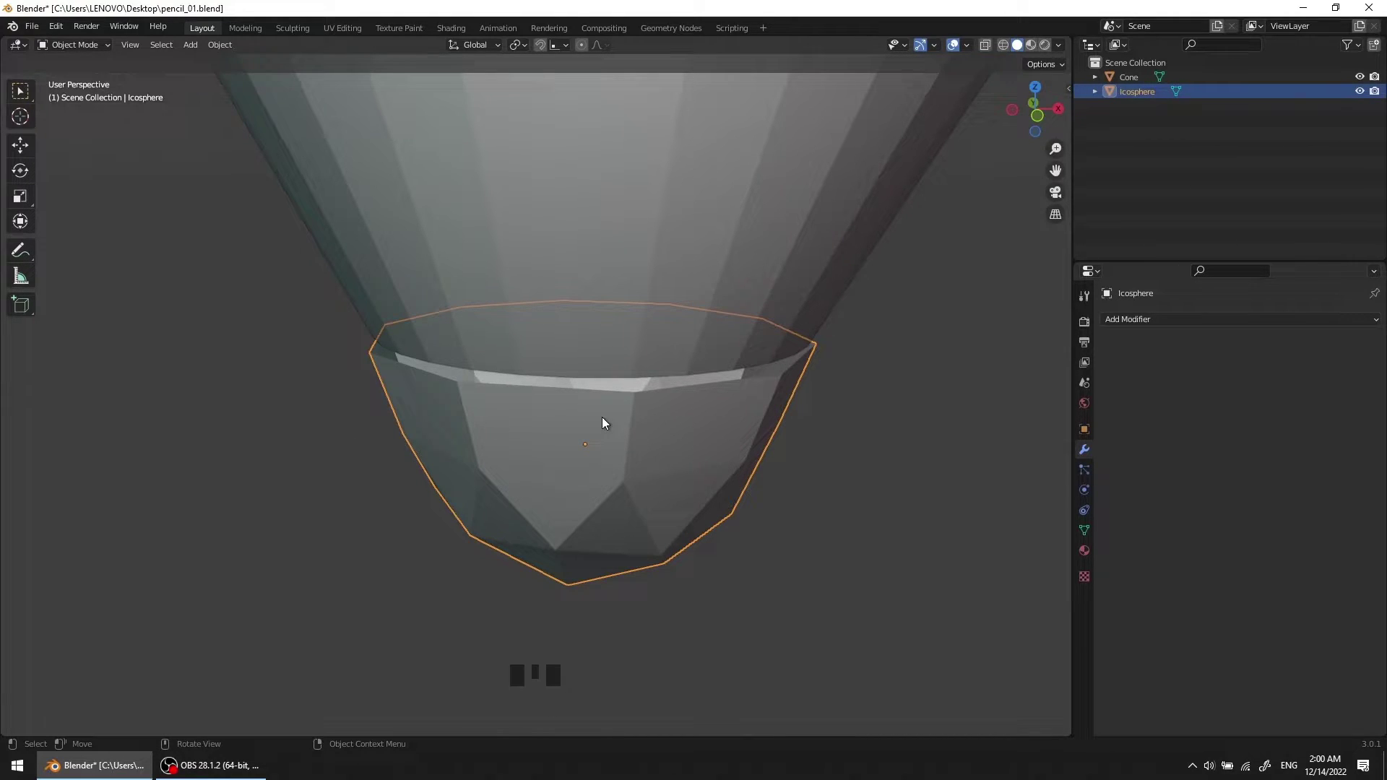
key(shift+h)
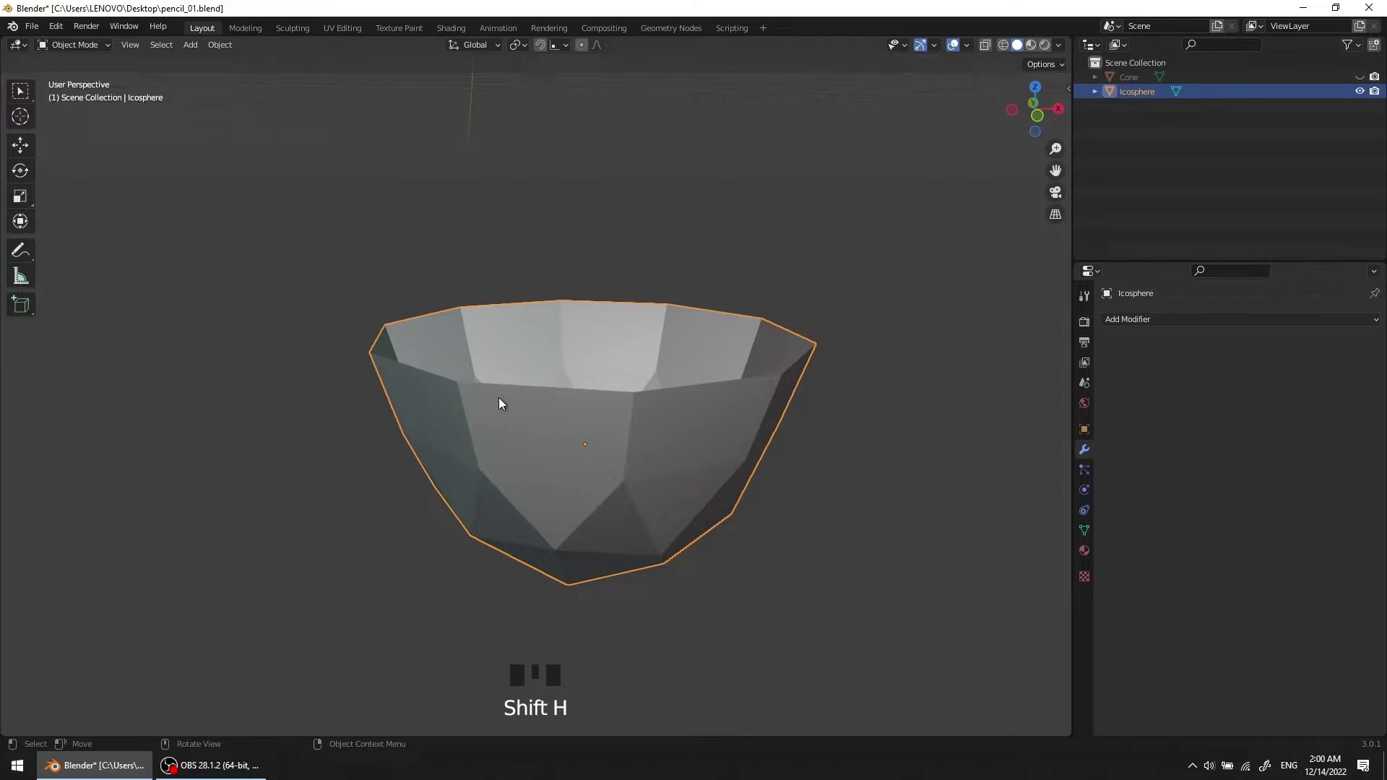
Step: Orbit to look into the bowl and enter Edit Mode on the lead tip
scroll(up, 3)
drag(506, 424, 451, 394)
scroll(up, 3)
middle_click(482, 393)
key(Tab)
drag(464, 366, 373, 295)
click(373, 296)
middle_click(485, 369)
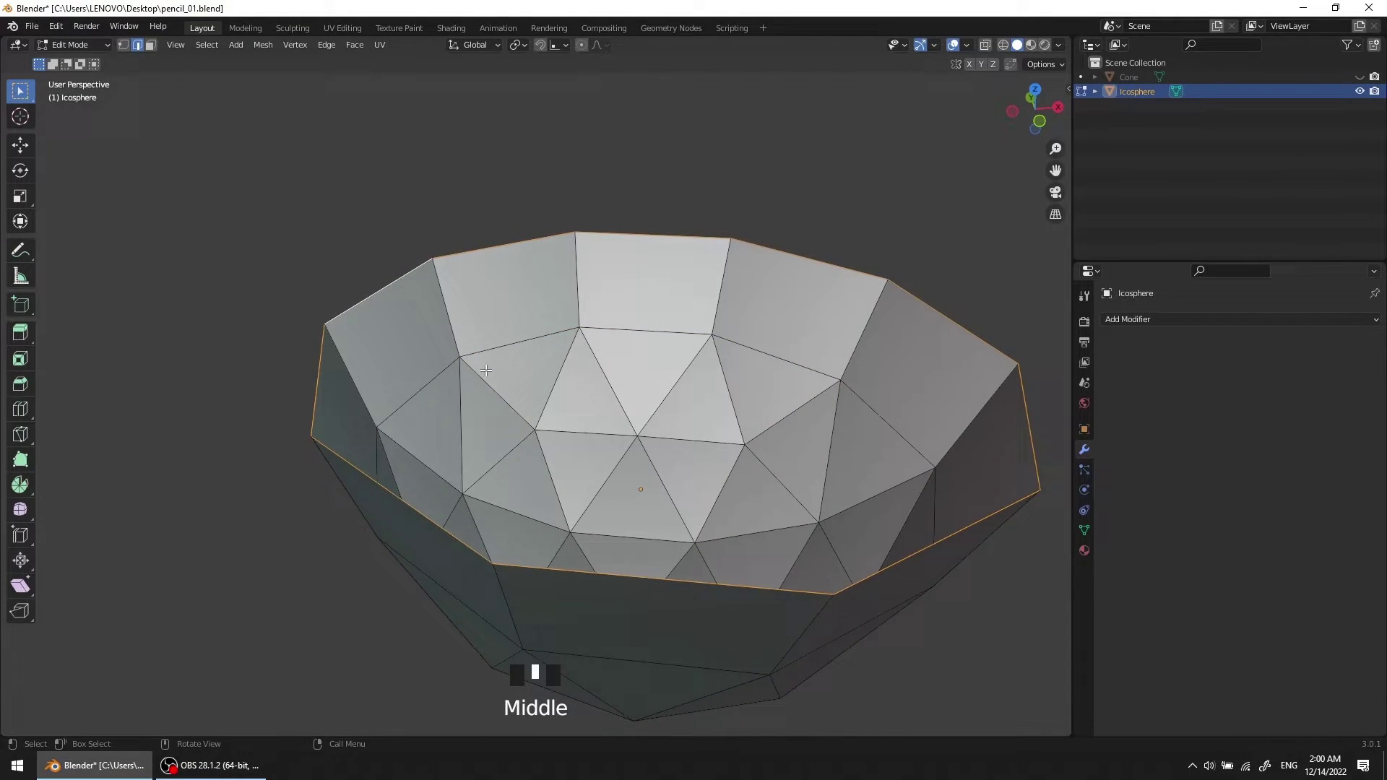
Step: Extrude the tip's open rim in place and scale it inward to about 0.93 for a thick lip
key(e)
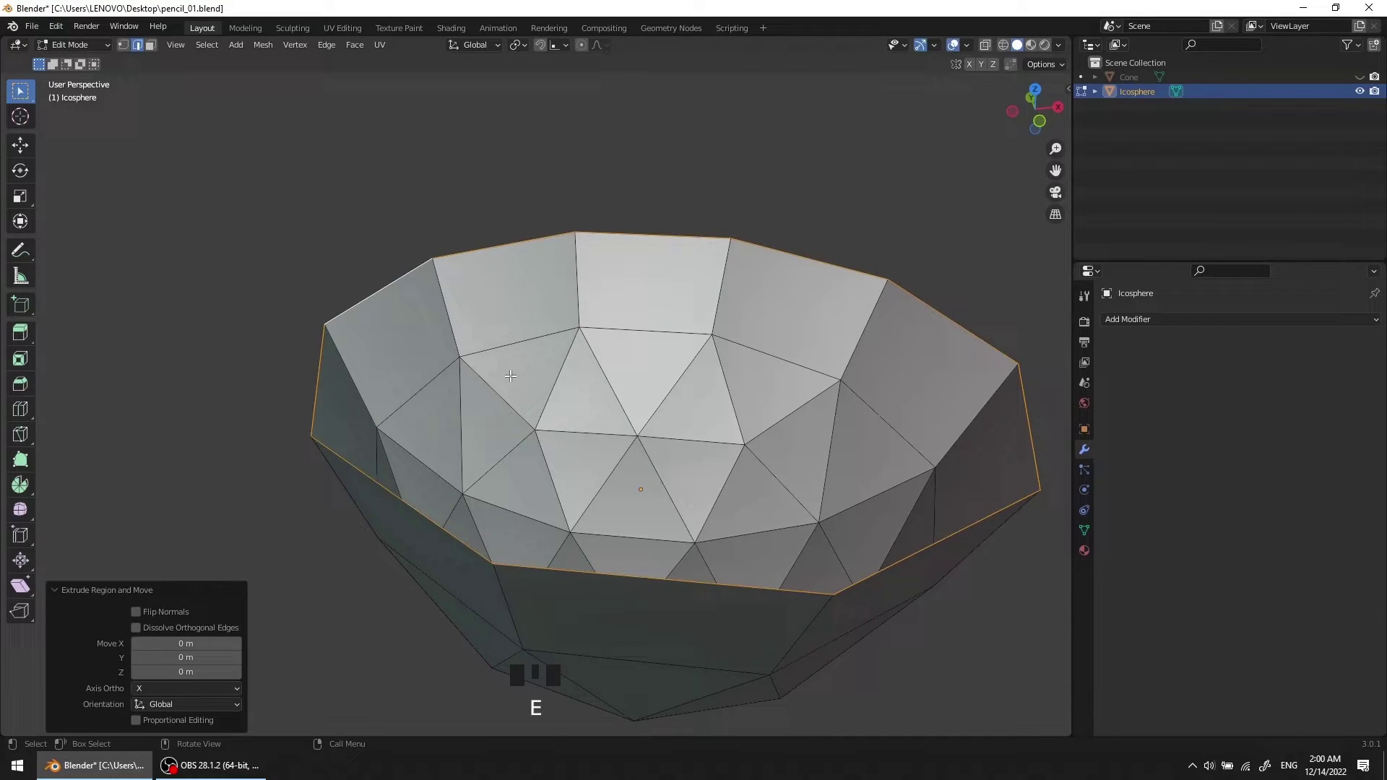
key(s)
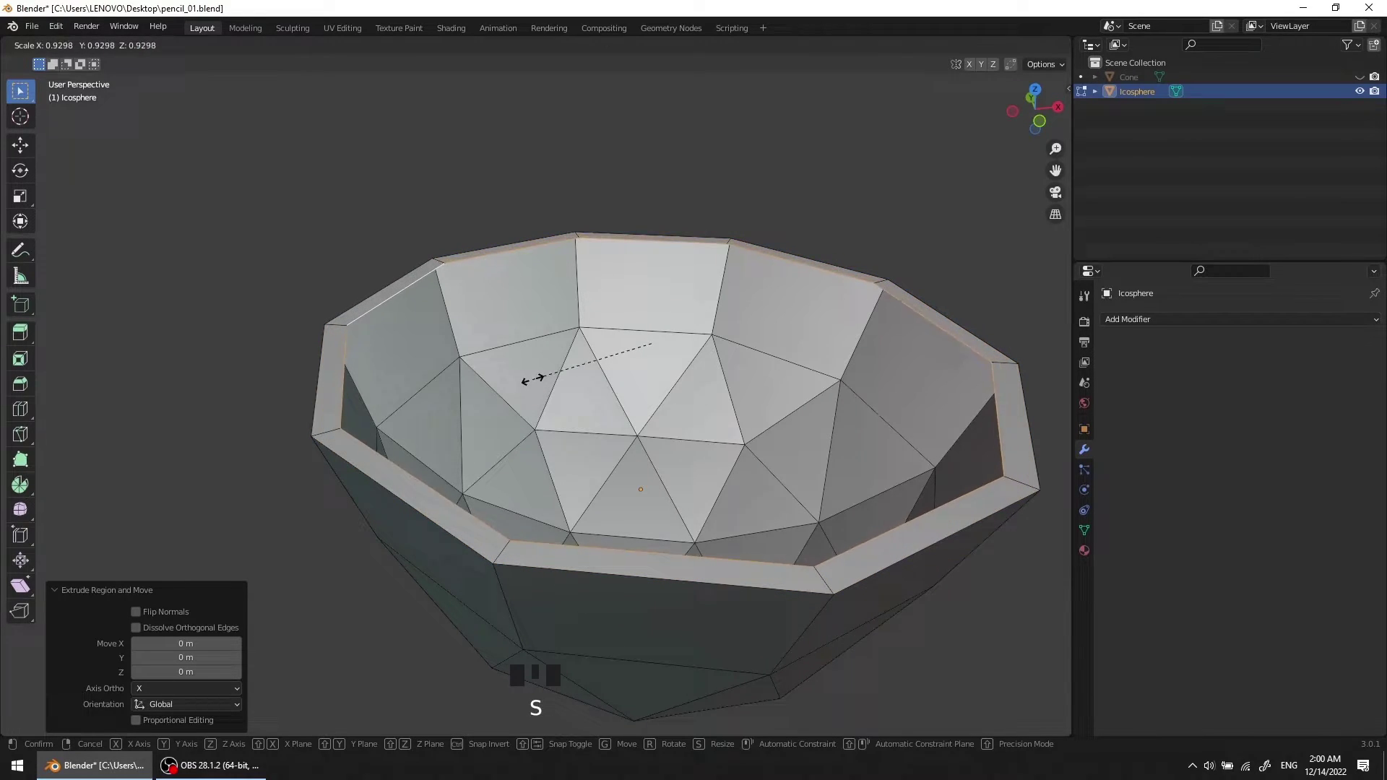
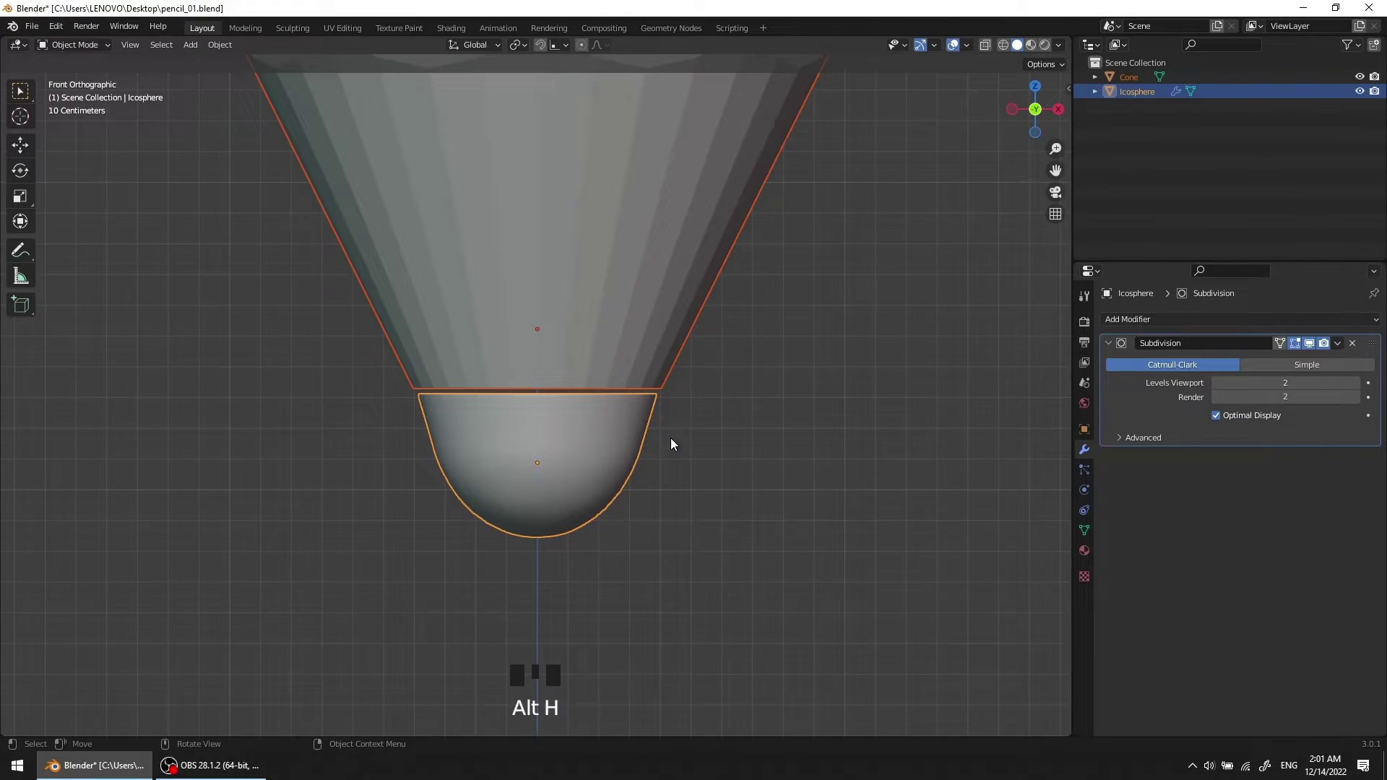
Step: Inspect the subdivided tip from several angles and re-enter Edit Mode
scroll(up, 3)
scroll(down, 3)
middle_click(576, 297)
scroll(down, 3)
scroll(up, 3)
drag(523, 464, 459, 428)
scroll(down, 3)
scroll(up, 3)
drag(495, 430, 497, 422)
scroll(up, 3)
drag(513, 425, 465, 352)
key(Escape)
key(Tab)
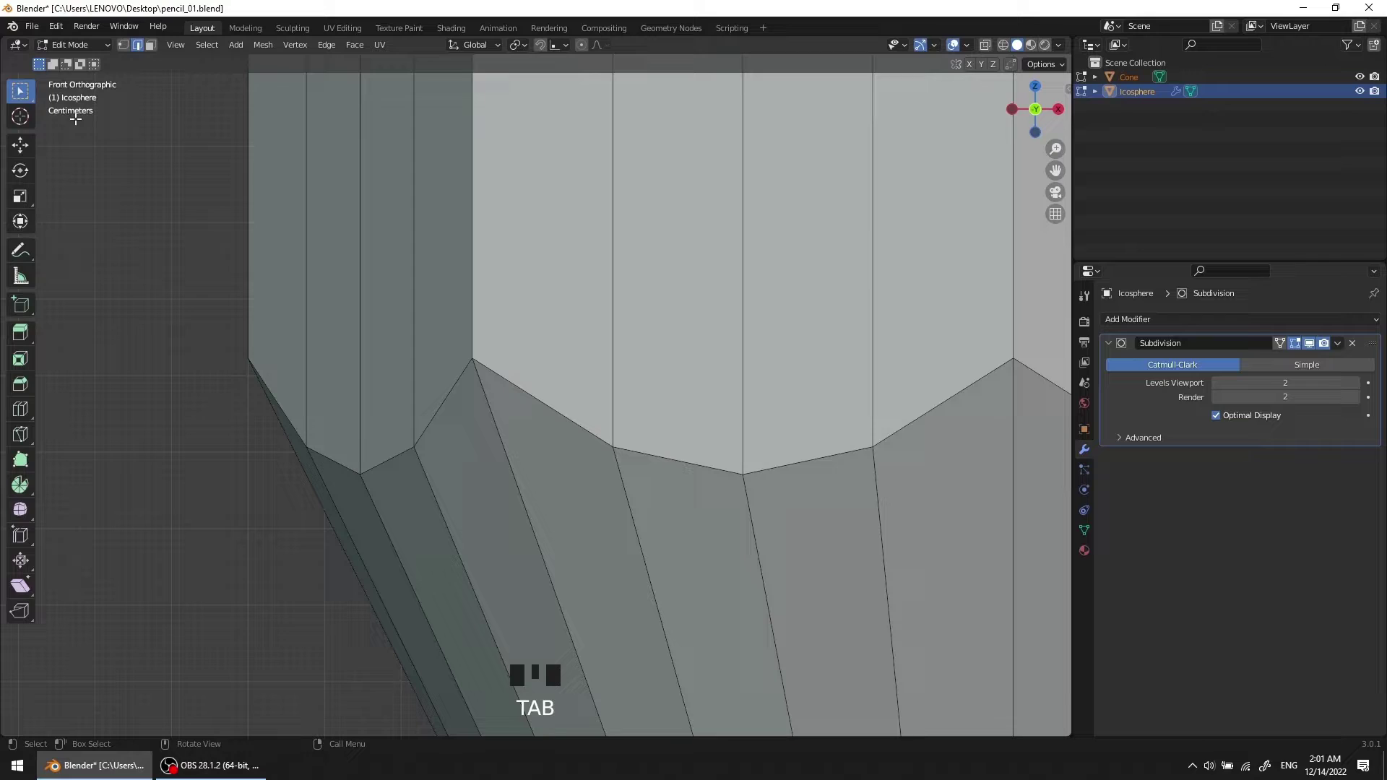
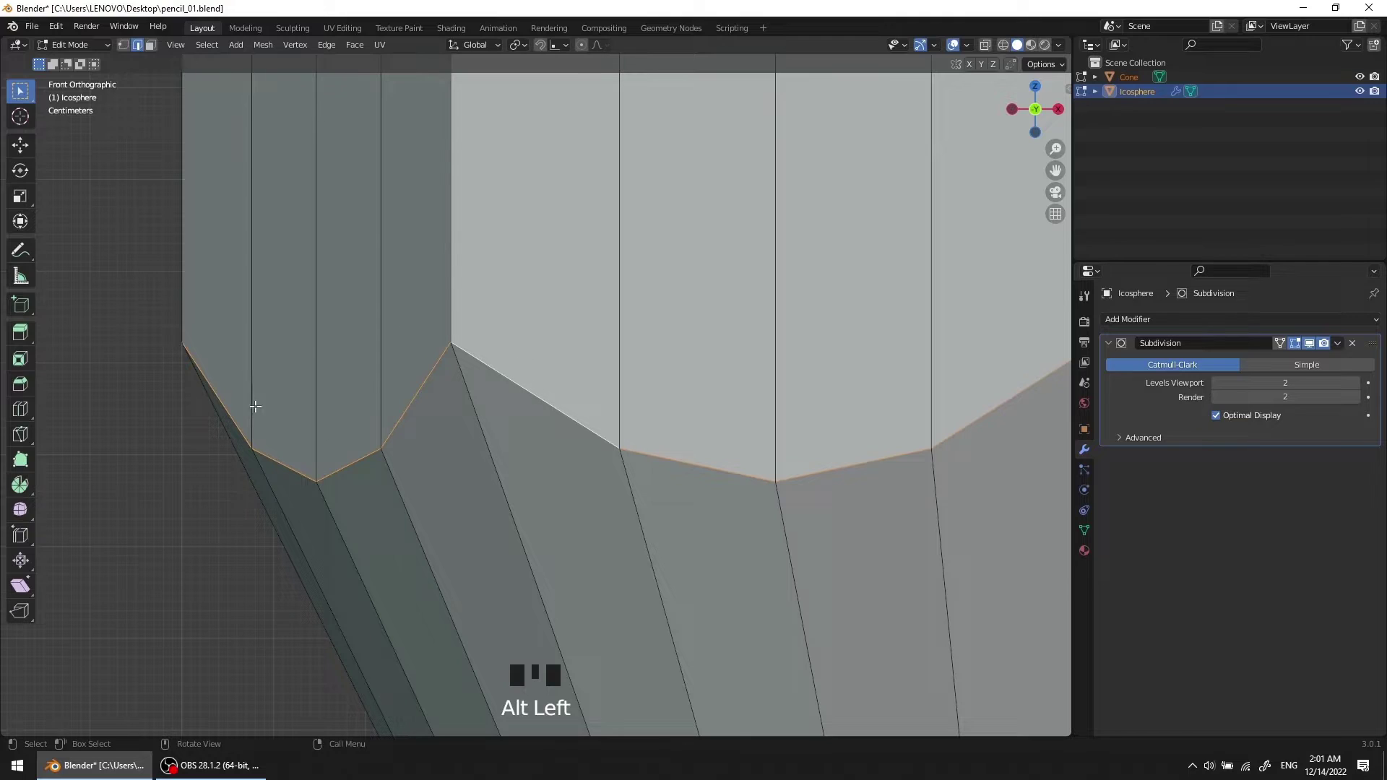
Step: Bevel the edge along the sharpened boundary and confirm its width
key(ctrl+b)
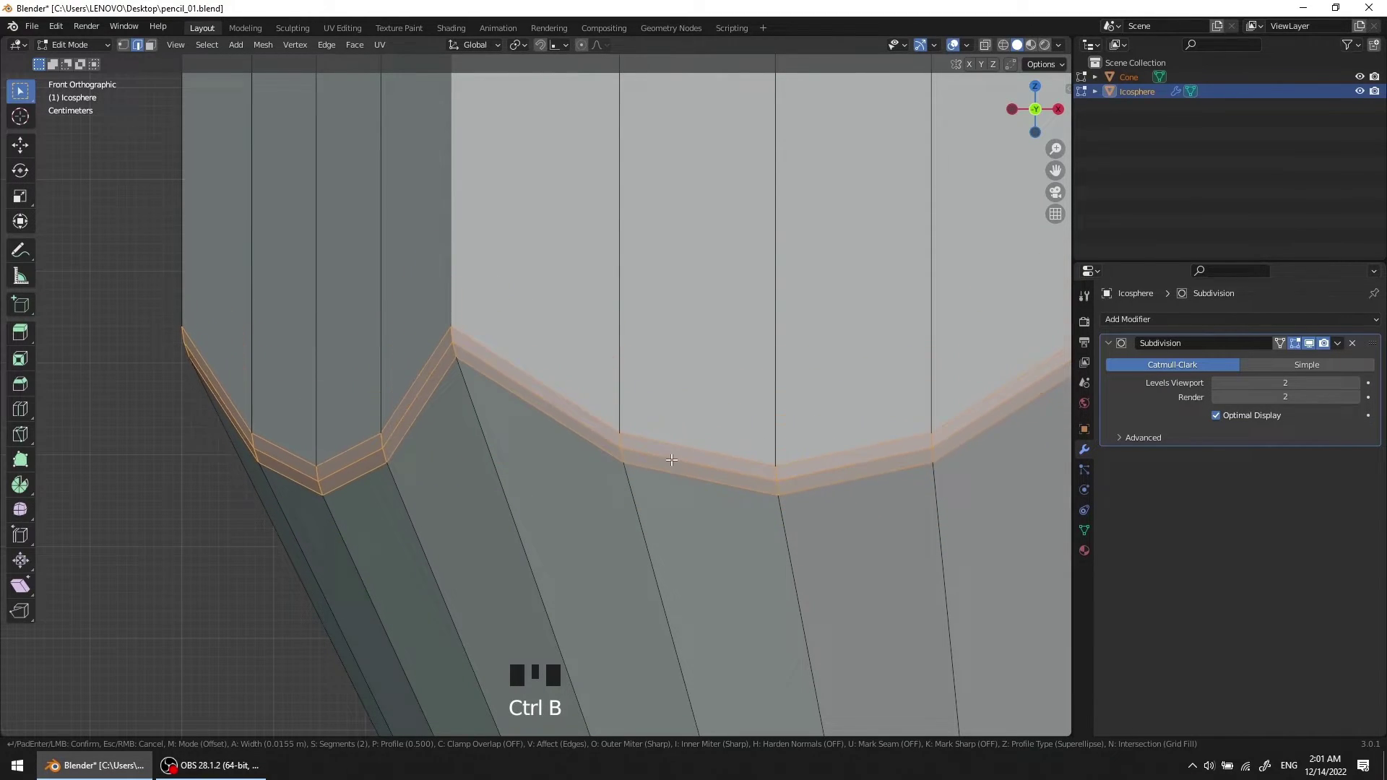
scroll(up, 3)
drag(481, 383, 508, 373)
click(508, 373)
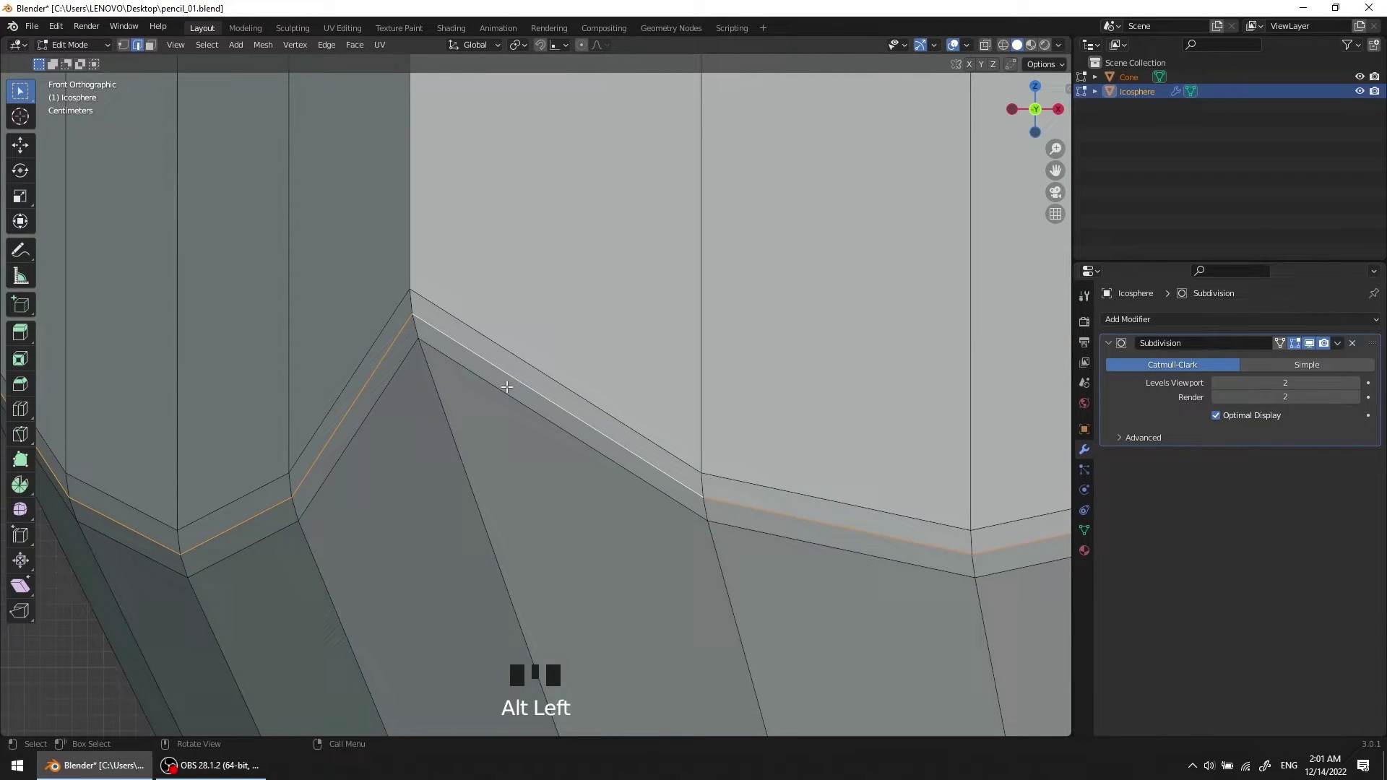
key(s)
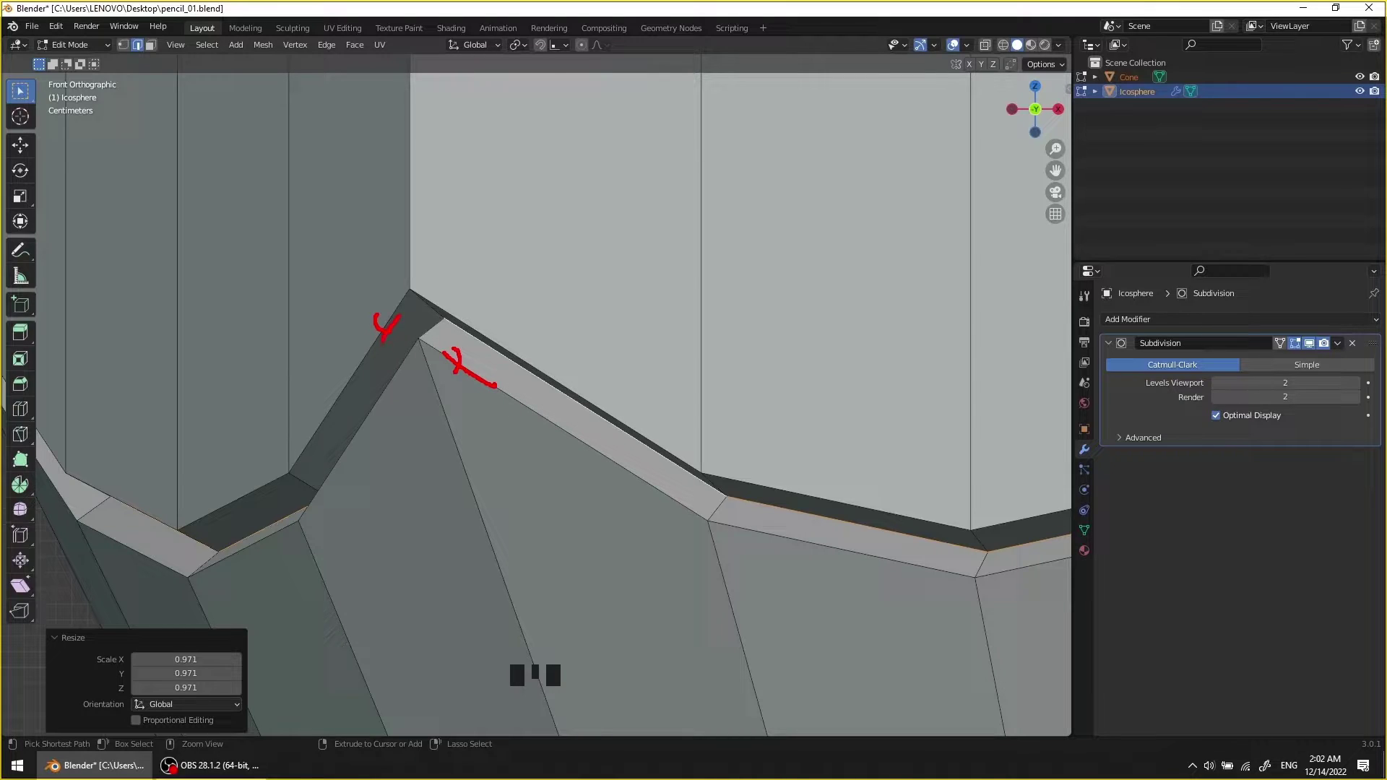
key(Escape)
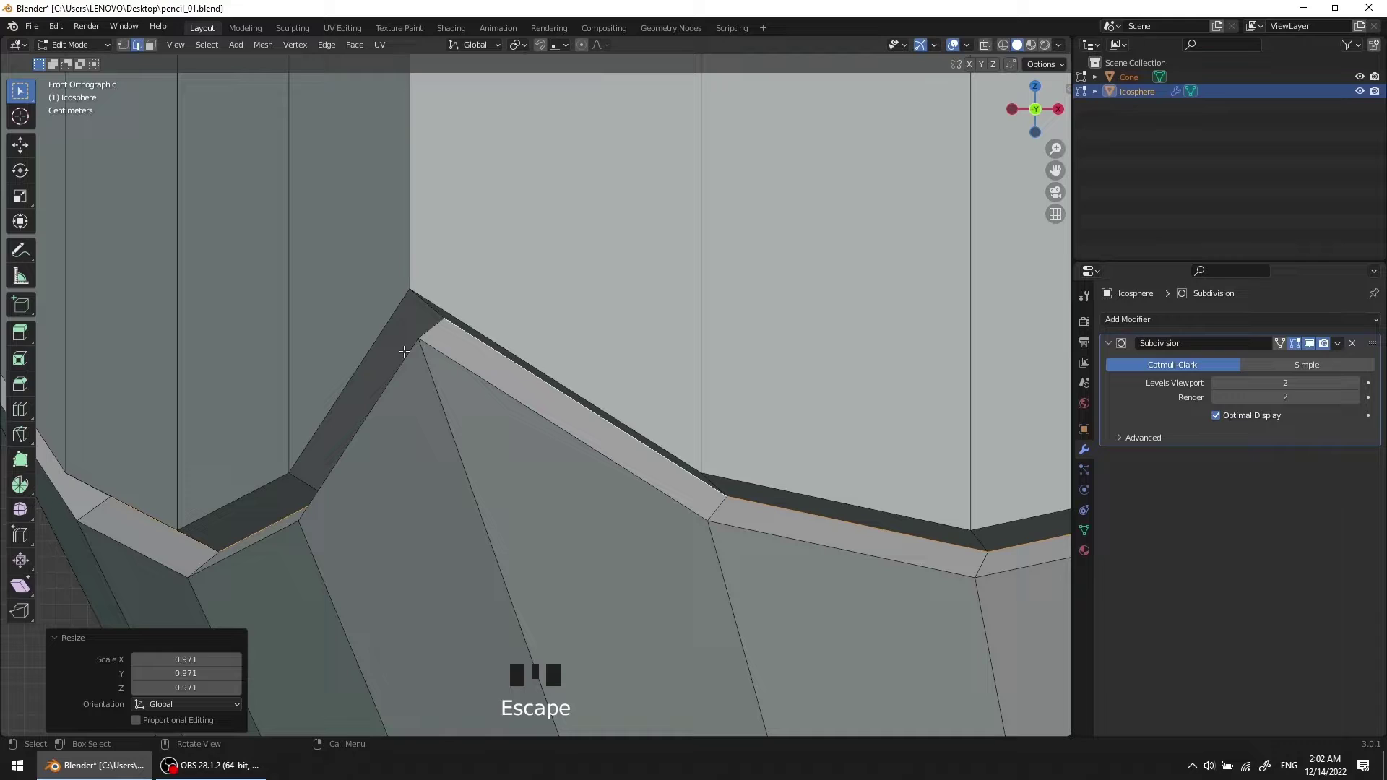
Step: Select both rim edge loops and bevel them about 0.005 m with 2 segments
click(384, 326)
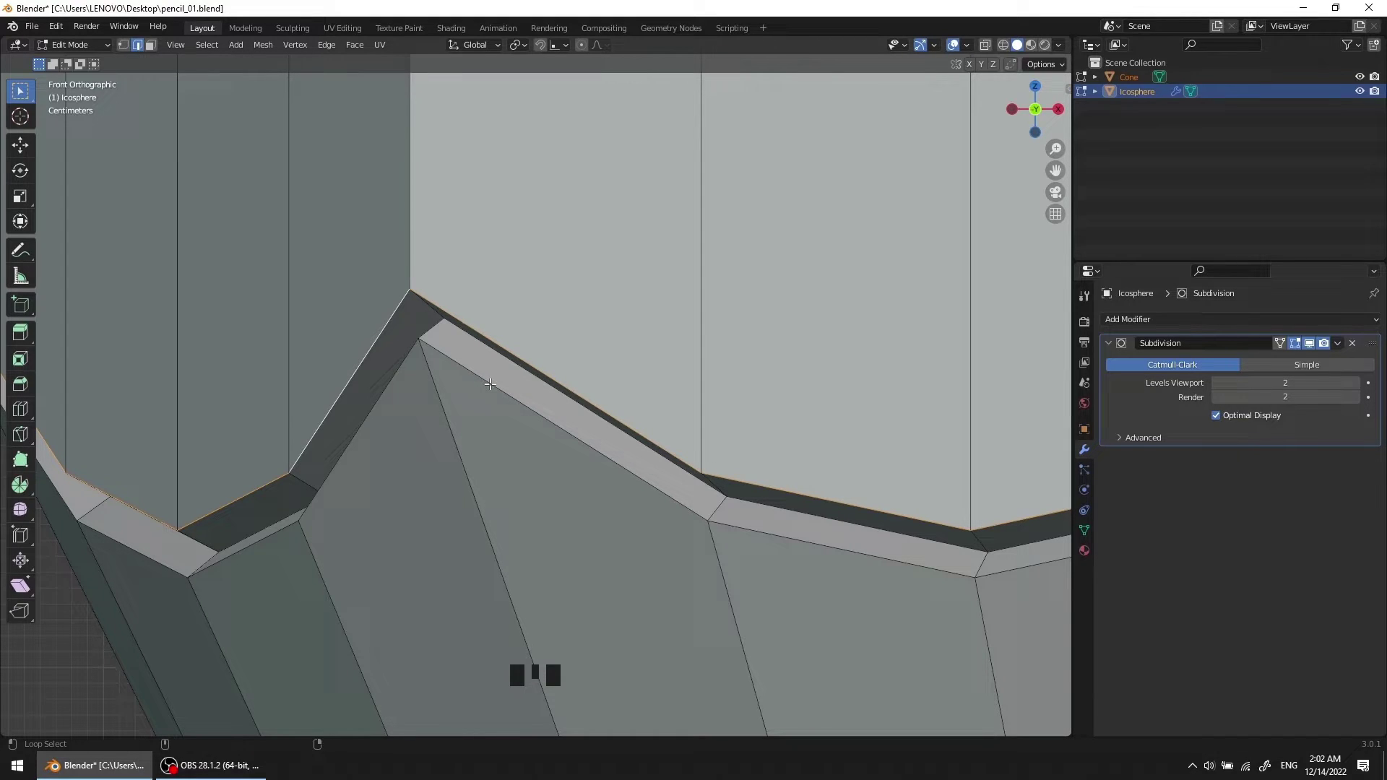
click(491, 378)
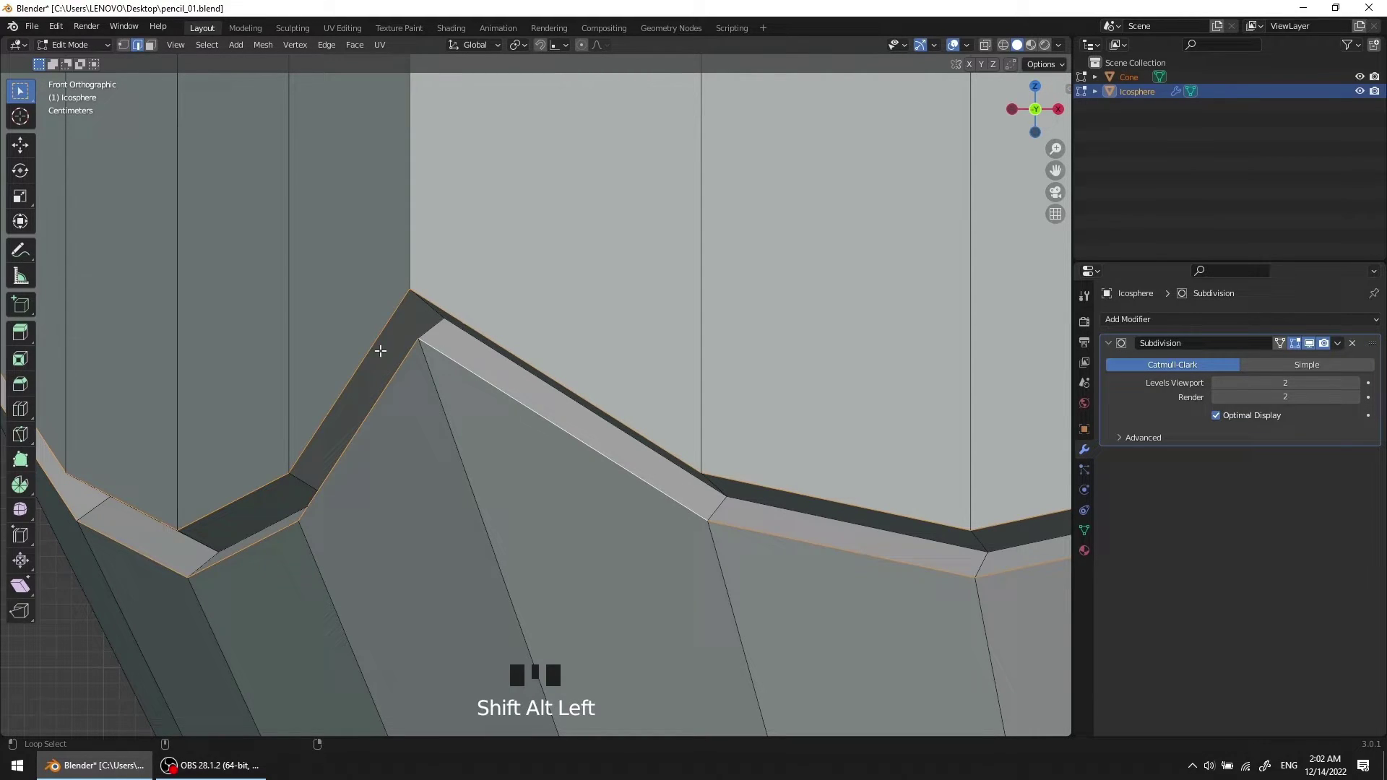
key(ctrl+b)
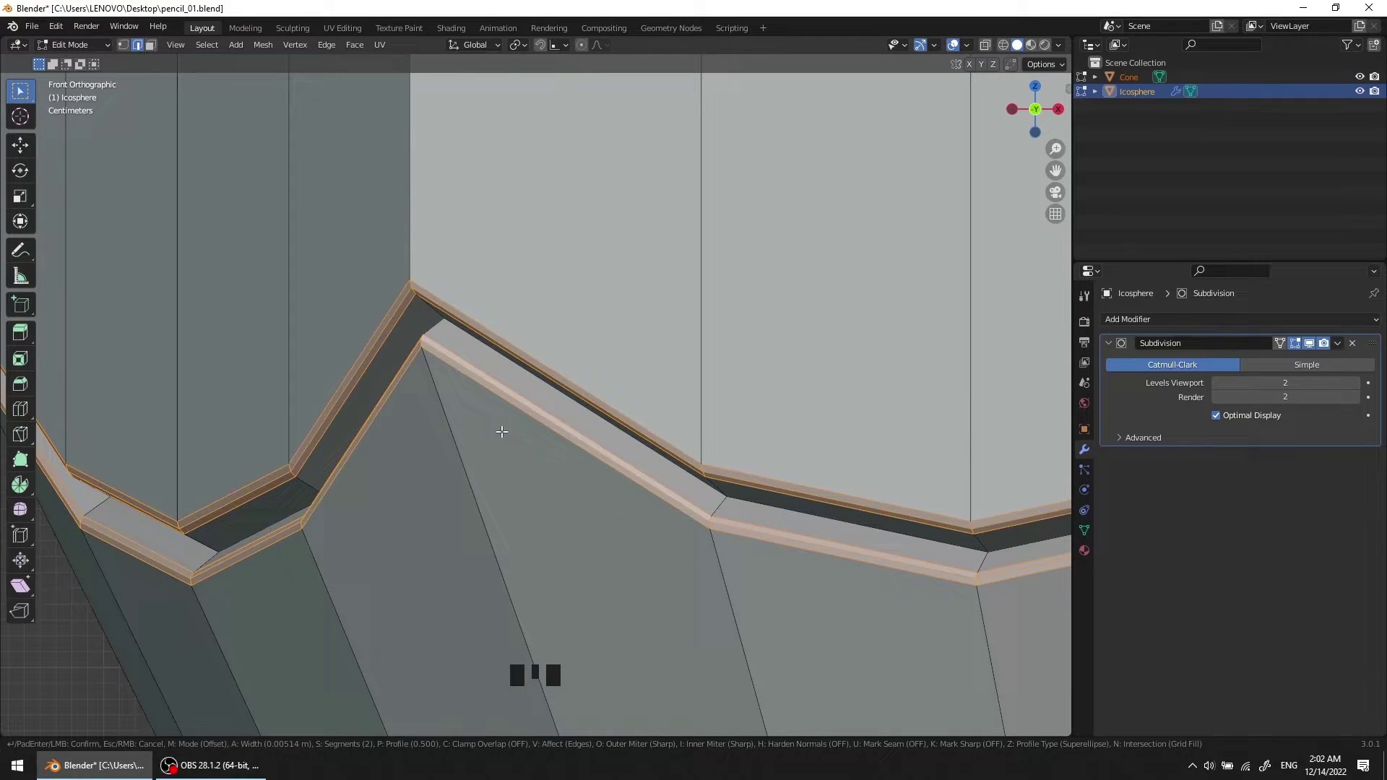
Step: Leave the rounded tip's mesh and select the cone body instead
scroll(down, 3)
scroll(down, 3)
middle_click(519, 445)
scroll(up, 3)
drag(520, 434, 599, 417)
scroll(down, 3)
scroll(up, 3)
key(Tab)
click(346, 431)
click(623, 340)
Step: Look inside the cone's lower opening and enter Edit Mode on its mesh
scroll(down, 3)
scroll(up, 3)
drag(659, 398, 1142, 319)
drag(1142, 320, 652, 396)
scroll(down, 3)
scroll(up, 3)
scroll(up, 3)
scroll(up, 3)
scroll(down, 3)
scroll(down, 3)
drag(692, 441, 674, 491)
scroll(up, 3)
drag(668, 434, 659, 421)
scroll(up, 3)
drag(659, 411, 656, 423)
key(Tab)
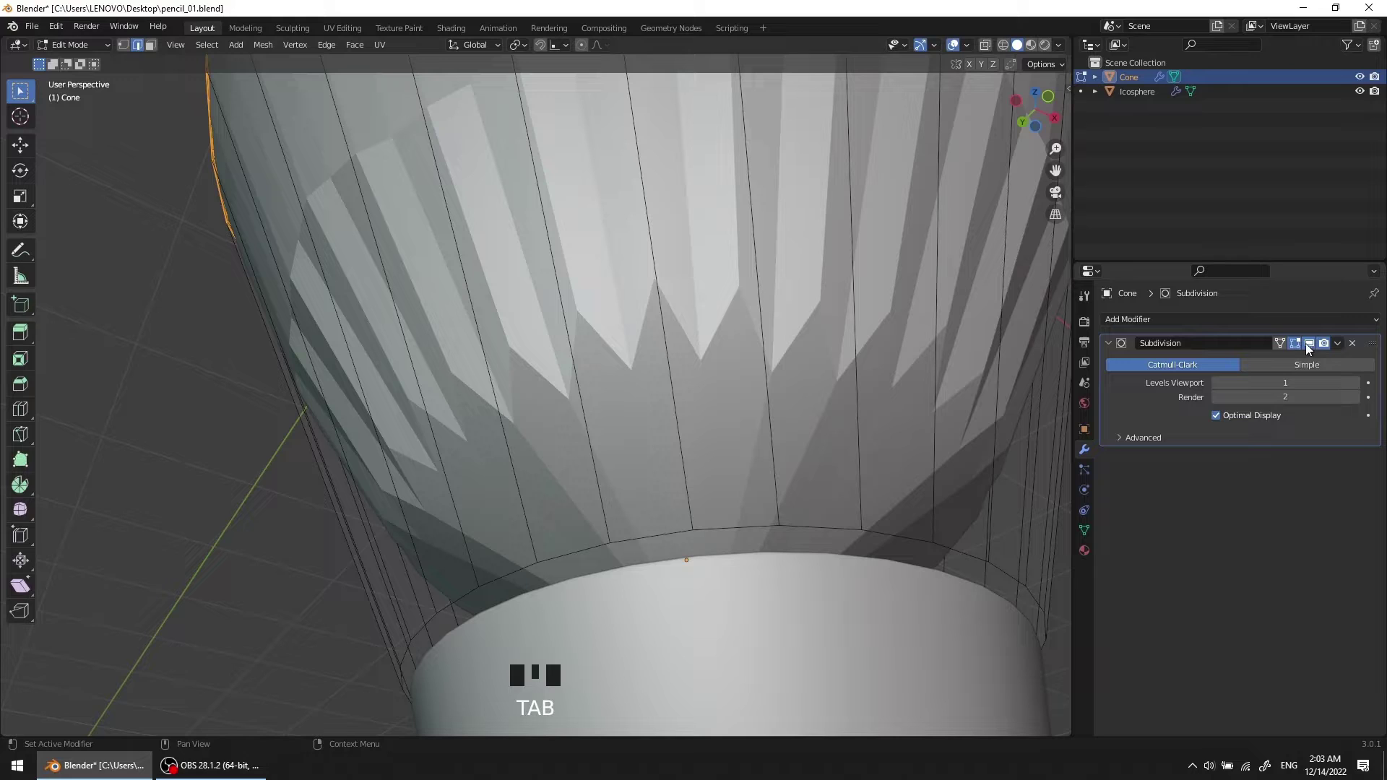
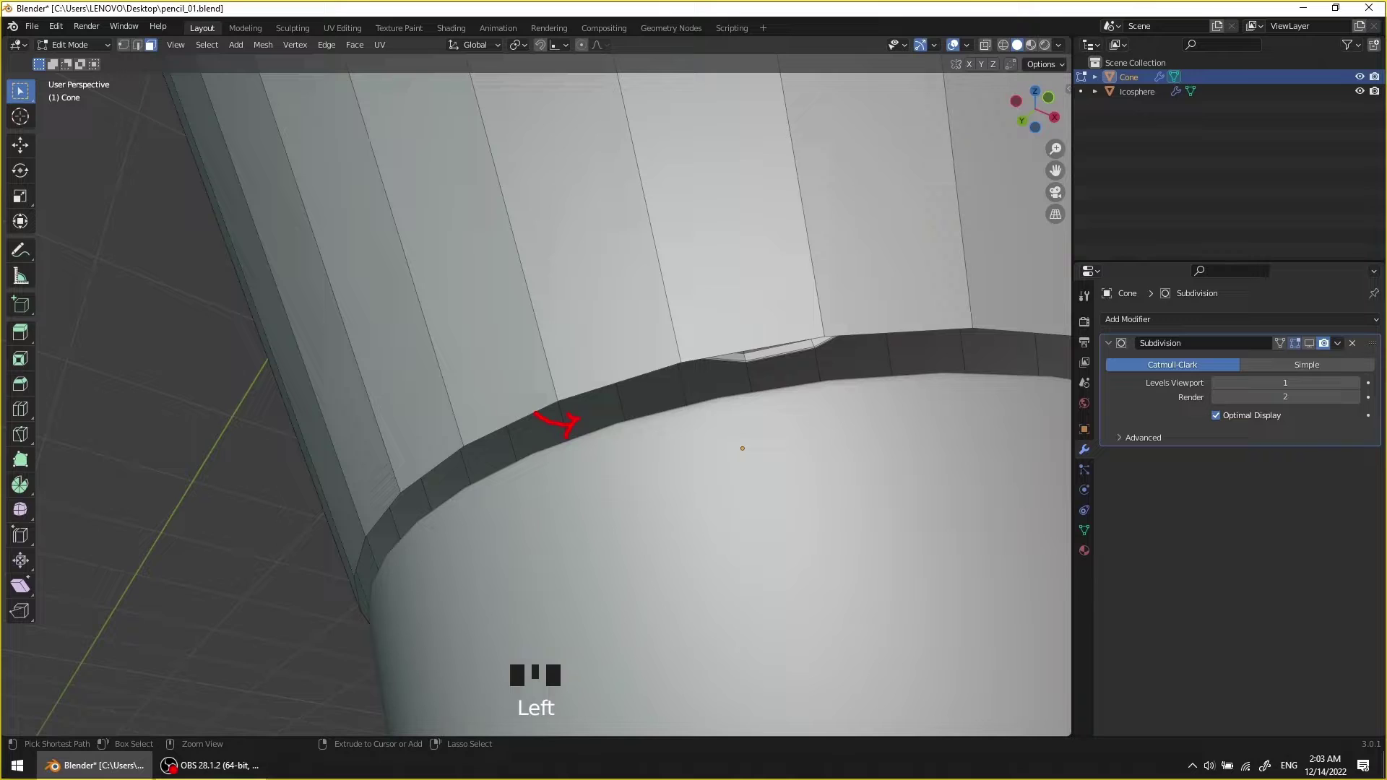
Step: Isolate the cone and select the inner rim edge loop of its bottom opening
key(Escape)
scroll(down, 3)
key(Tab)
middle_click(570, 351)
scroll(down, 3)
key(shift+h)
scroll(up, 3)
drag(566, 407, 507, 406)
scroll(up, 3)
drag(532, 384, 542, 376)
scroll(down, 3)
drag(540, 381, 528, 388)
key(Tab)
middle_click(508, 382)
key(2)
scroll(up, 3)
click(332, 225)
Step: Extrude the rim loop and scale it inward to form a lip, then leave Edit Mode
scroll(down, 3)
drag(457, 322, 453, 349)
scroll(up, 3)
middle_click(466, 356)
key(e)
key(s)
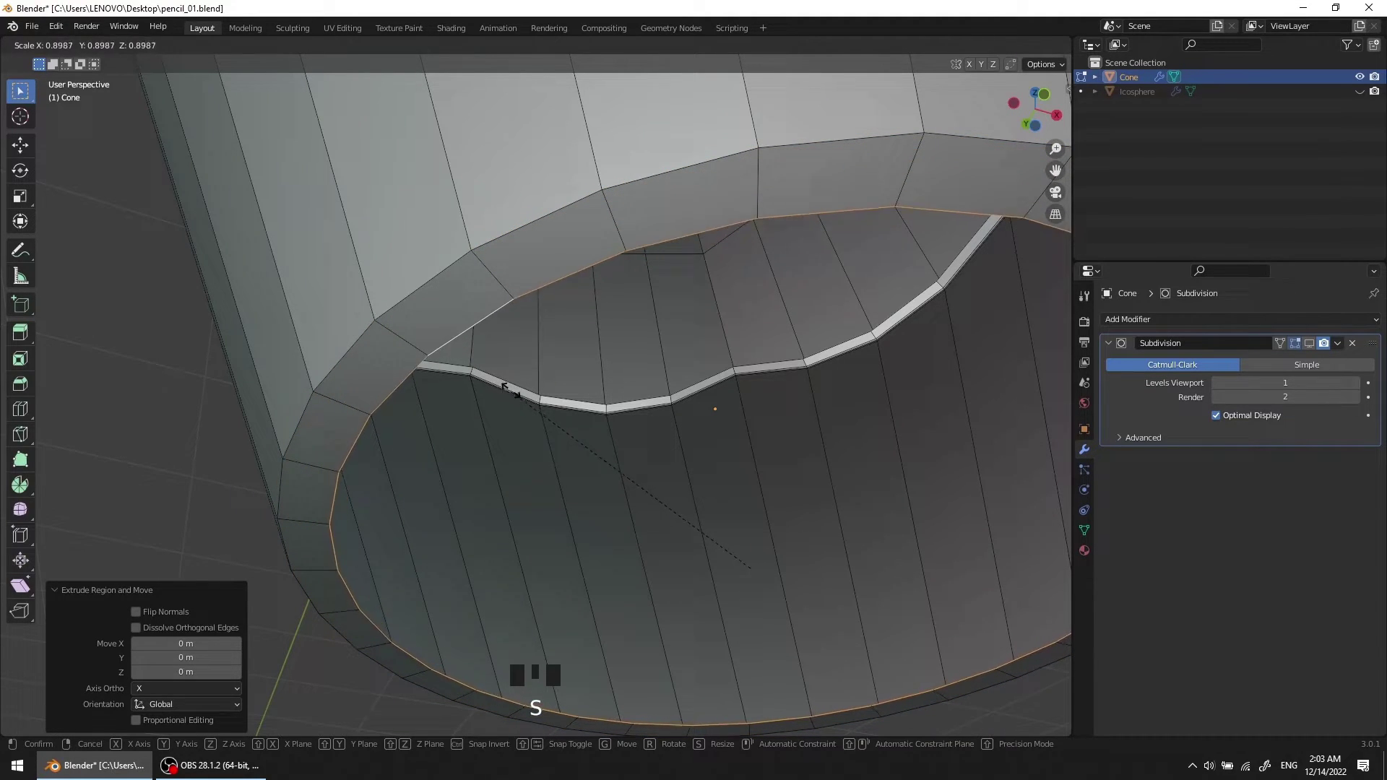
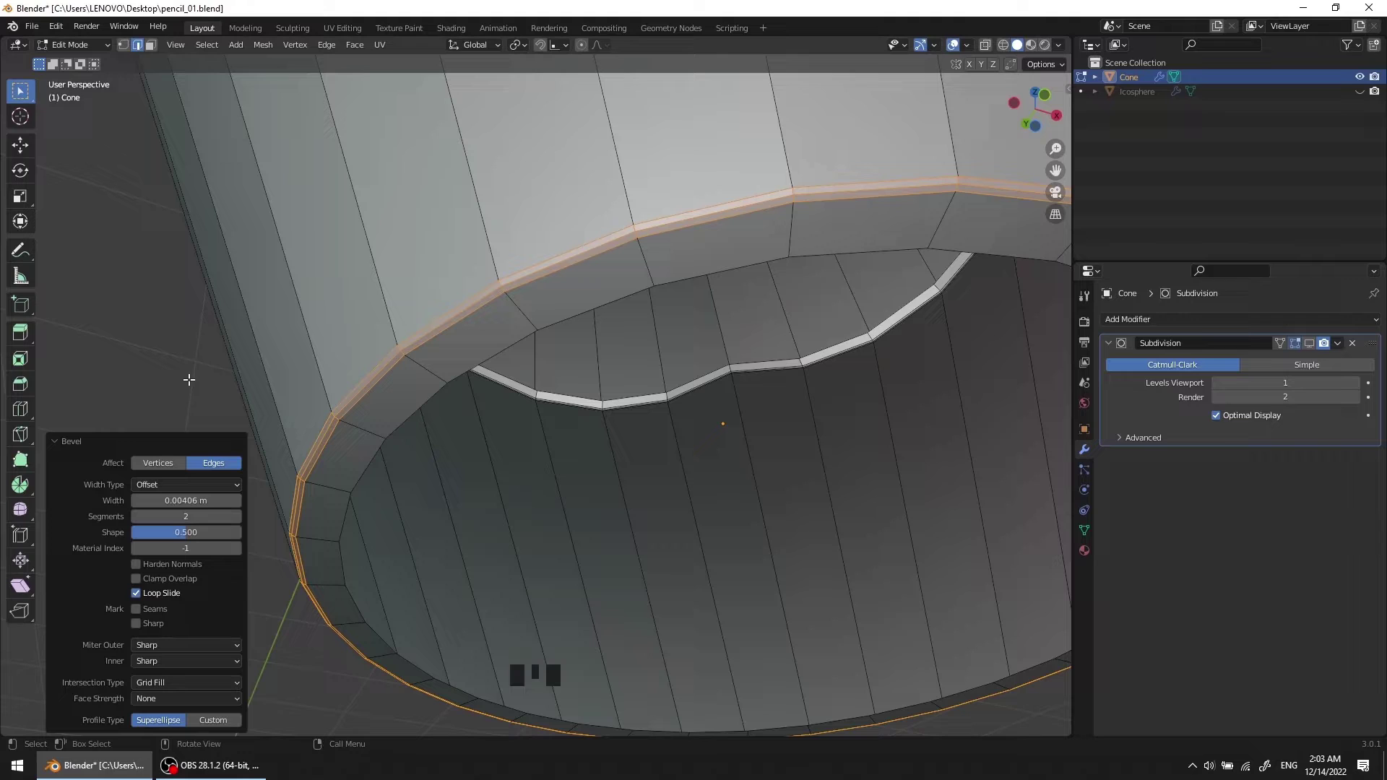
key(Tab)
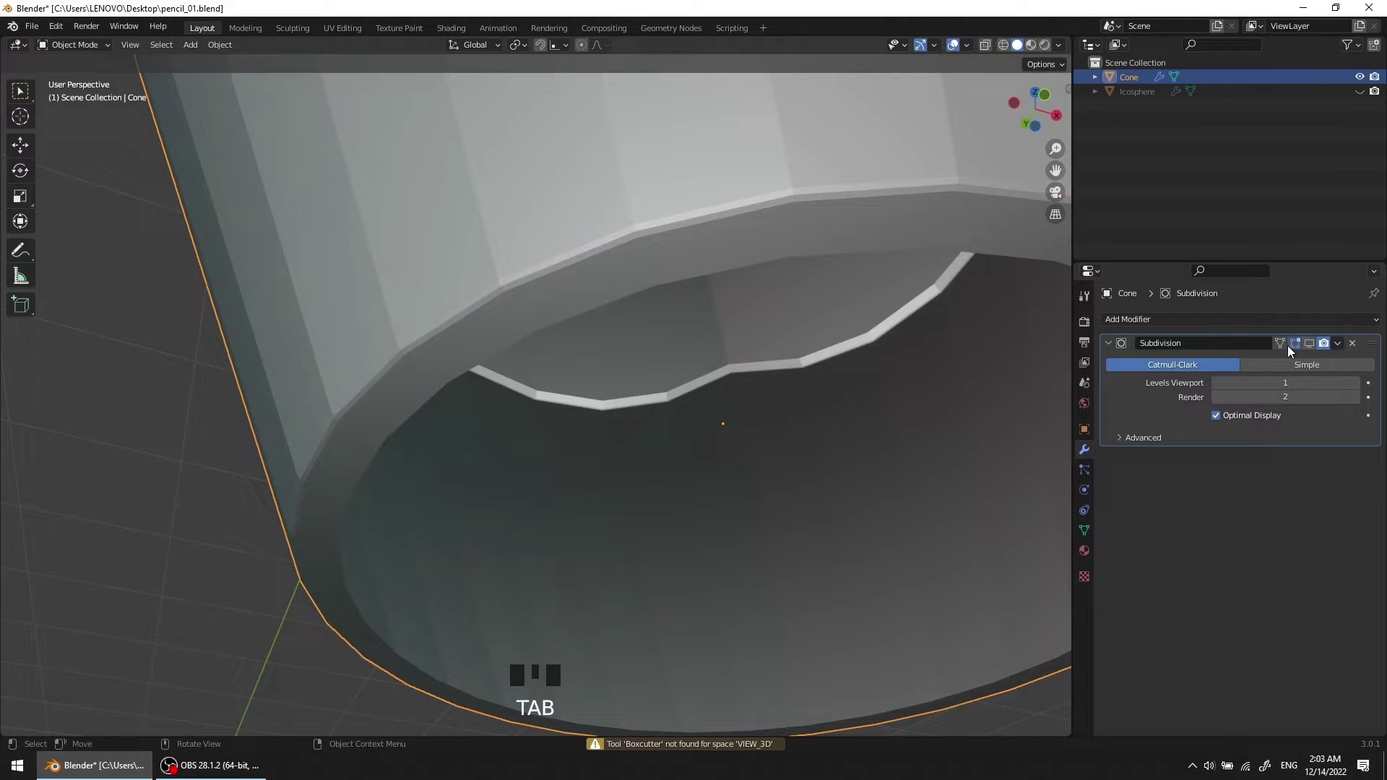
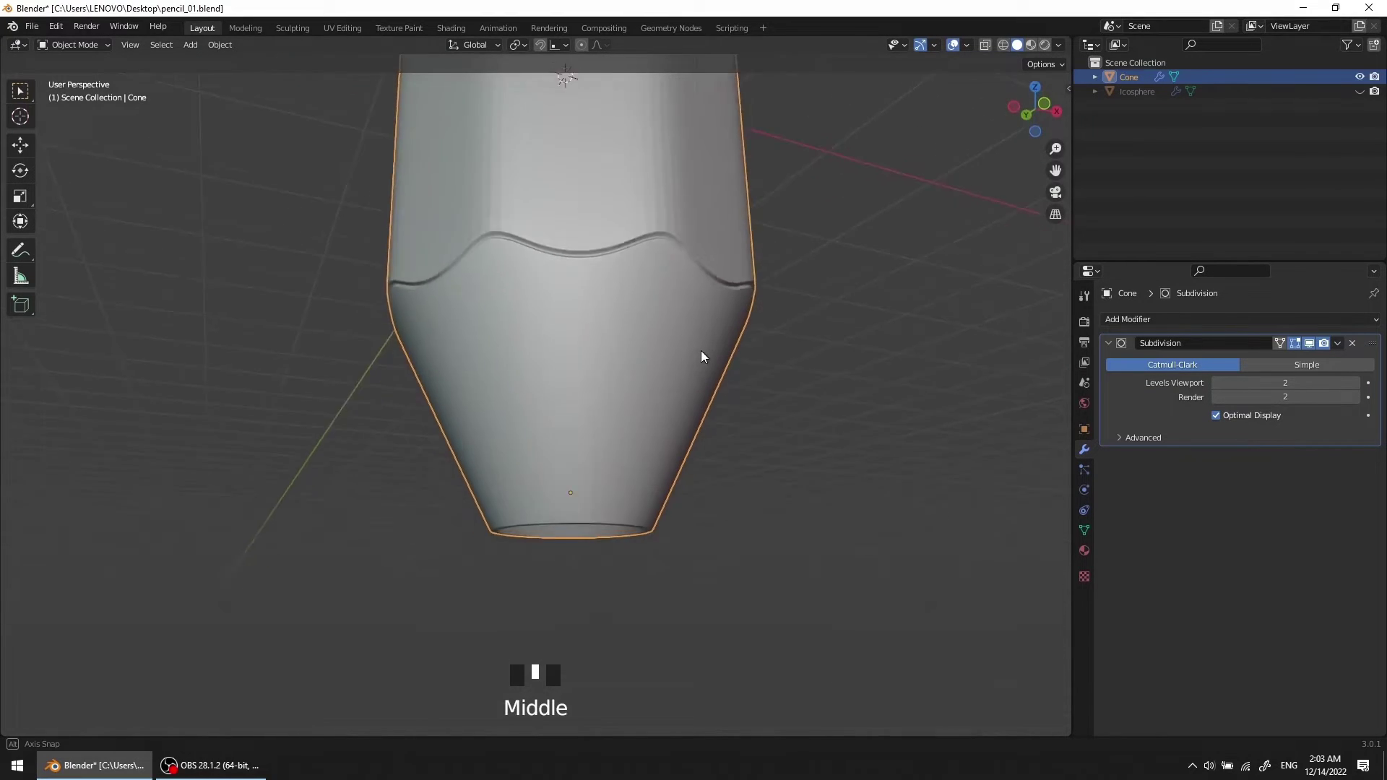
Step: Unhide all objects, frame the pencil body and select the rounded tip icosphere
drag(607, 237, 606, 364)
drag(606, 364, 595, 340)
key(alt+h)
scroll(up, 3)
drag(583, 438, 769, 464)
scroll(up, 3)
drag(731, 451, 818, 430)
click(818, 430)
scroll(up, 3)
drag(664, 398, 681, 398)
click(680, 397)
Step: Enlarge the tip to about 1.004 and move it up to close the gap under the cone
key(s)
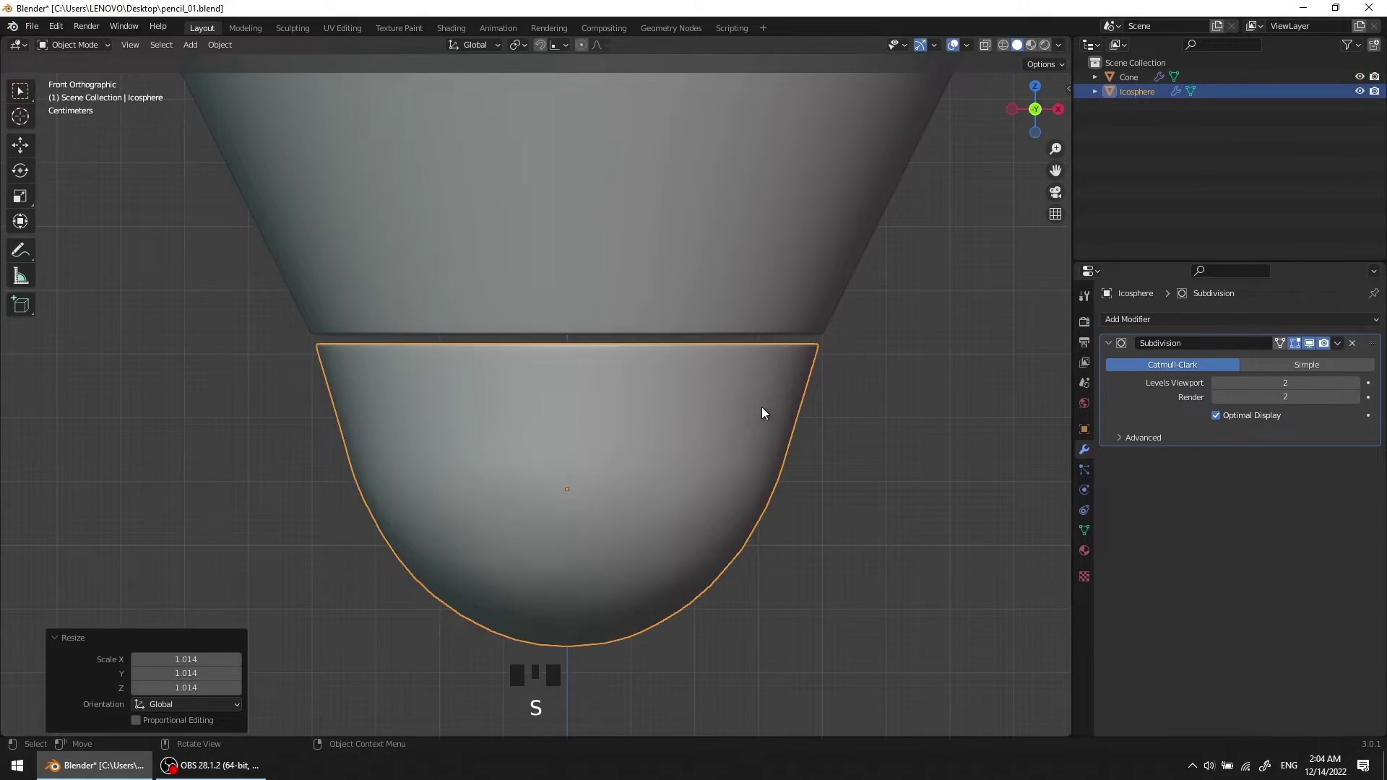
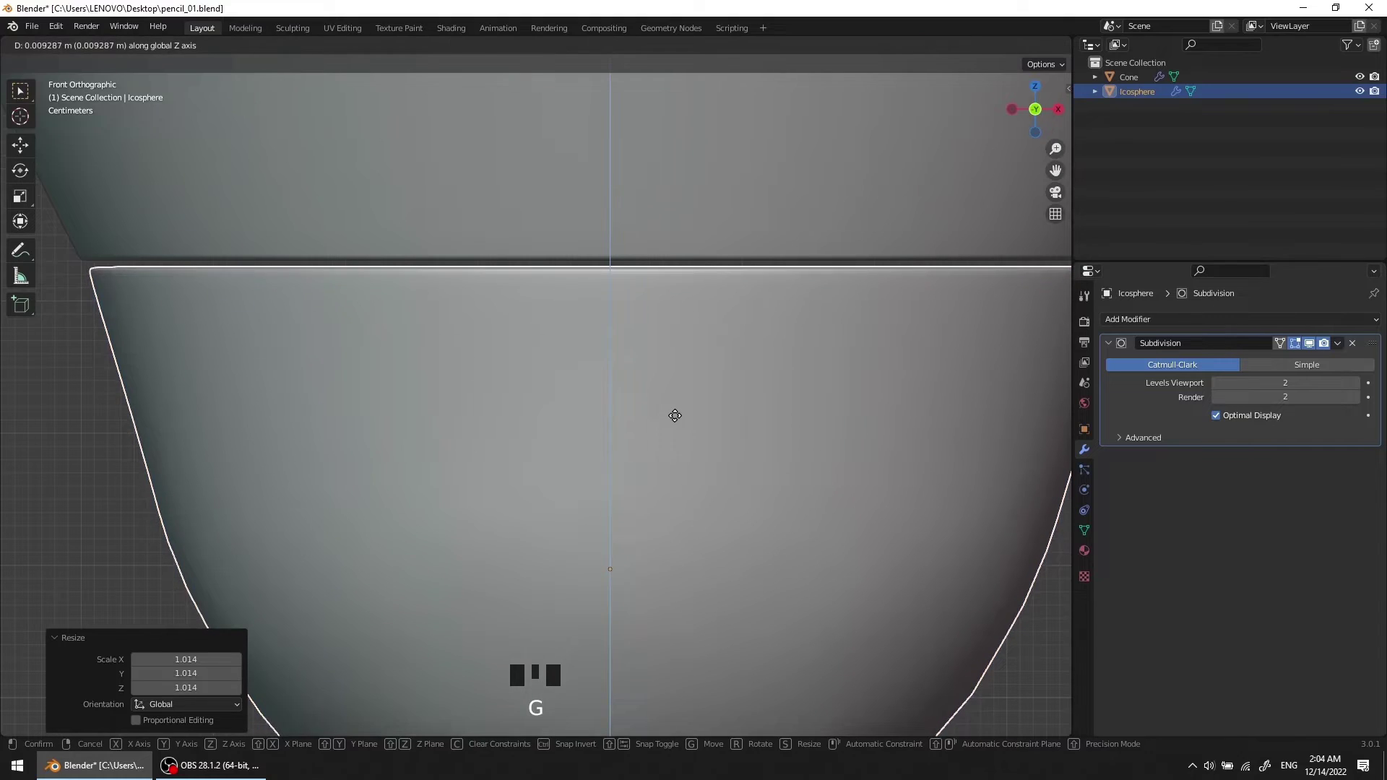
key(s)
scroll(down, 3)
click(890, 350)
drag(757, 359, 680, 271)
scroll(down, 3)
middle_click(678, 283)
scroll(up, 3)
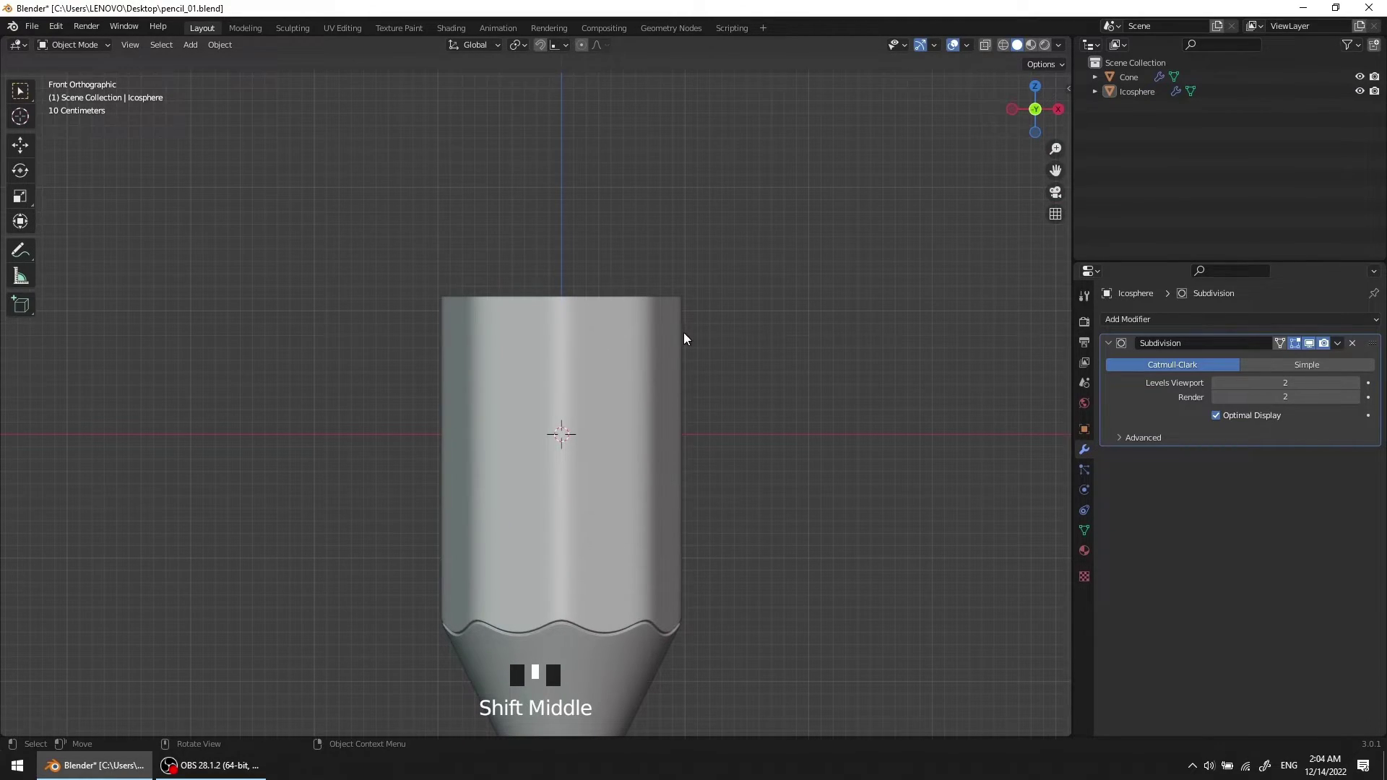
middle_click(739, 344)
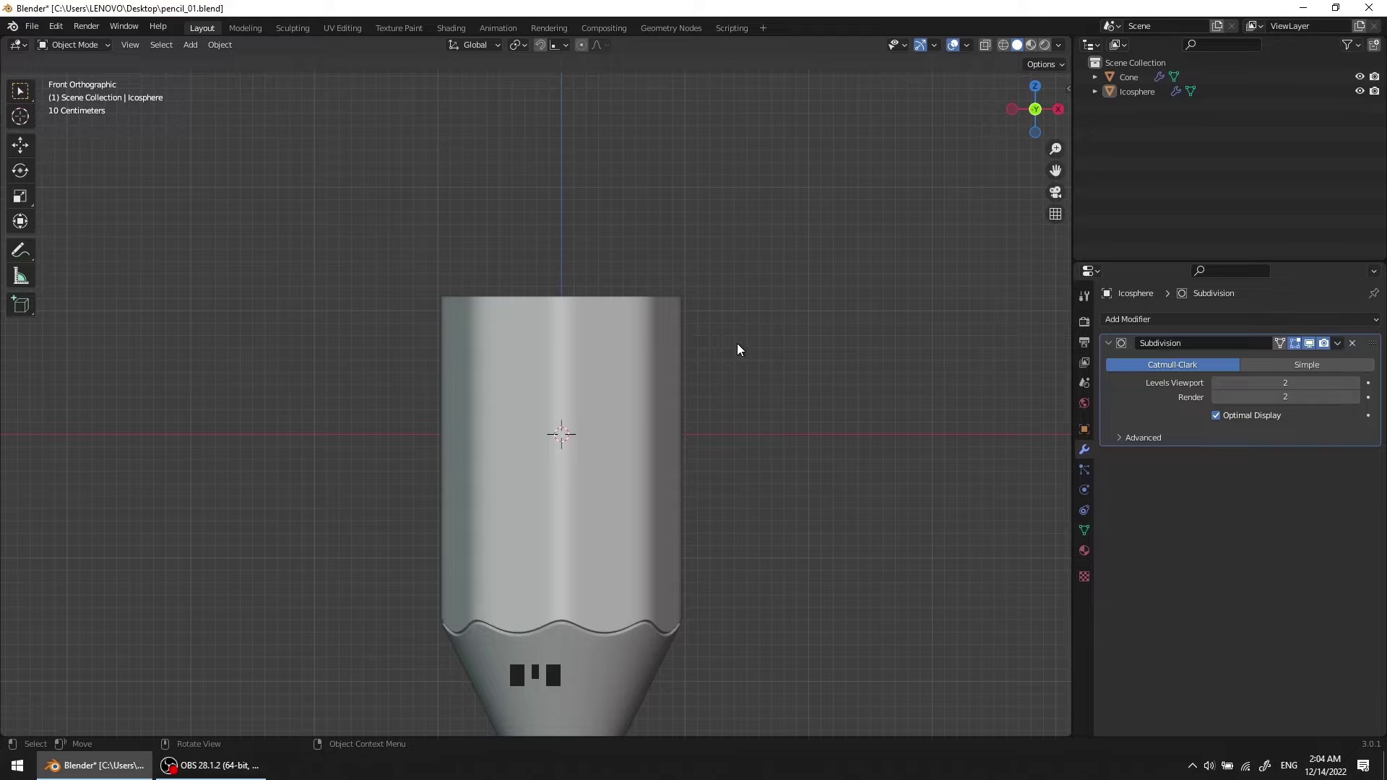
Step: Add an eight-sided cylinder, raise it above the body, widen it to match and flatten its height
key(shift+a)
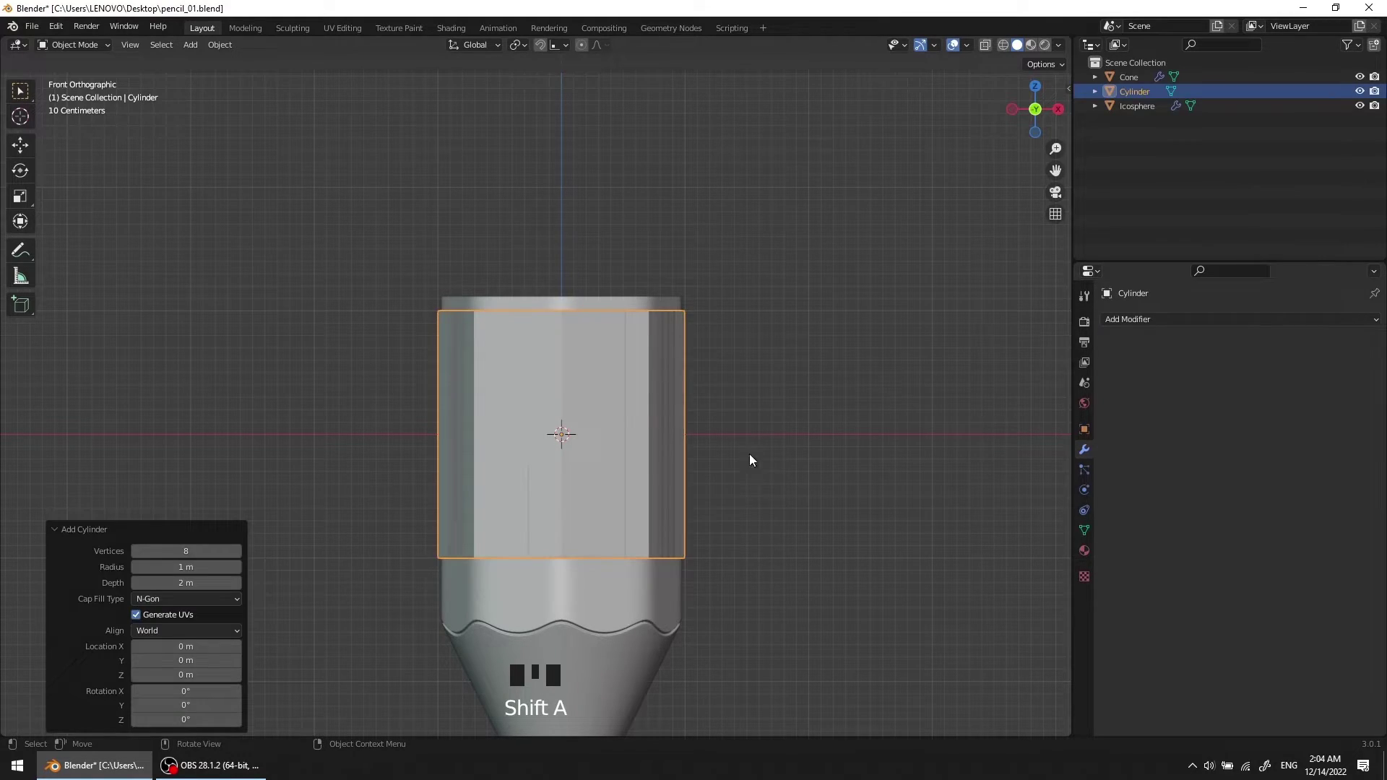
key(g)
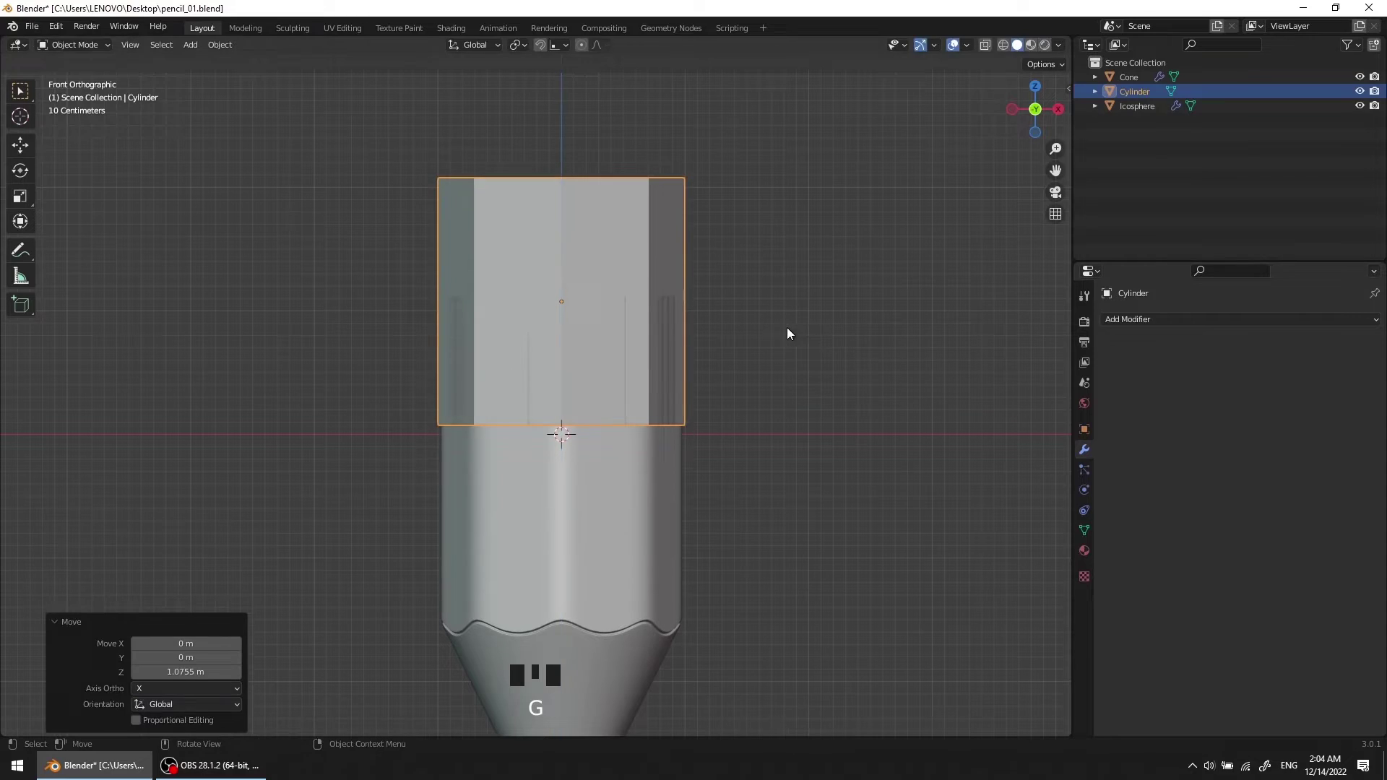
key(a)
key(Escape)
click(801, 367)
click(661, 281)
key(s)
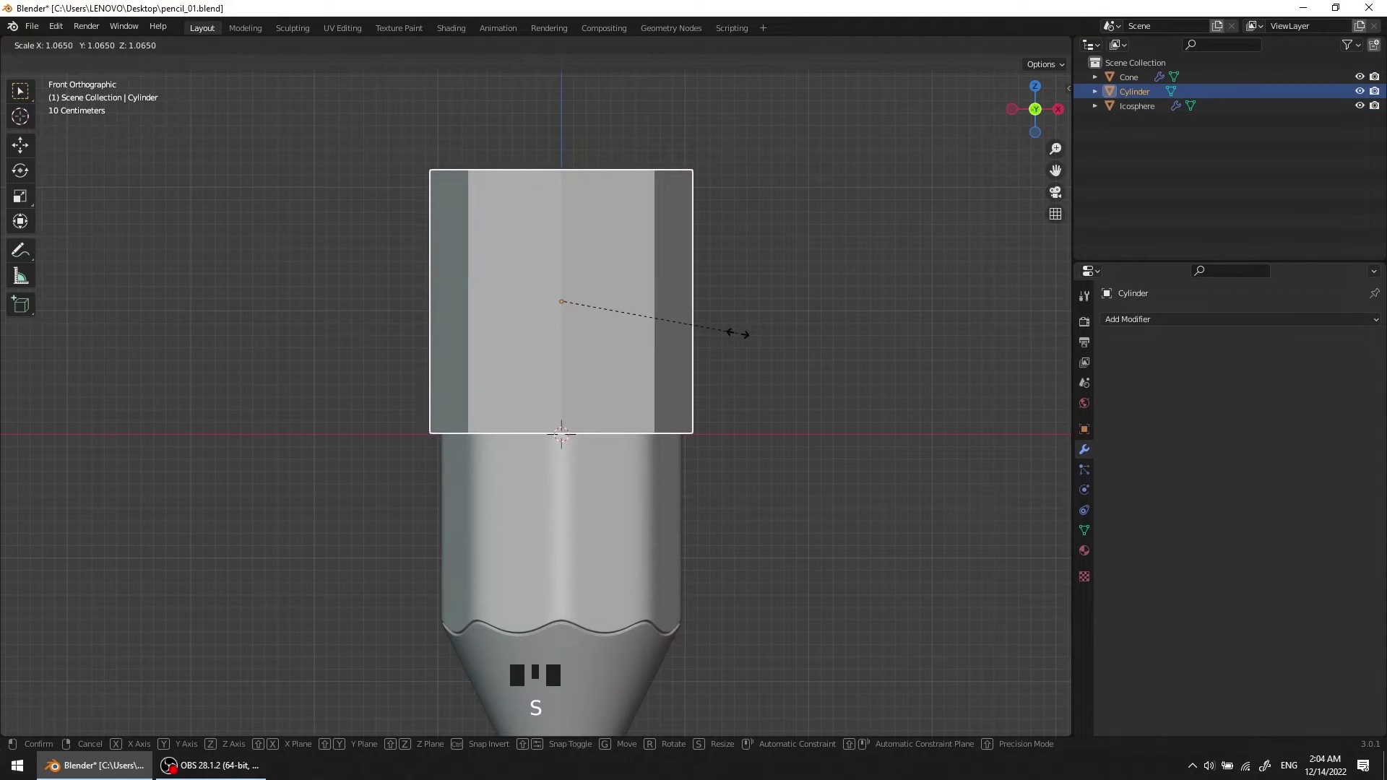
key(s)
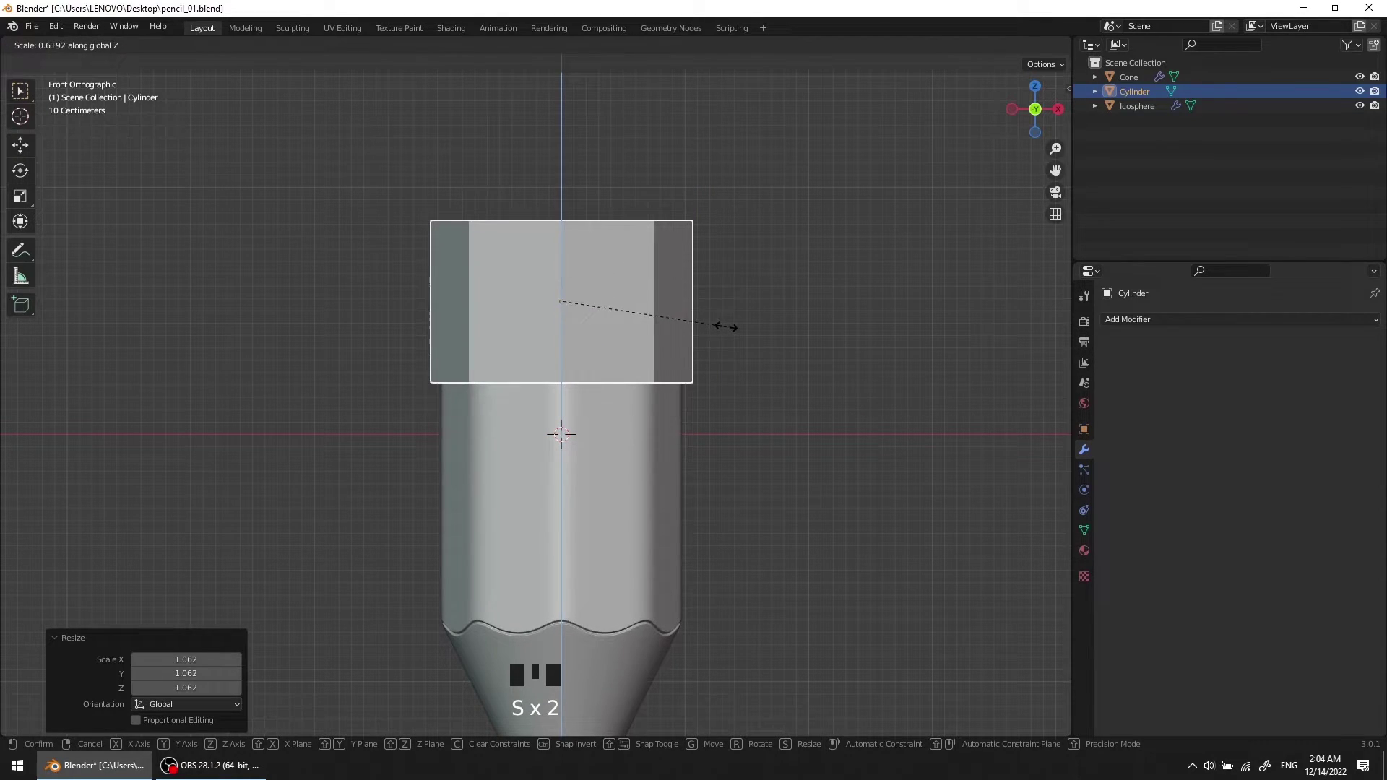
Step: Edit the cylinder's mesh and add four horizontal loop cuts around it
scroll(down, 3)
scroll(up, 3)
drag(540, 349, 531, 398)
scroll(up, 3)
drag(540, 376, 468, 486)
key(Escape)
scroll(up, 3)
drag(496, 350, 474, 322)
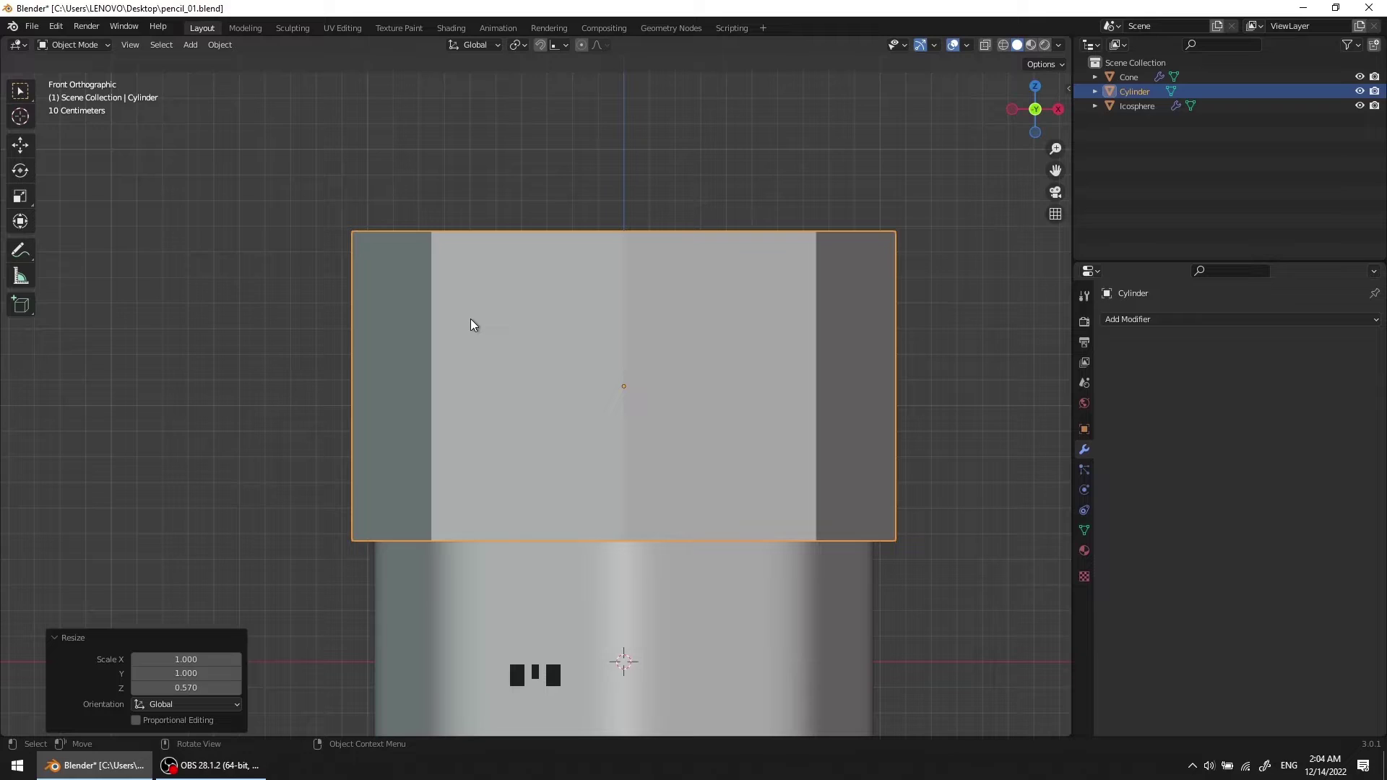
key(Tab)
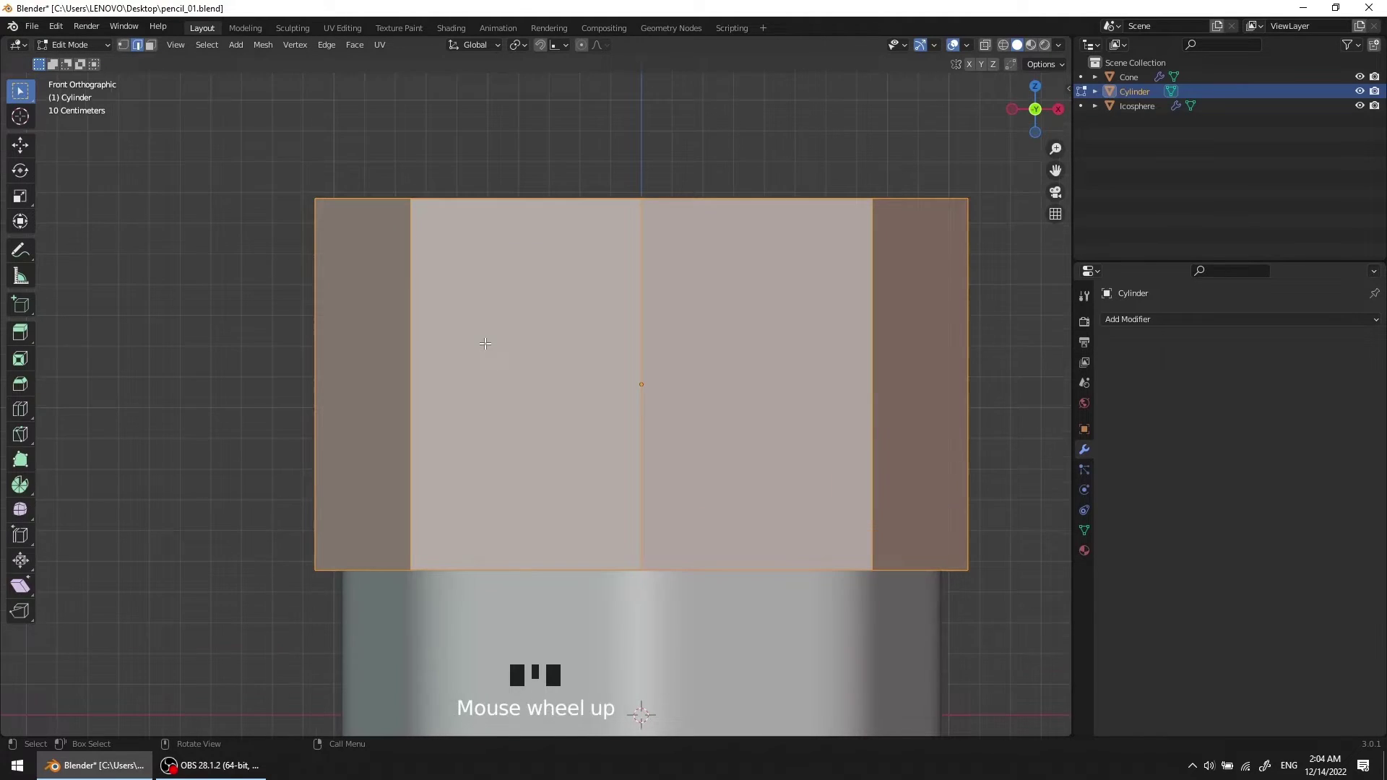
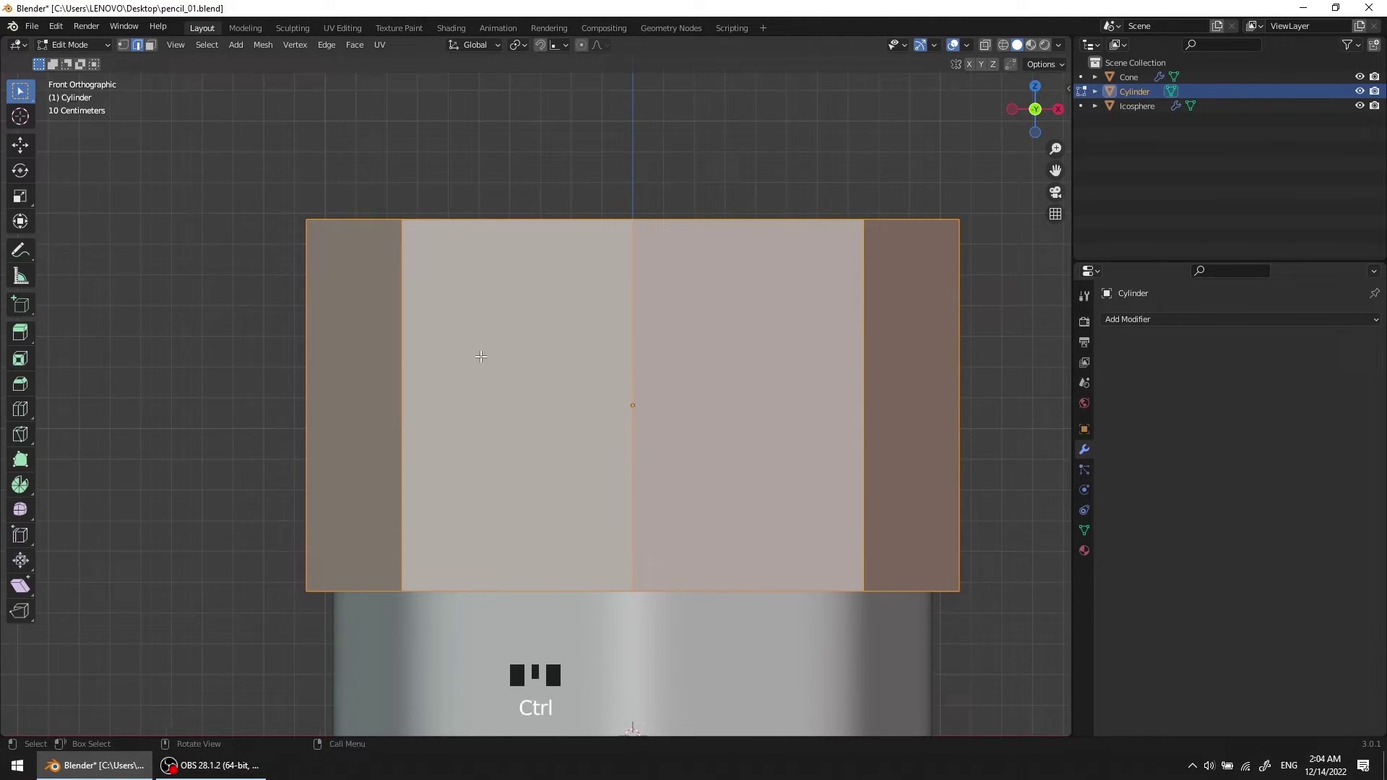
key(ctrl+r)
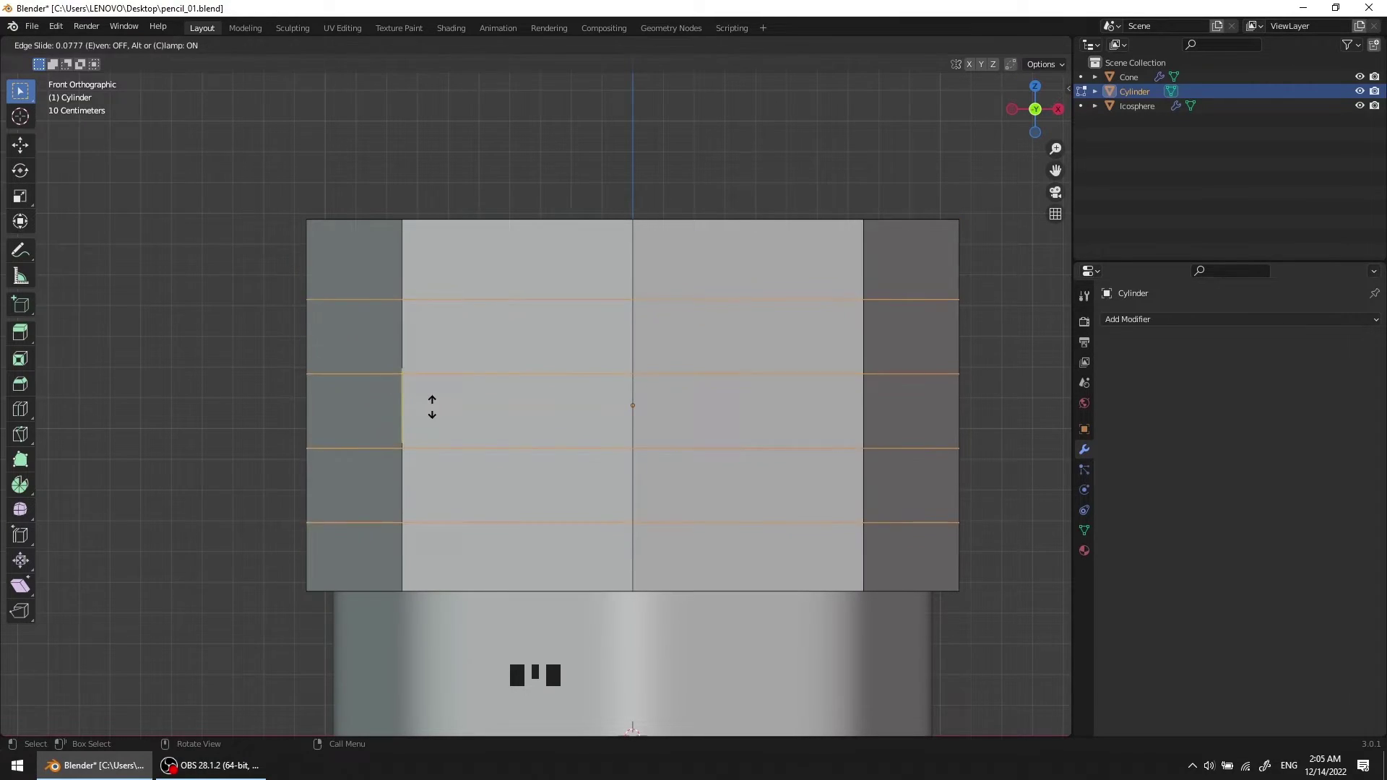
click(237, 305)
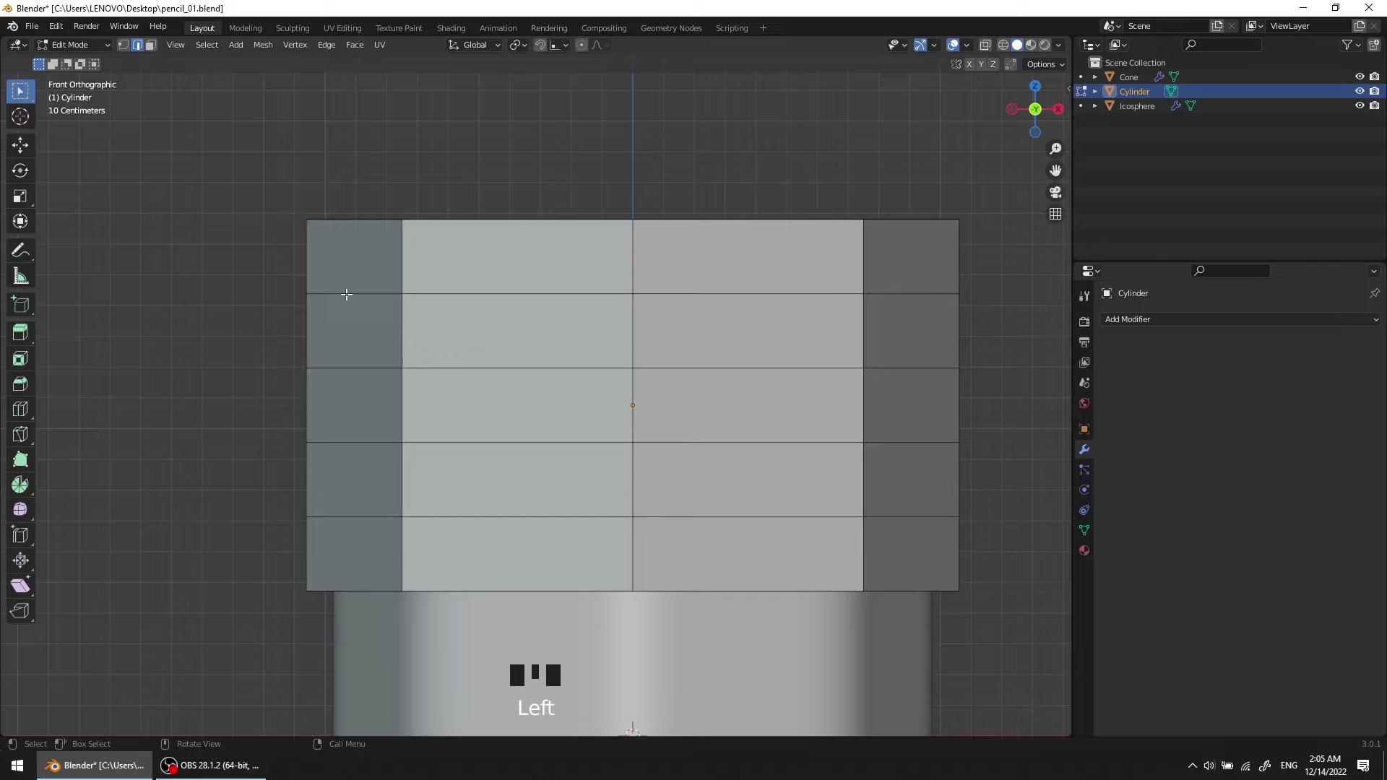
Step: Scale the upper and lower loops apart vertically to space the bands, then switch to face select
click(346, 291)
click(357, 514)
key(s)
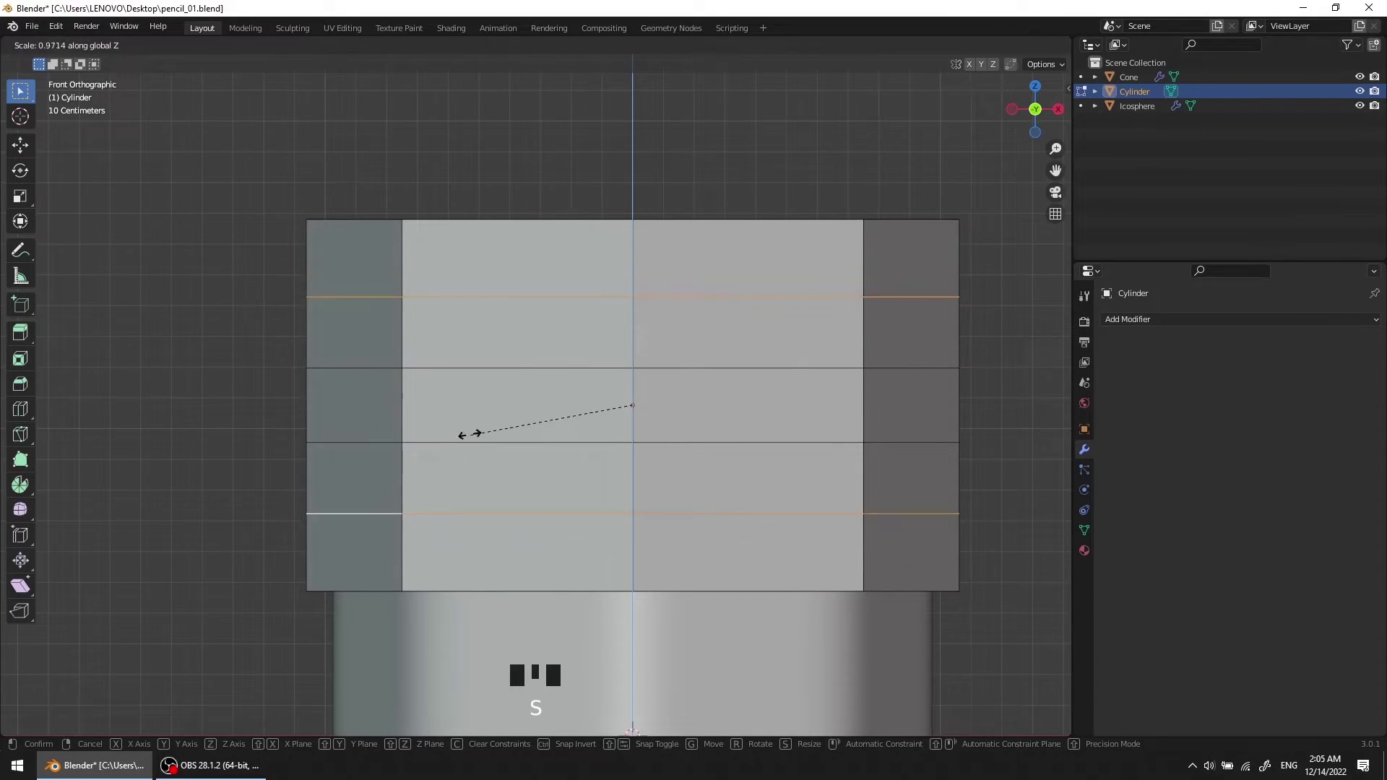
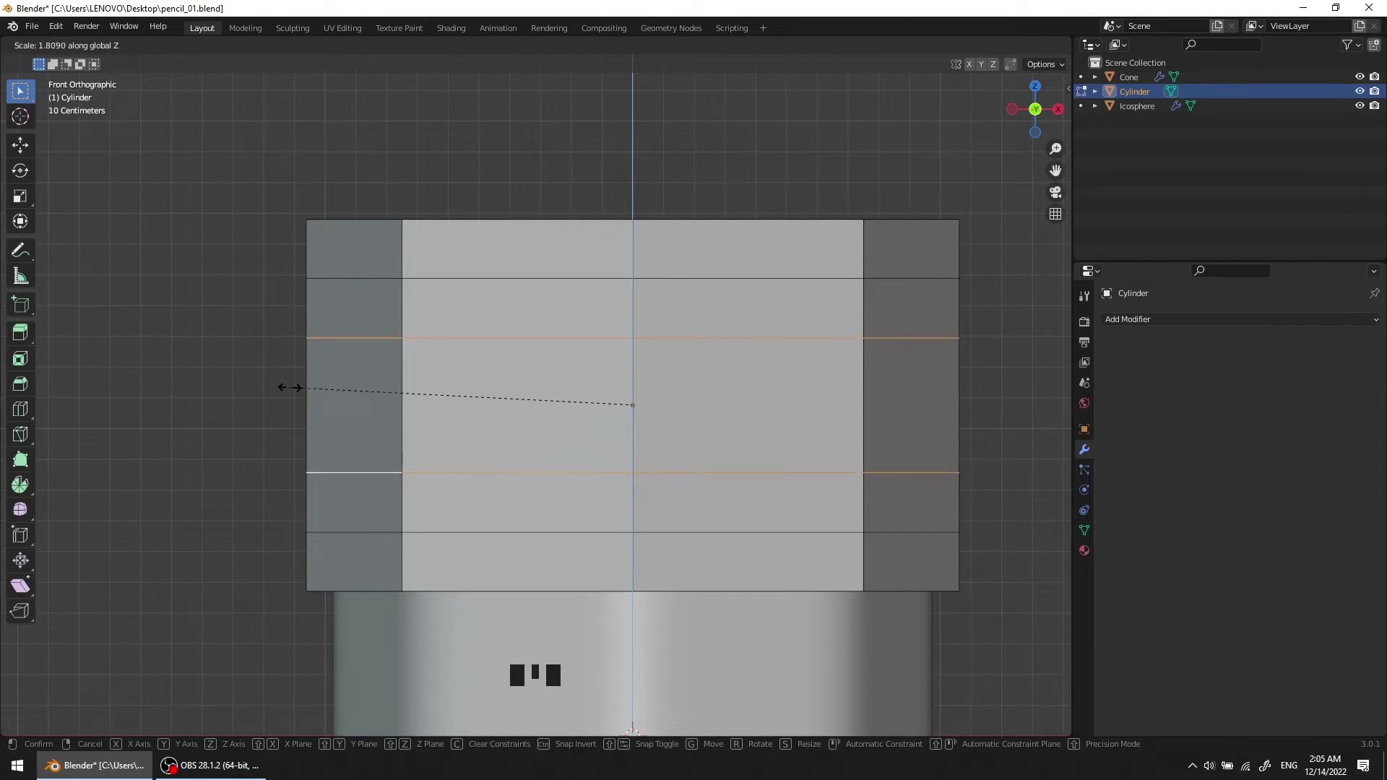
click(226, 388)
scroll(down, 3)
scroll(up, 3)
drag(374, 324, 439, 317)
scroll(up, 3)
drag(446, 327, 445, 329)
key(3)
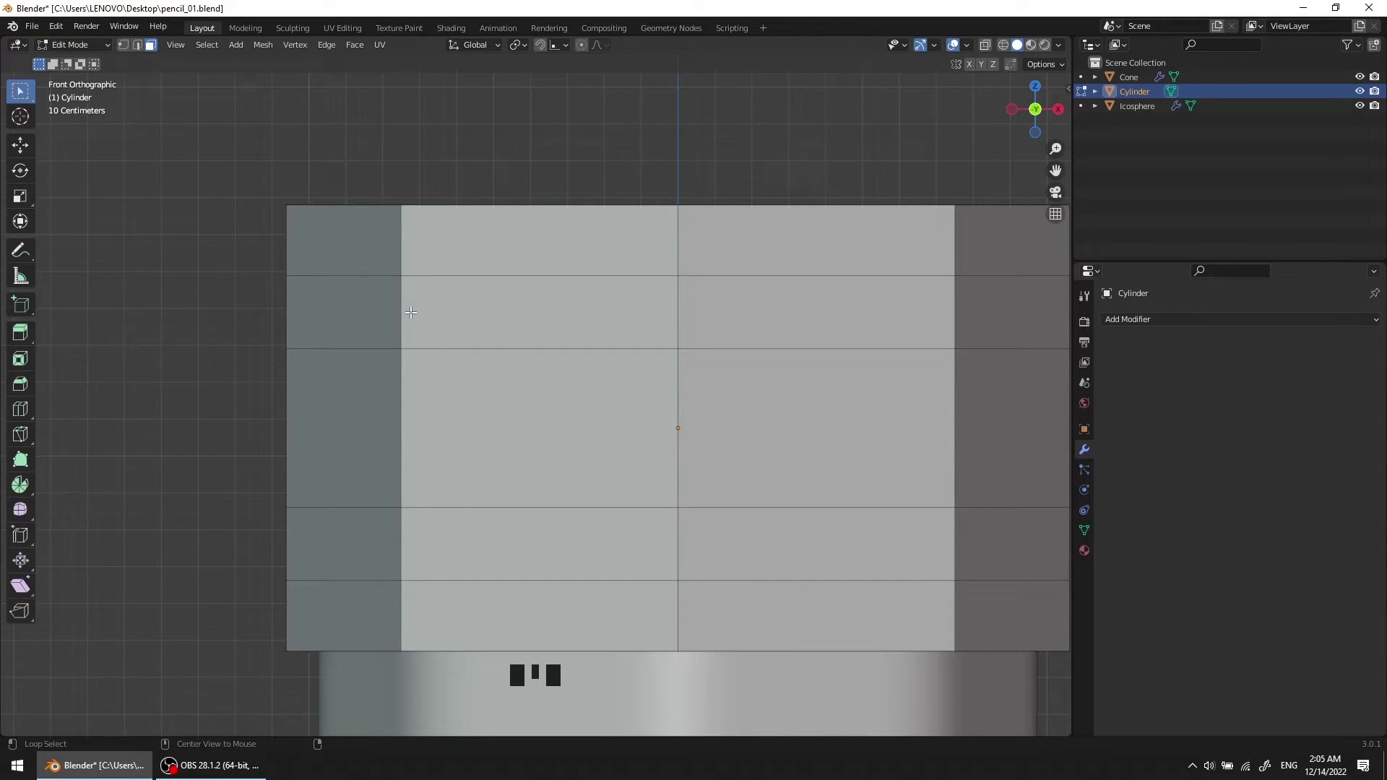
Step: Select the upper and lower horizontal face bands around the ferrule cylinder
click(411, 310)
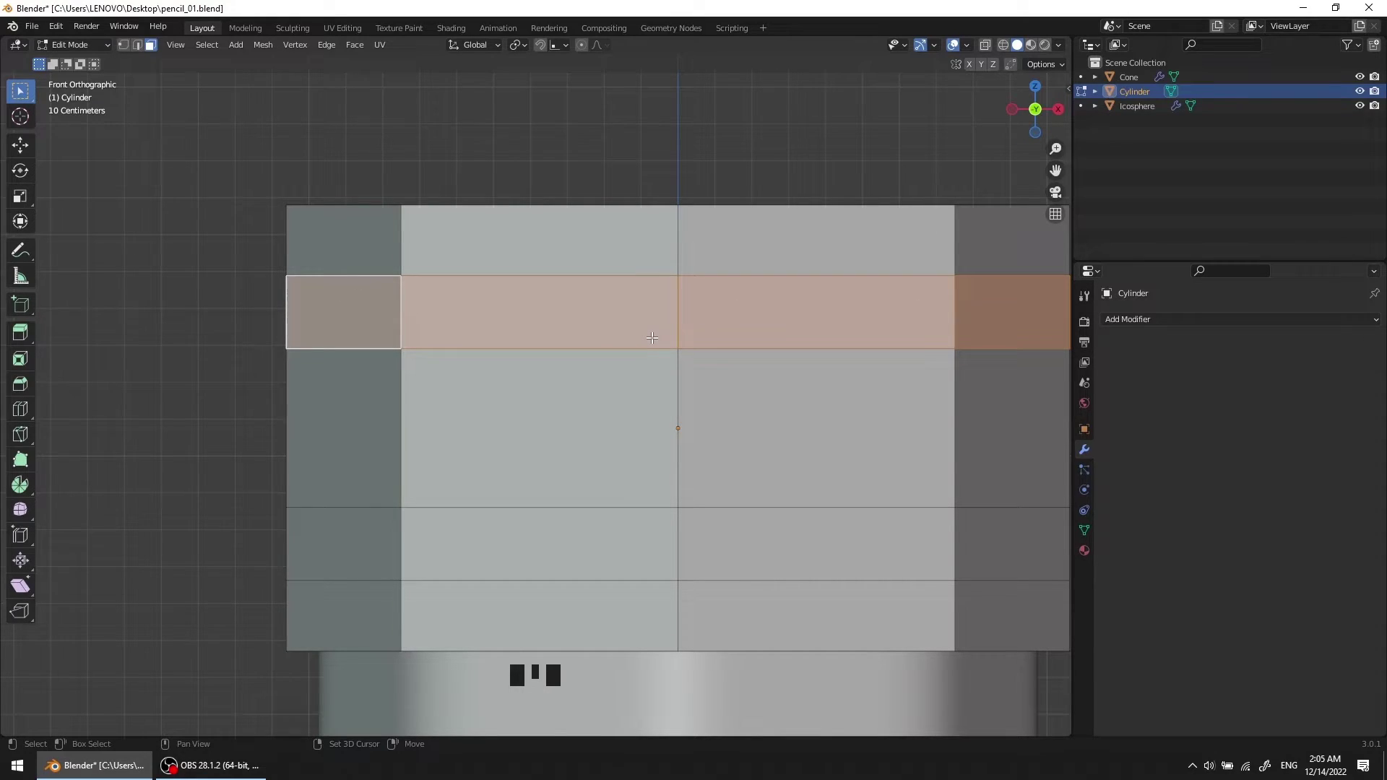
click(406, 540)
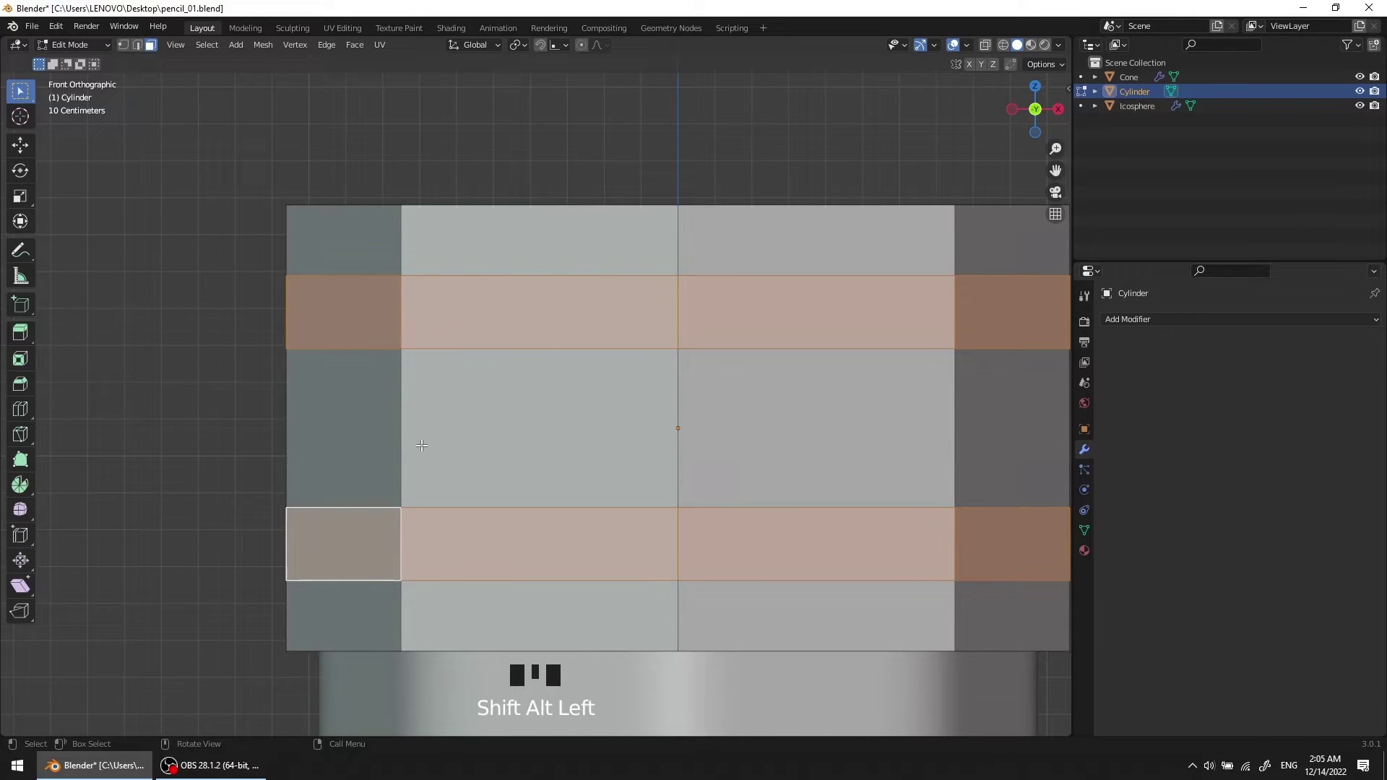
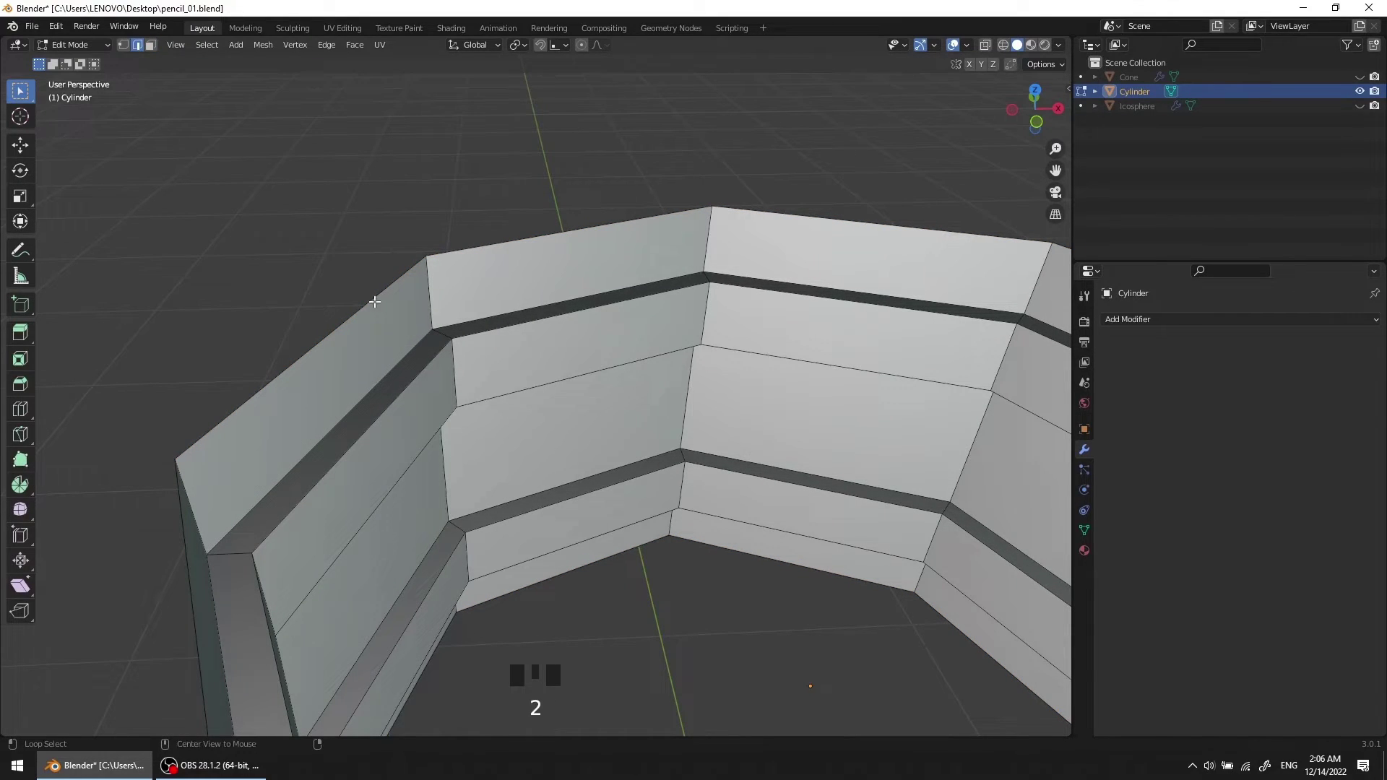
Step: Shrink the top rim loop inward and extrude it up along the height
click(375, 298)
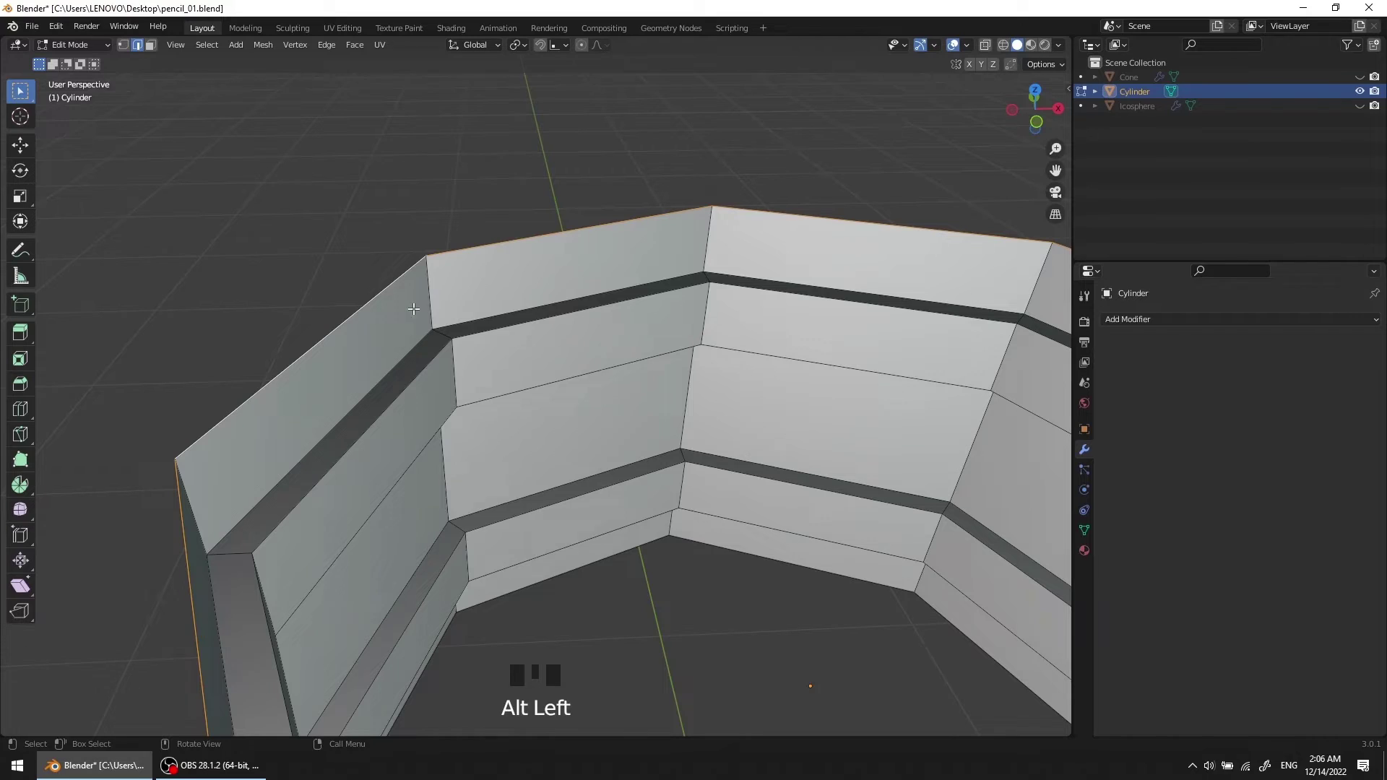
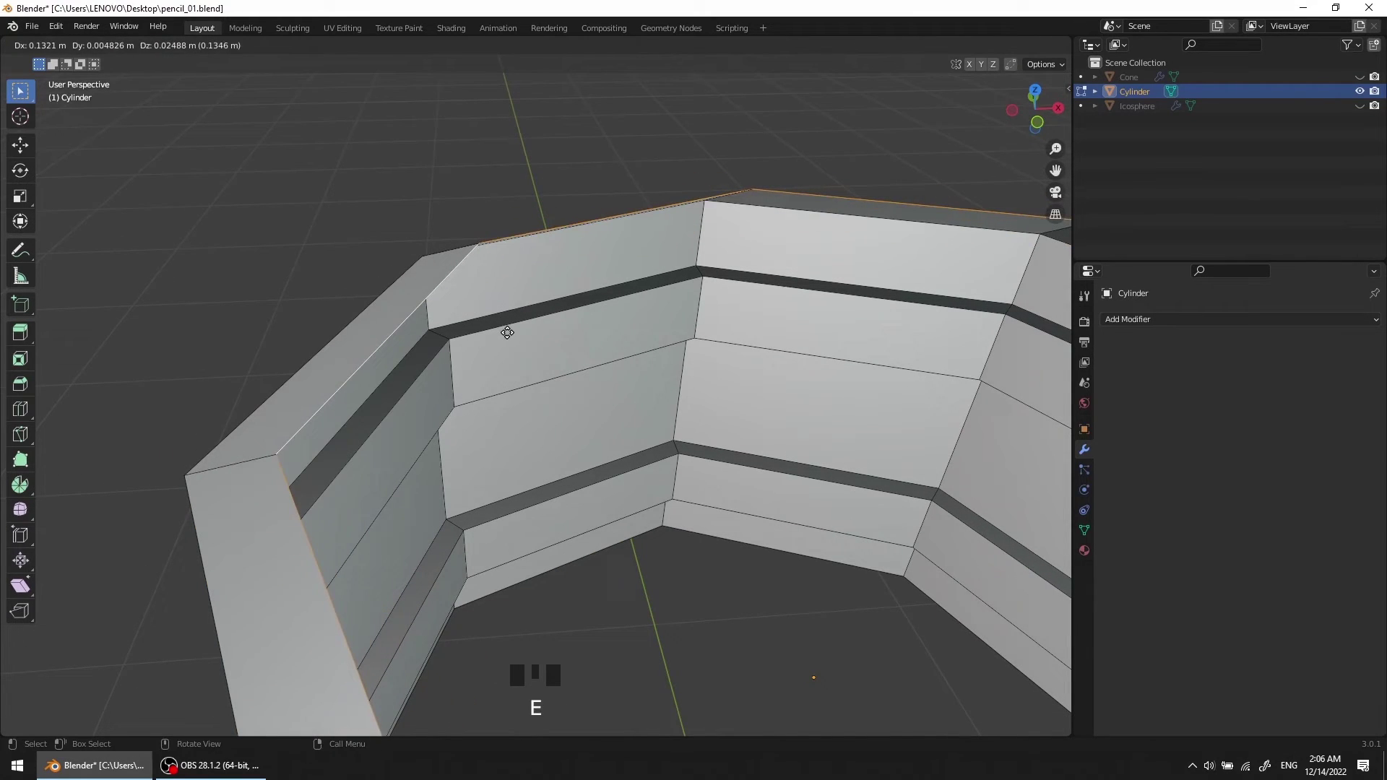
key(s)
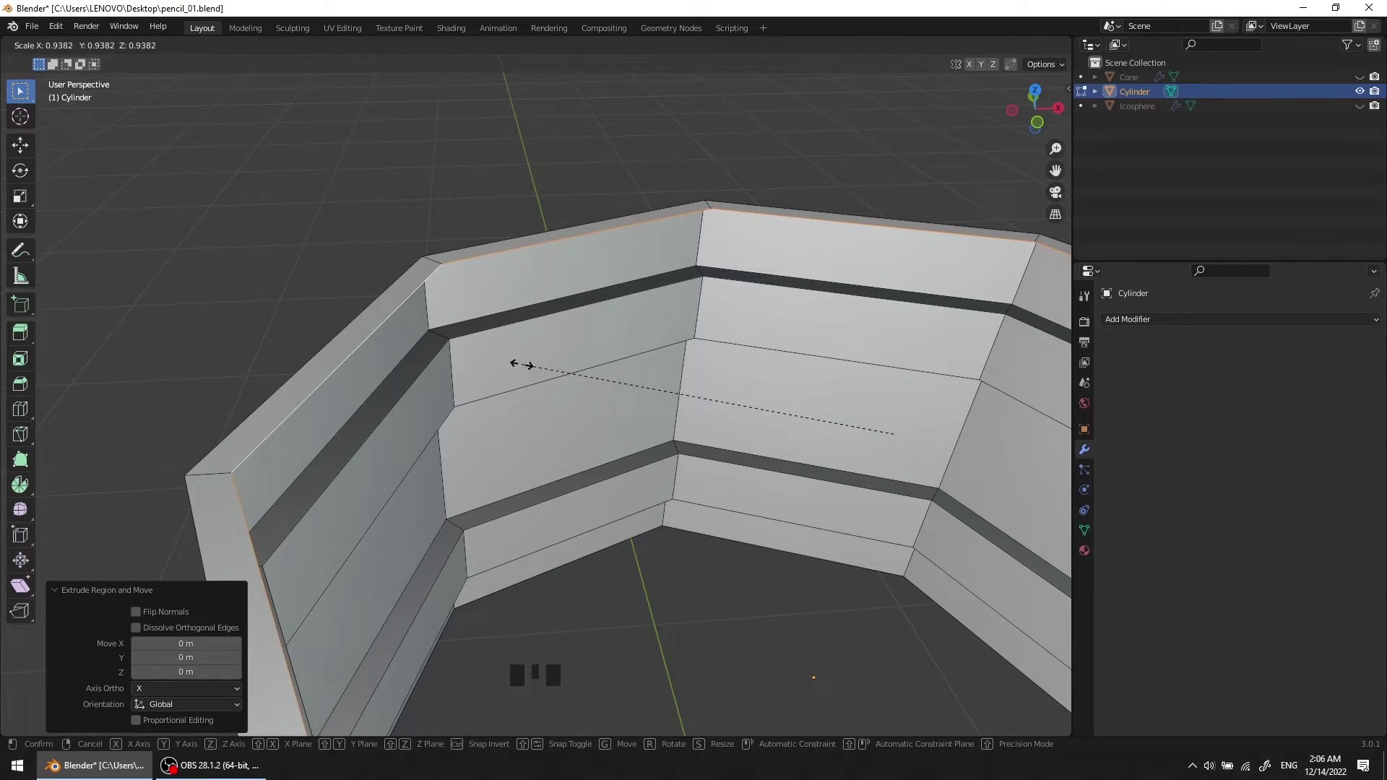
key(e)
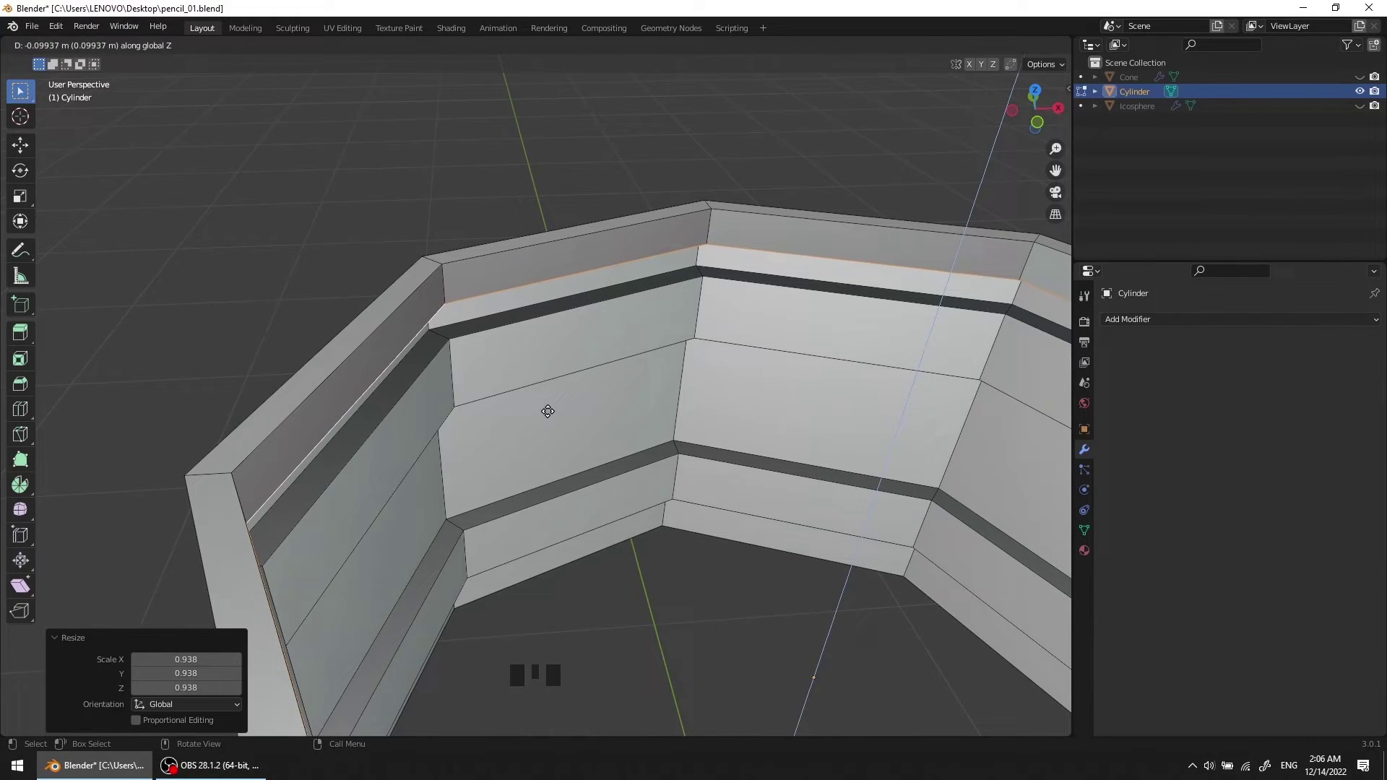
scroll(down, 3)
drag(557, 372, 423, 414)
scroll(up, 3)
drag(479, 397, 464, 400)
Step: Extrude the bottom rim faces, scale them inward and push them down to form an inset lip
key(2)
click(417, 422)
key(e)
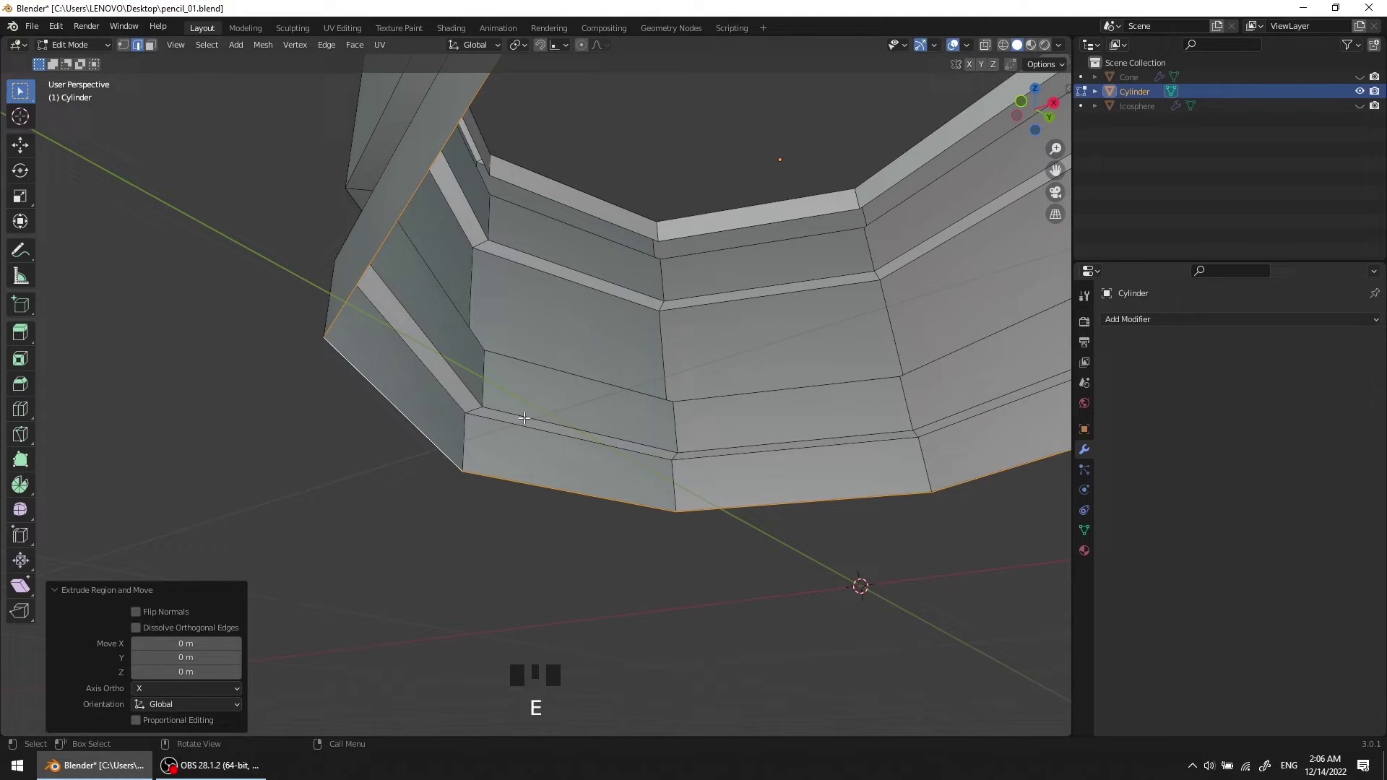
key(s)
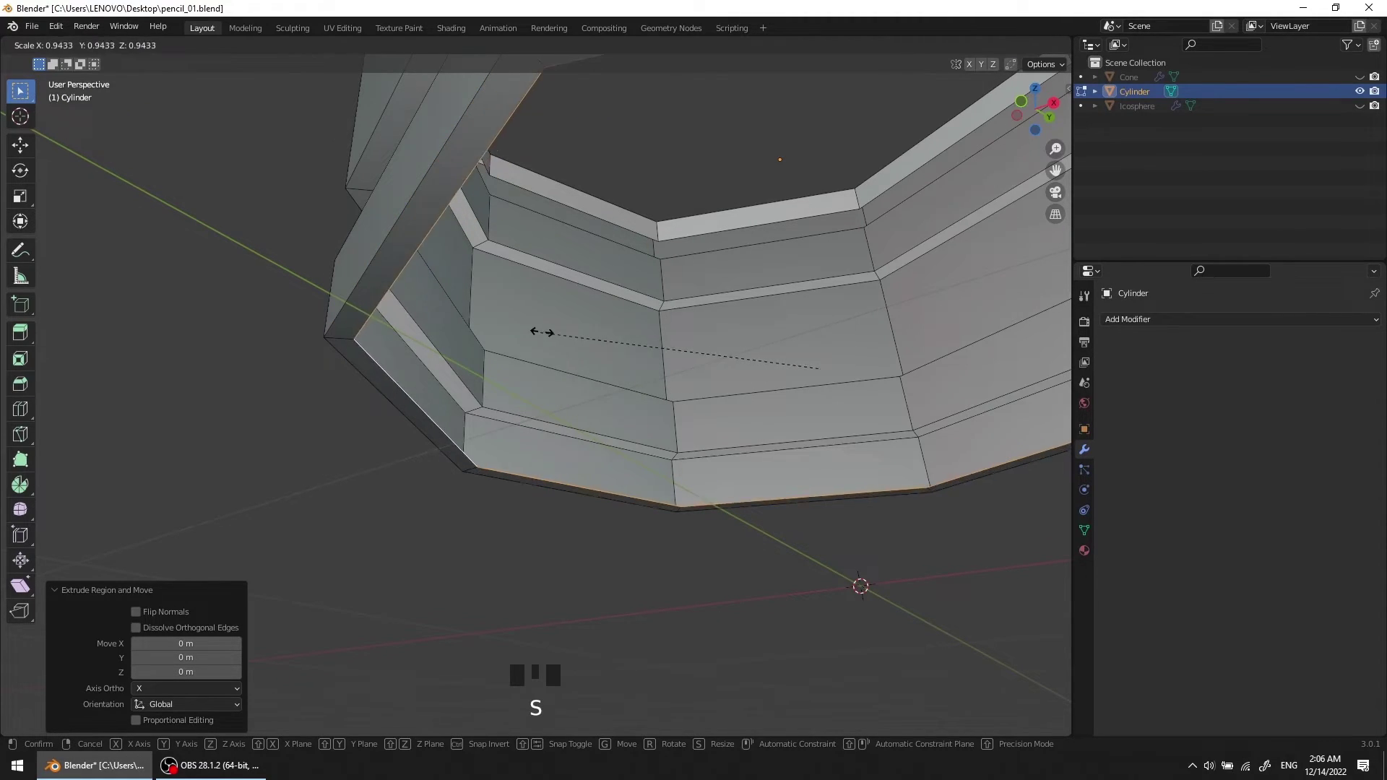
drag(536, 386, 529, 394)
key(e)
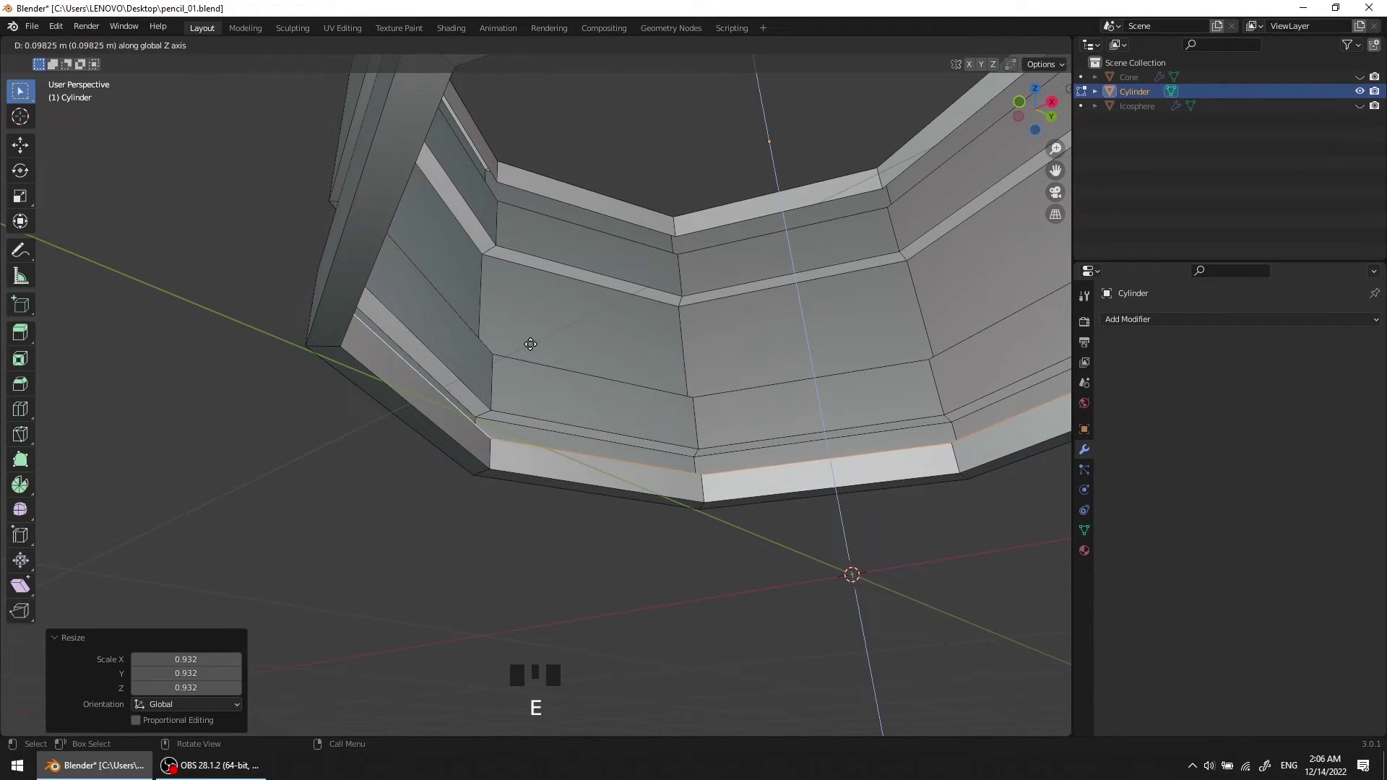
scroll(down, 3)
drag(476, 162, 391, 249)
scroll(up, 3)
drag(448, 303, 459, 338)
scroll(up, 3)
drag(479, 346, 501, 287)
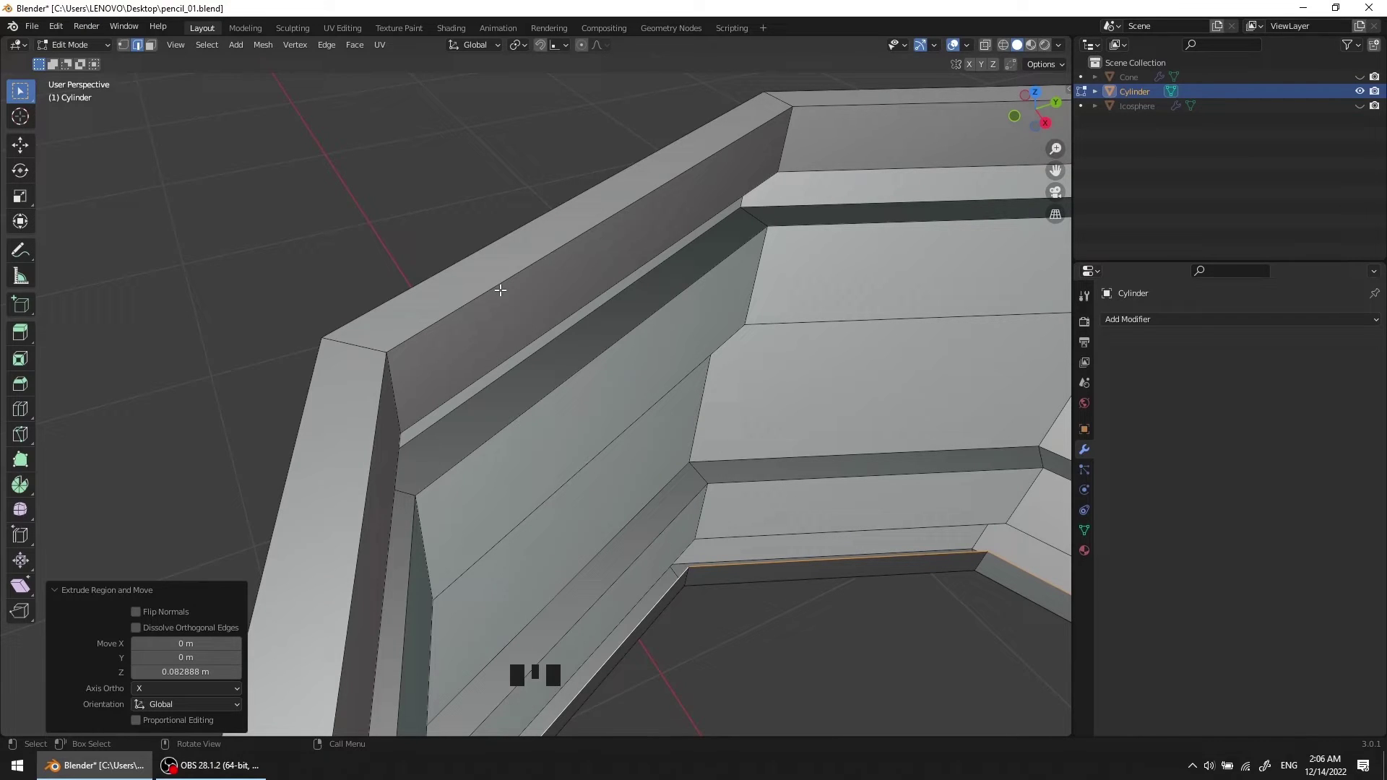
Step: Select the lip's rim edge loops and start a bevel of about 0.008 m on them
click(502, 283)
click(464, 259)
scroll(down, 3)
drag(536, 332, 397, 253)
scroll(up, 3)
drag(419, 273, 478, 289)
click(479, 288)
drag(487, 302, 613, 296)
click(614, 296)
scroll(up, 3)
drag(623, 295, 612, 332)
key(ctrl+b)
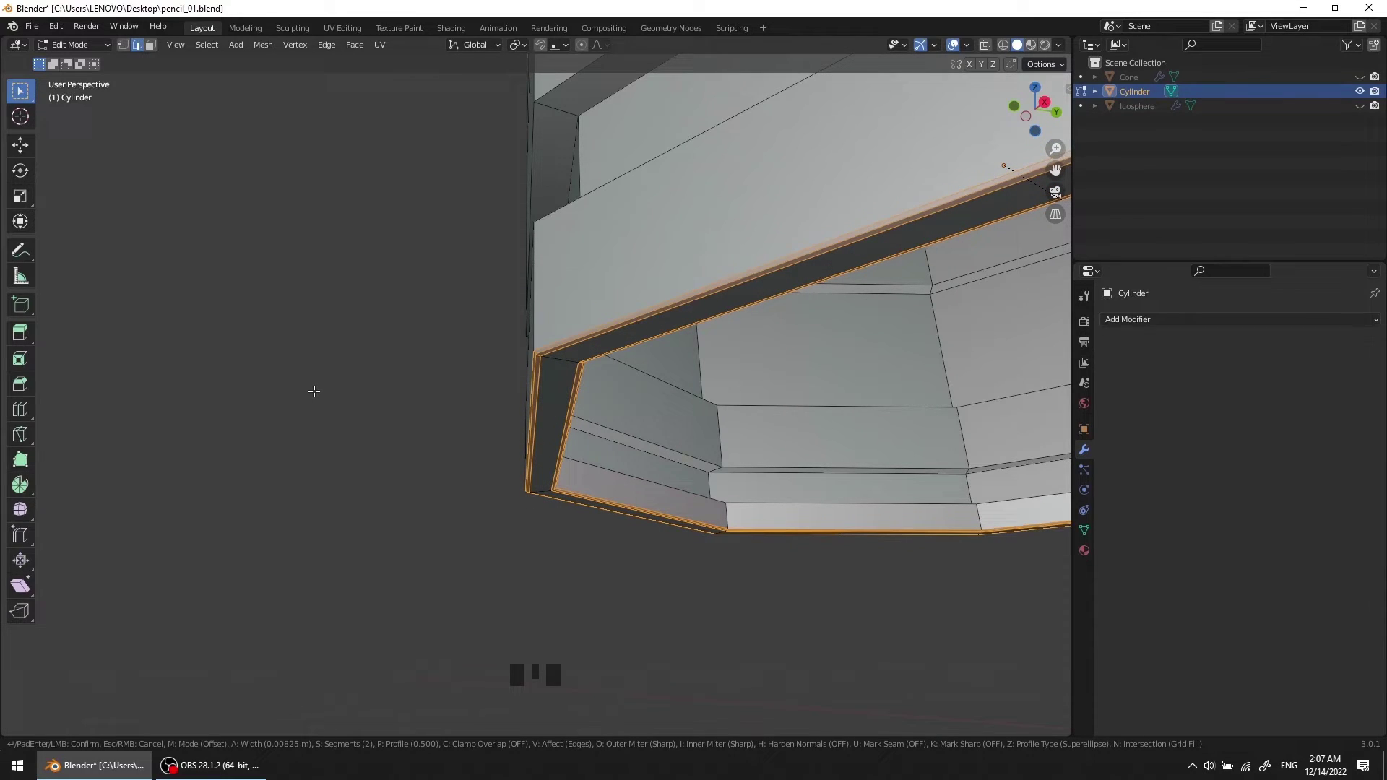
Step: Select the ferrule's groove and ring edge loops all the way around the cylinder
scroll(down, 3)
drag(521, 445, 549, 334)
scroll(up, 3)
drag(524, 411, 529, 373)
click(528, 373)
click(534, 392)
drag(533, 425, 524, 573)
click(525, 572)
click(515, 586)
drag(516, 537, 473, 274)
scroll(up, 3)
drag(467, 333, 480, 272)
click(480, 272)
click(490, 297)
middle_click(503, 340)
scroll(down, 3)
drag(501, 370, 484, 534)
click(483, 534)
click(474, 547)
scroll(up, 3)
drag(470, 419, 472, 396)
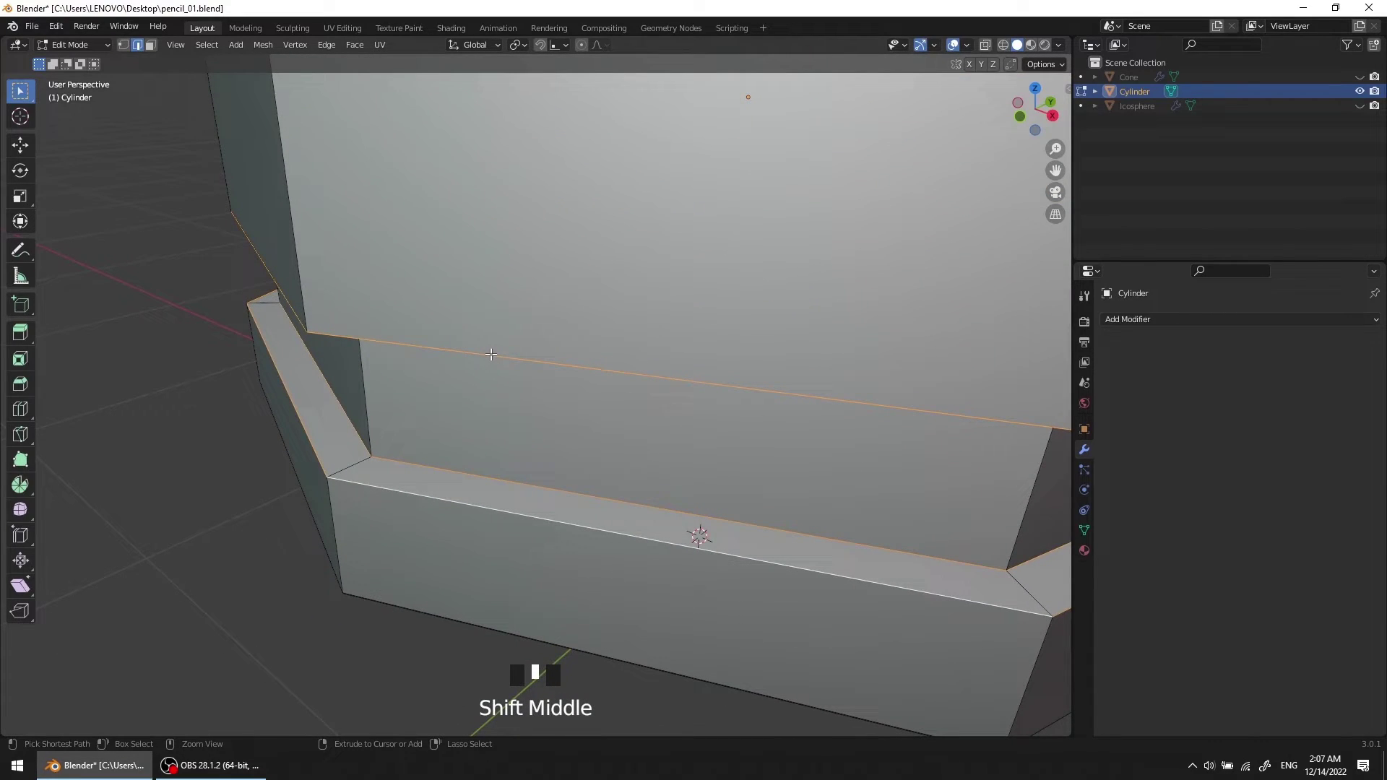
middle_click(615, 385)
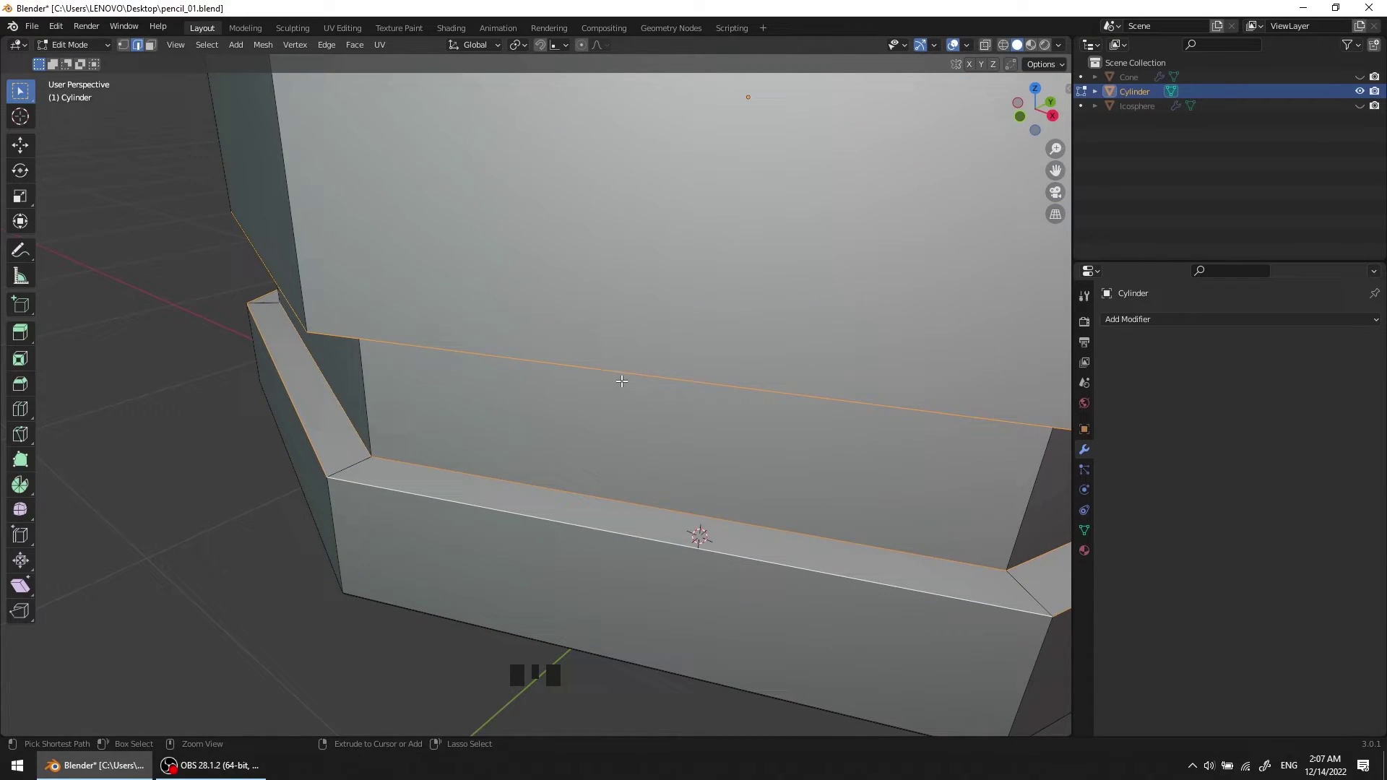
Step: Bevel the selected ring edges and inspect the result from all sides
key(ctrl+b)
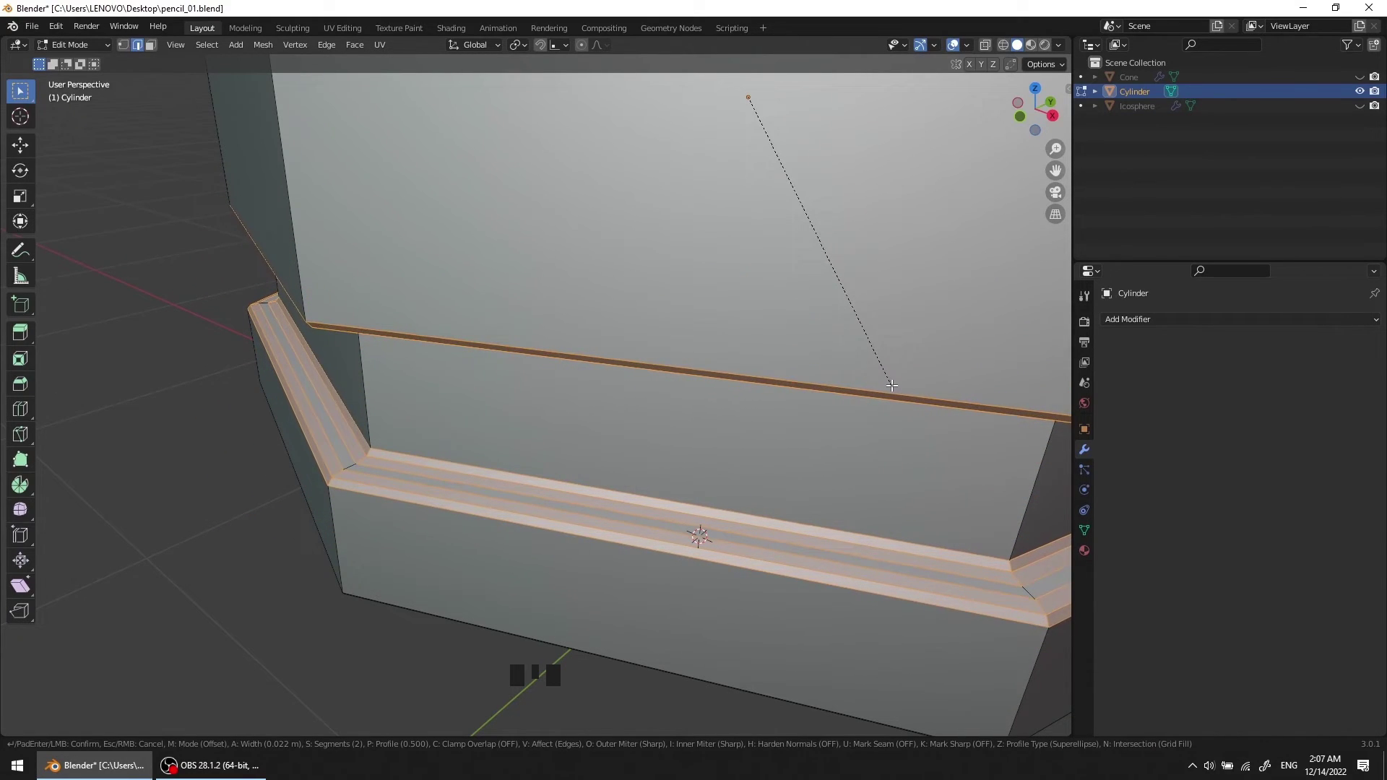
scroll(down, 3)
drag(742, 472, 756, 442)
key(Tab)
scroll(down, 3)
drag(751, 465, 1138, 324)
drag(1138, 325, 634, 438)
drag(634, 438, 1358, 388)
drag(1358, 388, 629, 352)
drag(628, 352, 622, 390)
drag(623, 390, 415, 404)
scroll(up, 3)
middle_click(450, 411)
scroll(up, 3)
drag(610, 409, 461, 244)
scroll(up, 3)
drag(484, 328, 377, 385)
scroll(up, 3)
drag(470, 409, 353, 380)
scroll(up, 3)
drag(387, 359, 503, 420)
Step: Smooth the ferrule with a level-2 Subdivision modifier and view it from the front
key(Escape)
scroll(down, 3)
drag(497, 464, 419, 349)
scroll(up, 3)
drag(426, 349, 461, 401)
key(Escape)
scroll(down, 3)
drag(542, 453, 474, 427)
scroll(up, 3)
drag(517, 409, 412, 349)
key(Escape)
scroll(down, 3)
drag(505, 397, 365, 413)
scroll(up, 3)
middle_click(435, 410)
key(Escape)
key(Tab)
scroll(up, 3)
drag(436, 389, 421, 416)
Step: Add two supporting edge loops in the middle band and spread them apart along Z
key(ctrl+r)
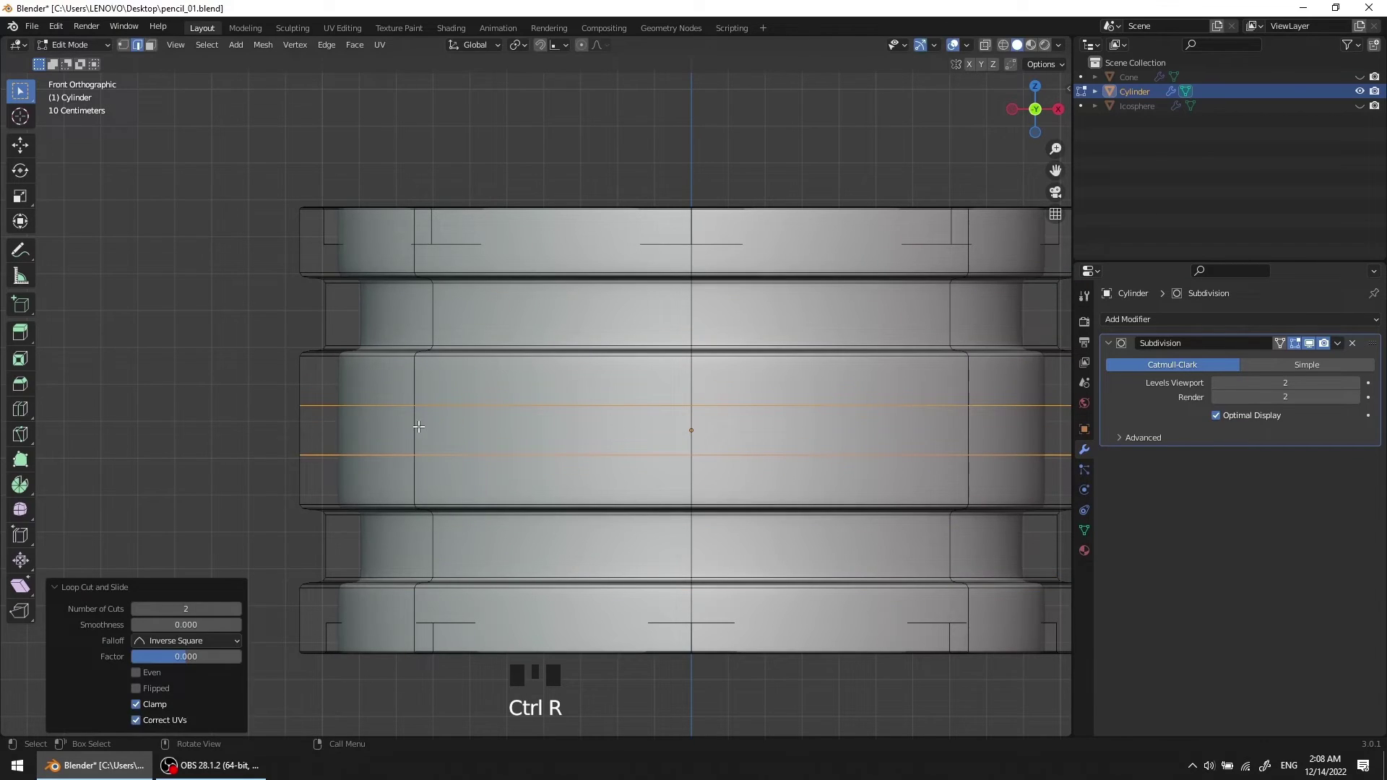
scroll(up, 3)
scroll(down, 3)
key(s)
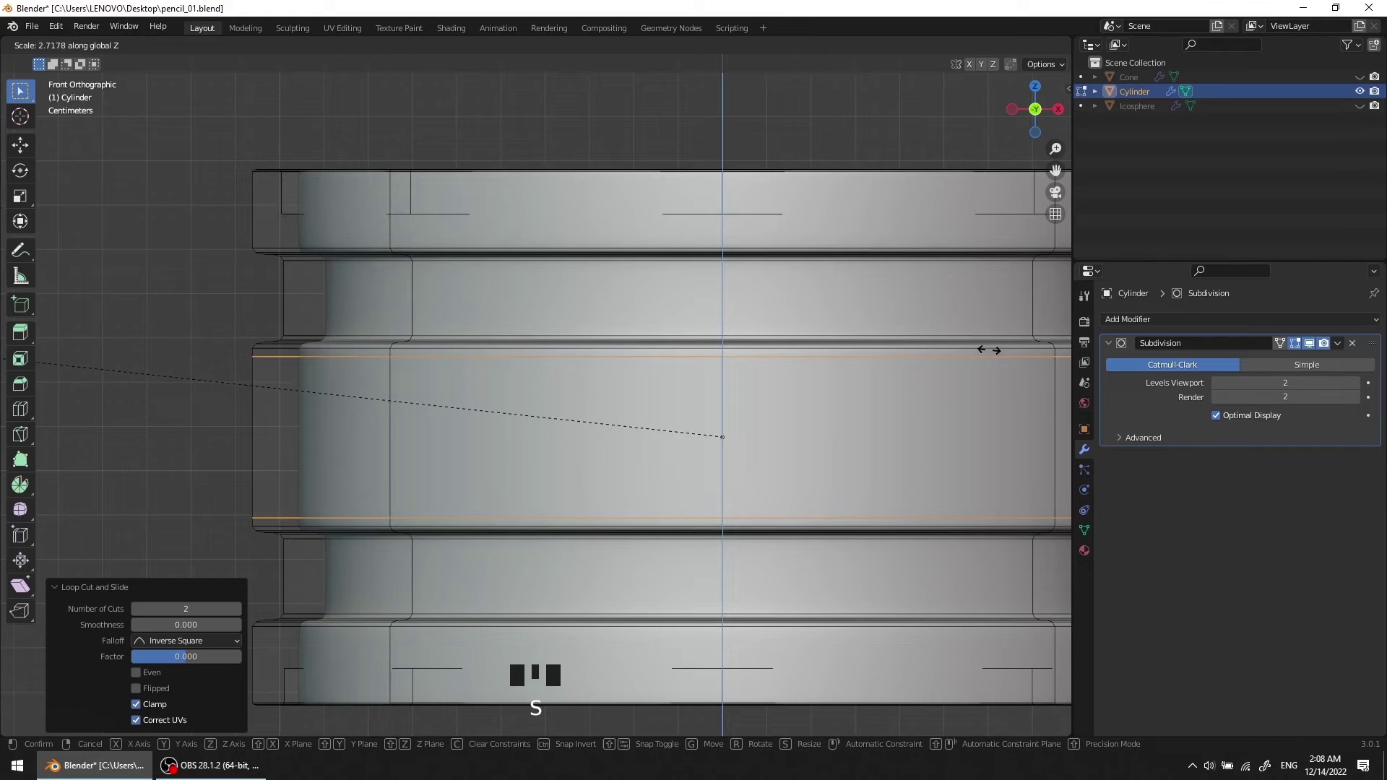
scroll(up, 3)
drag(485, 316, 486, 331)
key(ctrl+r)
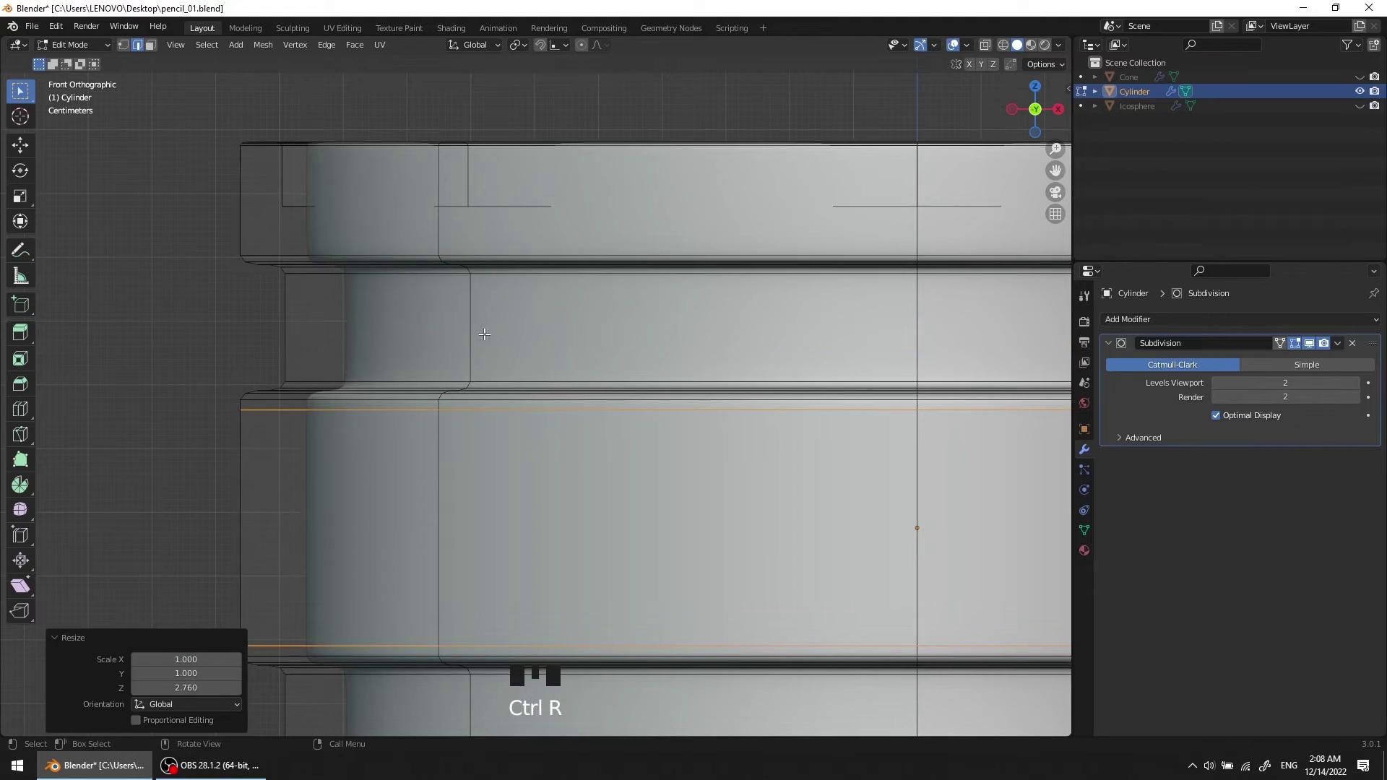
Step: Add and spread supporting loop pairs in the upper and top bands
key(ctrl+r)
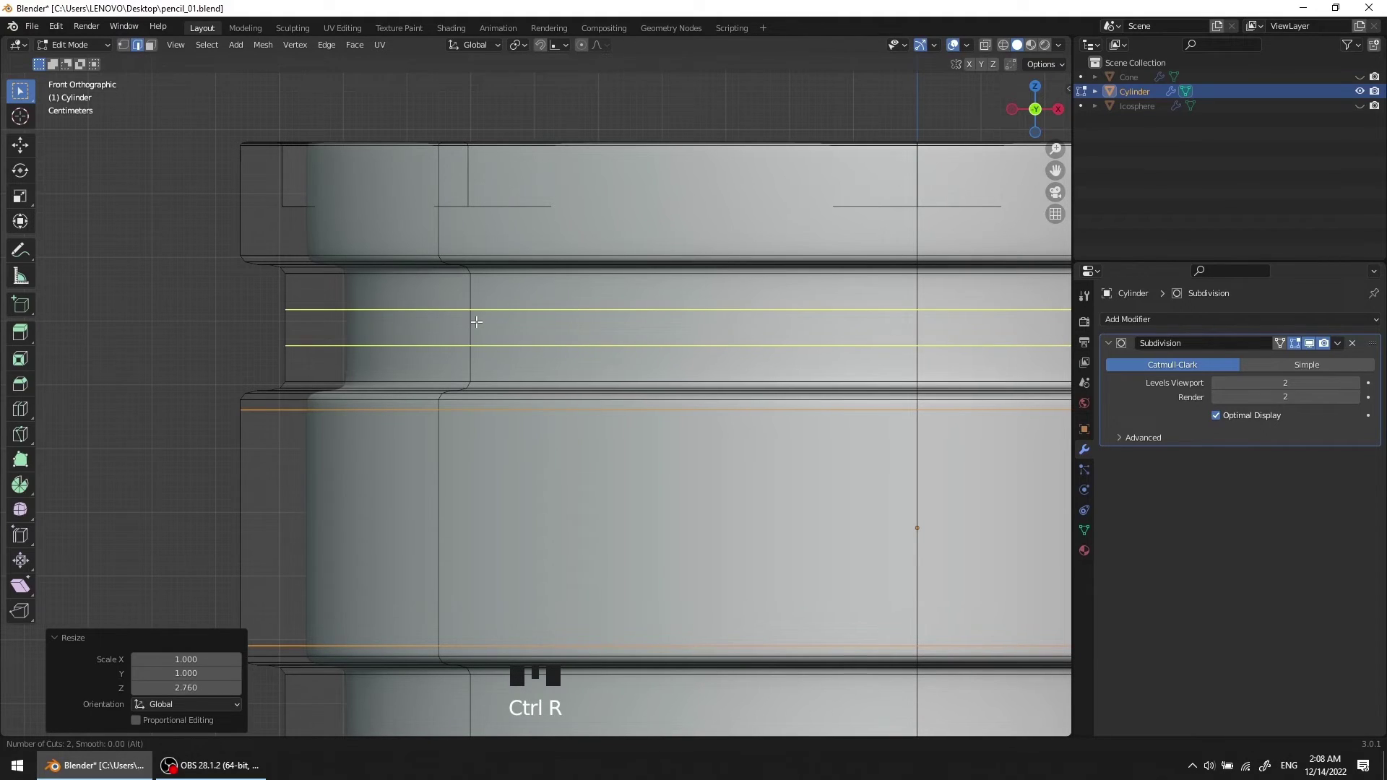
key(s)
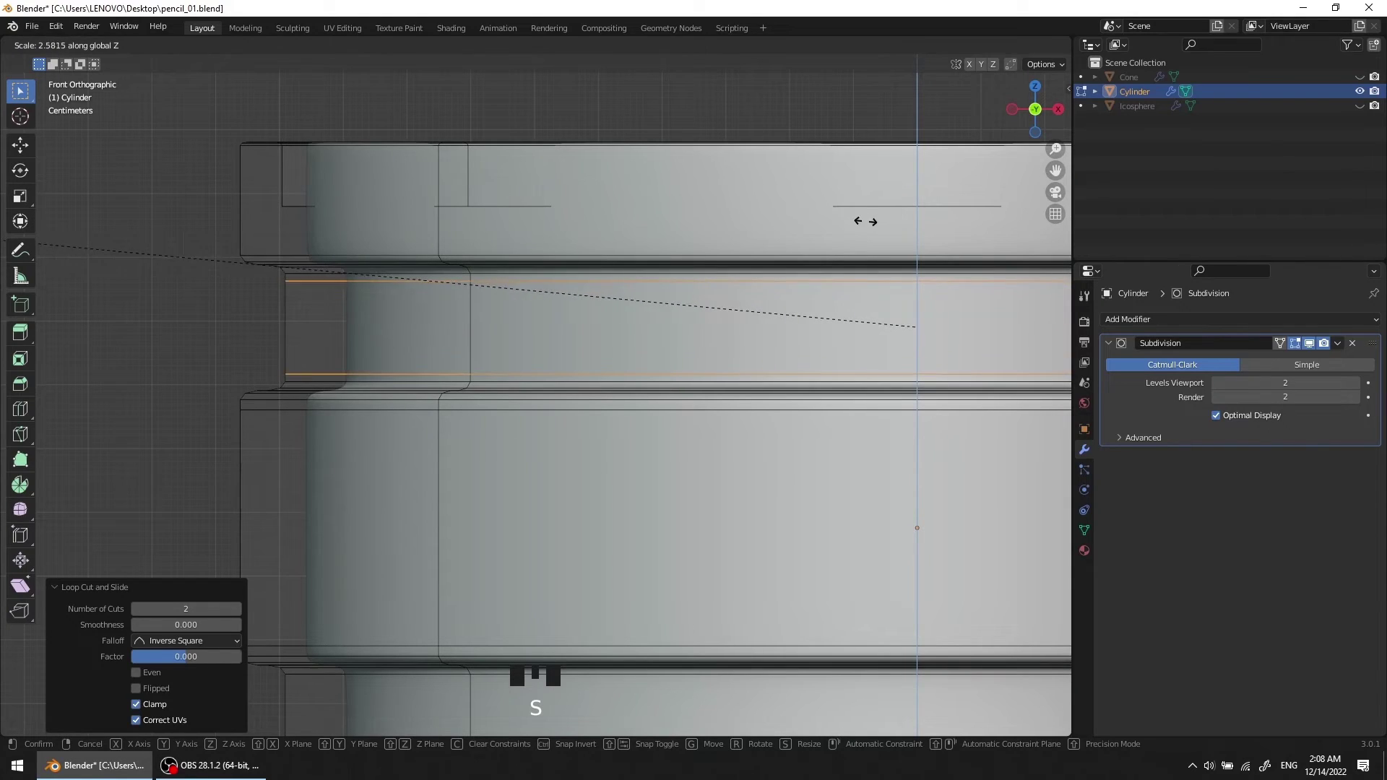
scroll(up, 3)
drag(530, 260, 547, 302)
key(ctrl+r)
key(s)
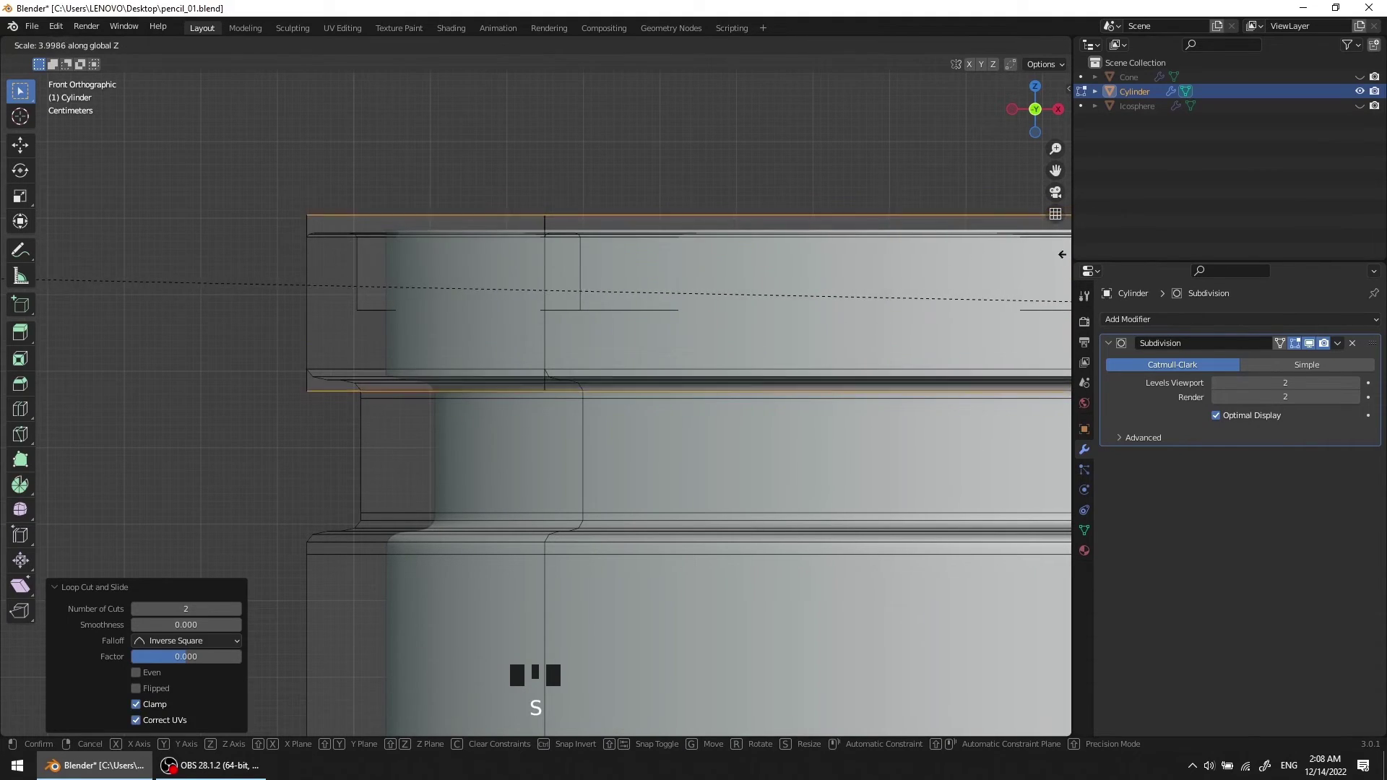
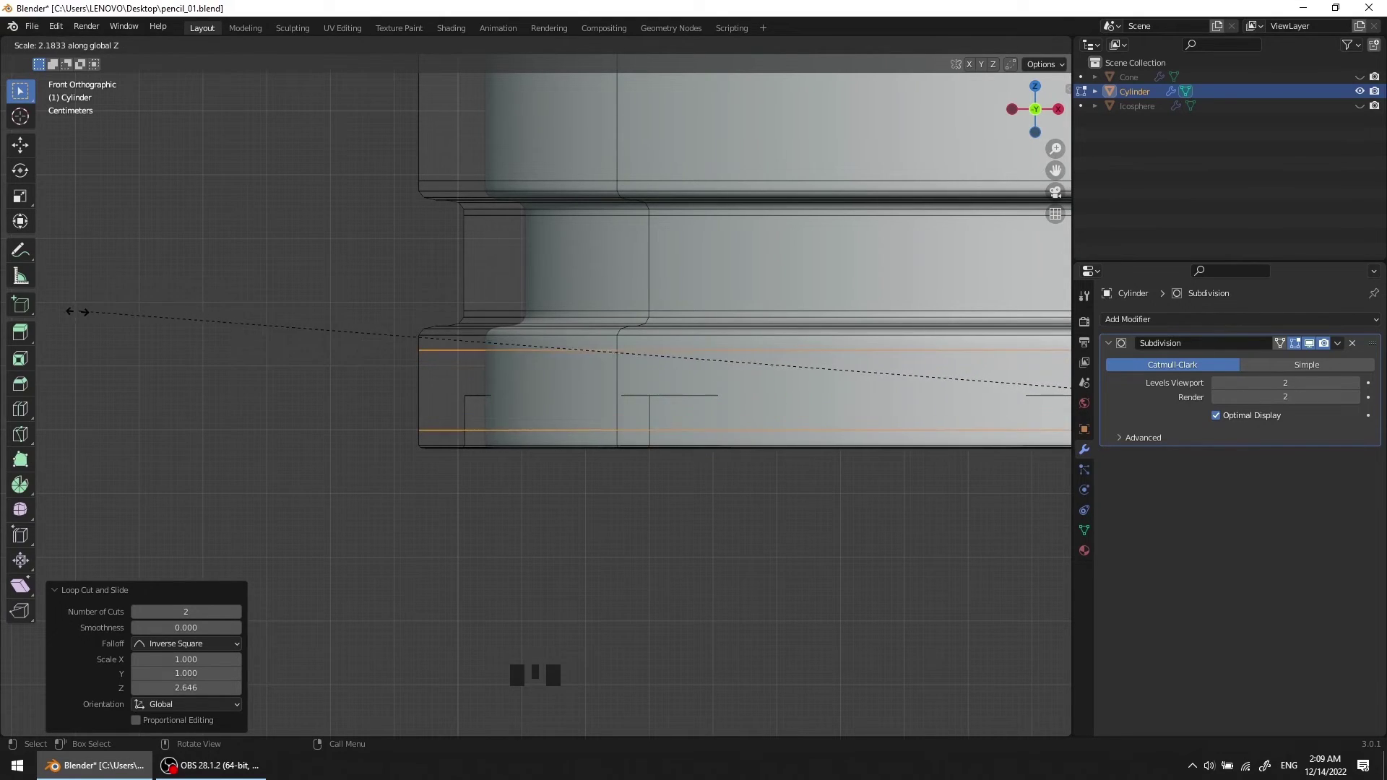
Step: Add and spread supporting loops in the lower bands, then return to Object Mode
scroll(down, 3)
drag(853, 320, 834, 339)
key(Tab)
scroll(up, 3)
drag(727, 345, 712, 344)
scroll(down, 3)
drag(765, 322, 791, 319)
key(alt+h)
scroll(down, 3)
drag(775, 336, 744, 306)
scroll(up, 3)
drag(766, 308, 839, 287)
click(838, 287)
Step: Scale the ferrule to 0.990 and check from above that it fits the pencil body
click(663, 272)
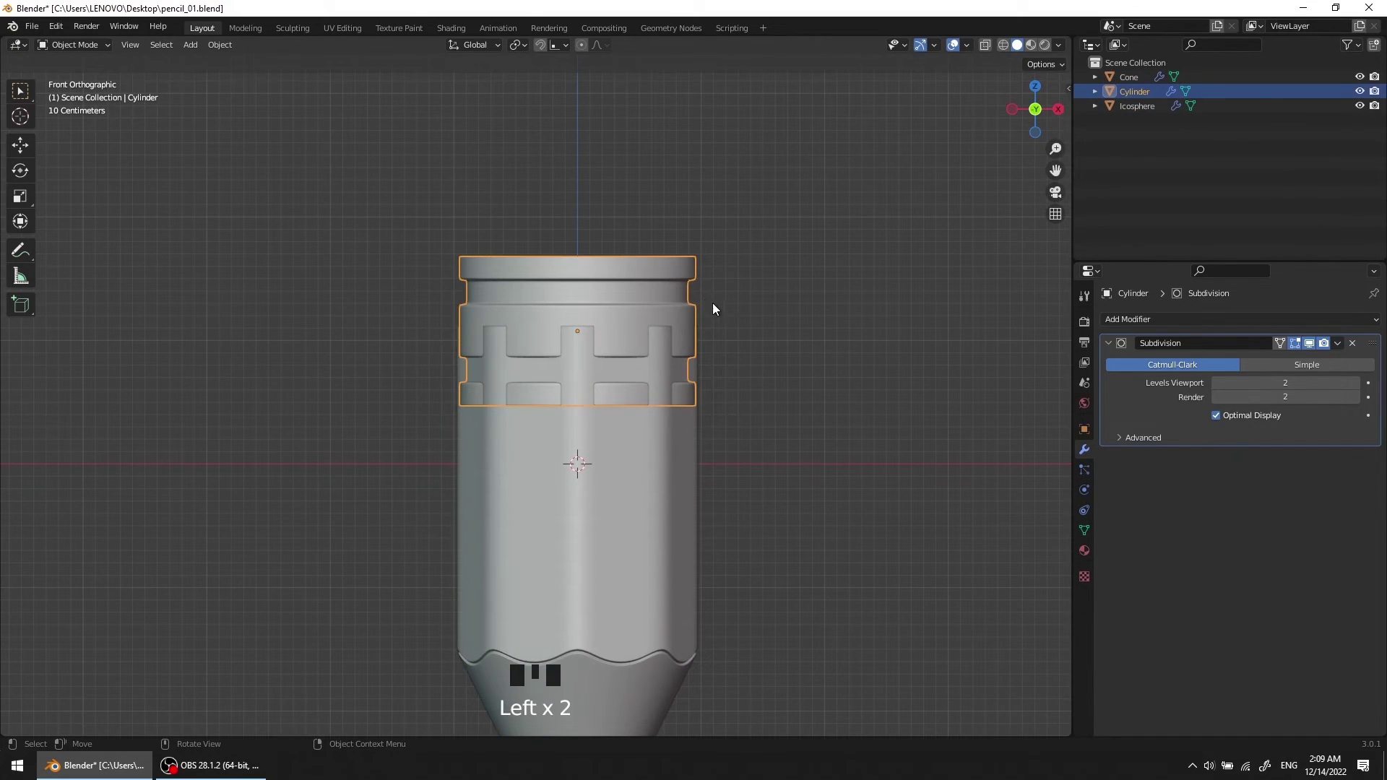
key(s)
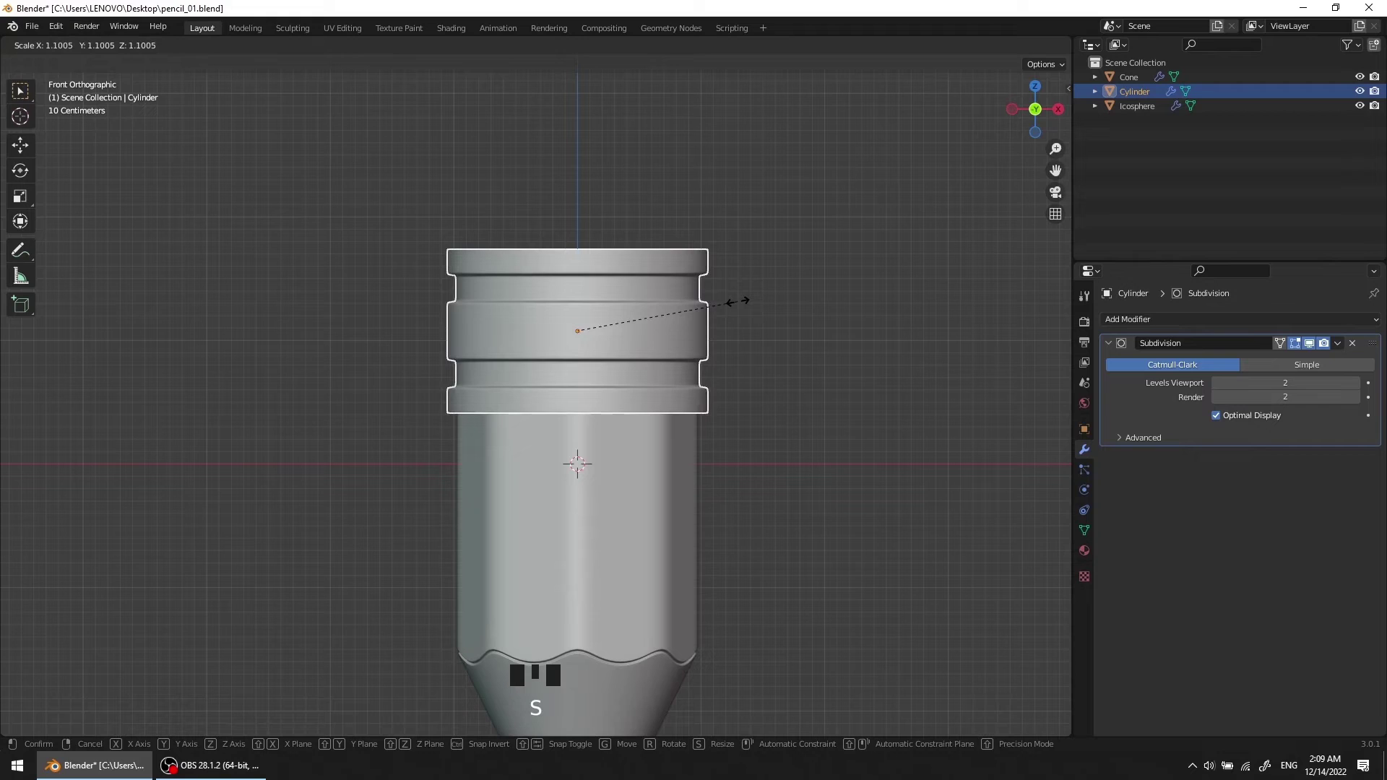
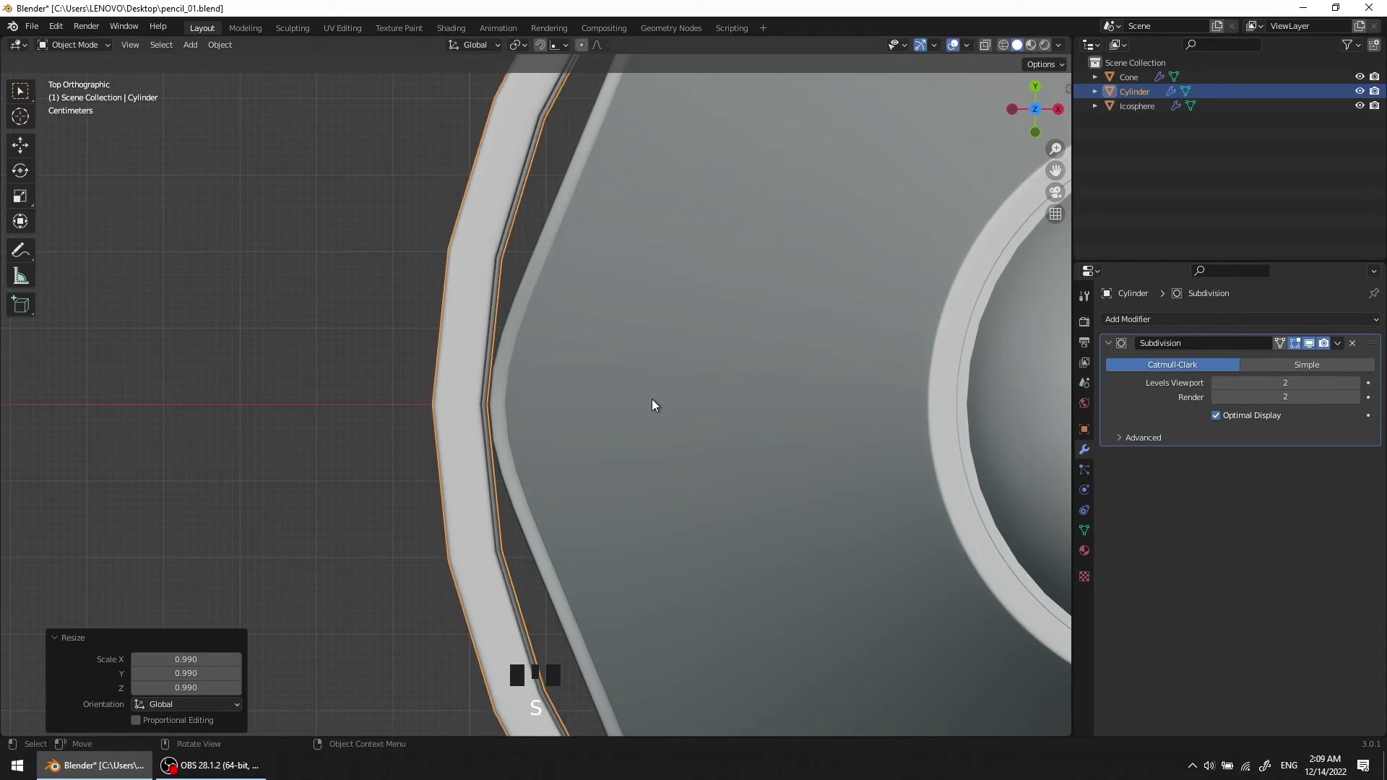
scroll(down, 3)
scroll(up, 3)
drag(675, 372, 544, 361)
scroll(up, 3)
scroll(down, 3)
scroll(up, 3)
drag(617, 345, 533, 399)
scroll(up, 3)
scroll(down, 3)
drag(631, 402, 644, 377)
Step: Add a new cylinder, raise it above the origin and select its top face
key(shift+a)
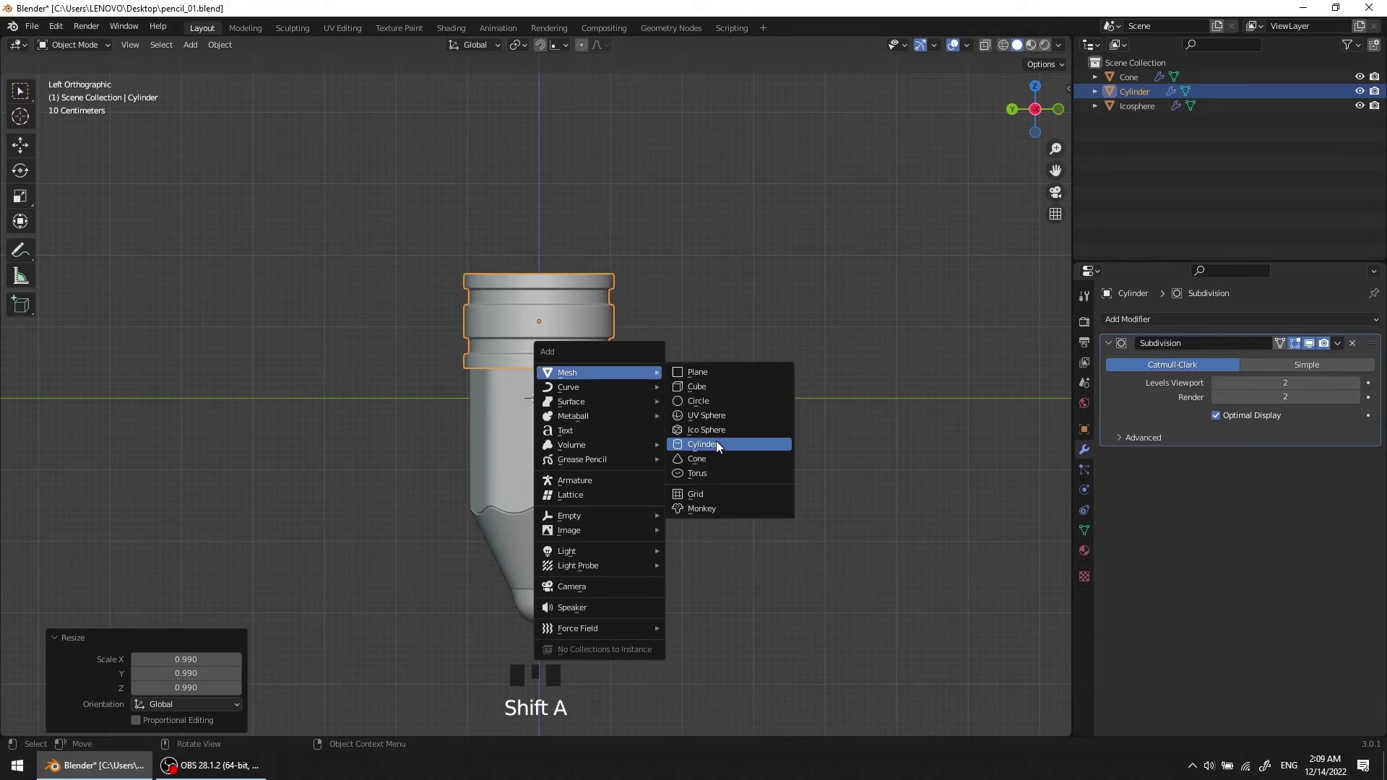
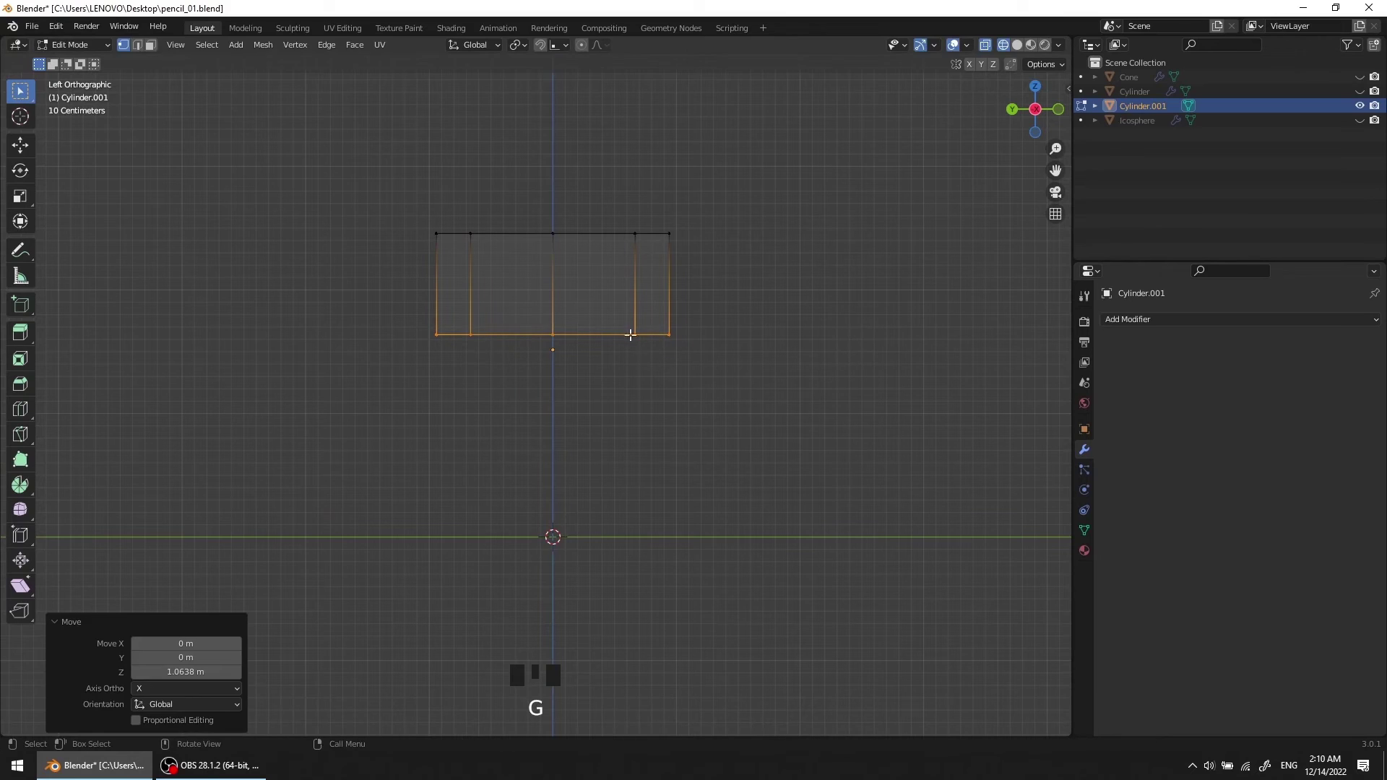
drag(621, 330, 617, 394)
scroll(up, 3)
drag(631, 396, 736, 396)
key(z)
middle_click(705, 352)
key(2)
click(687, 336)
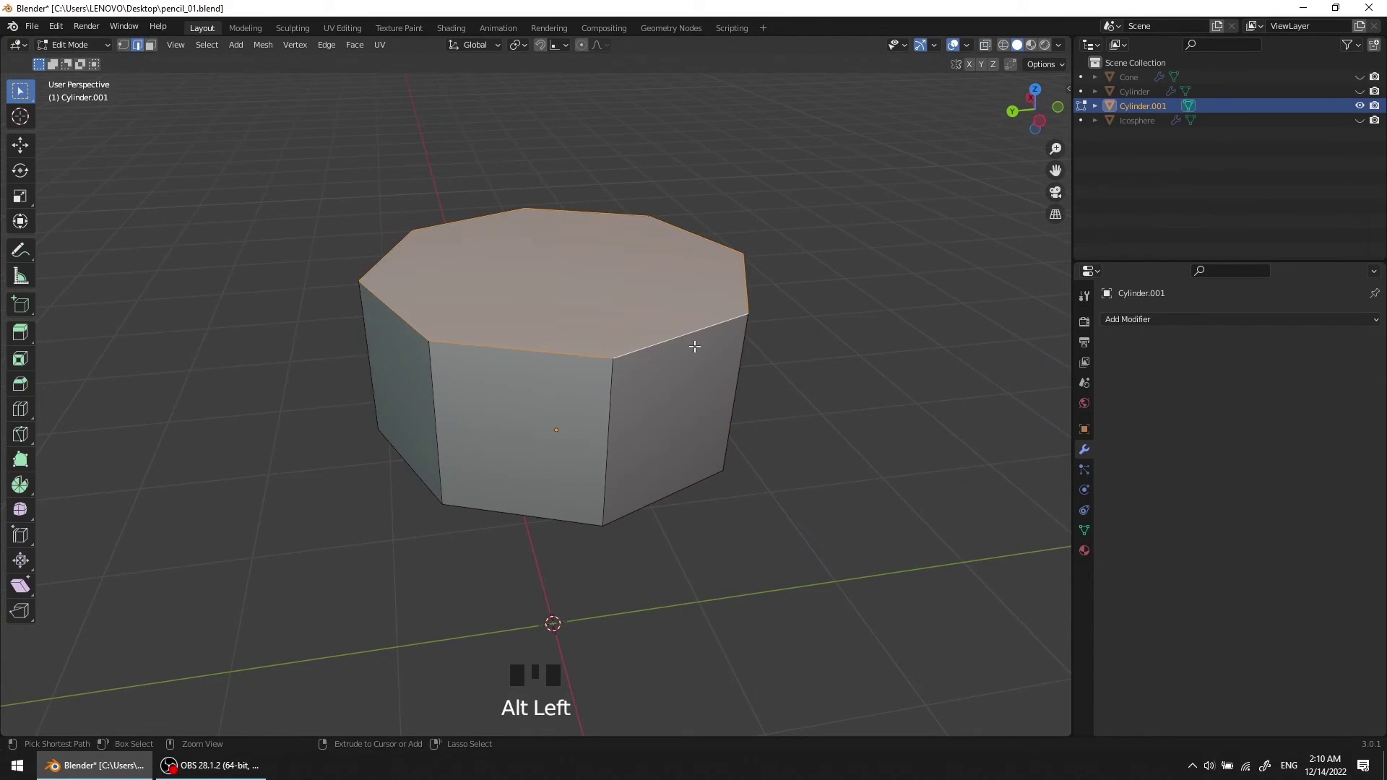
Step: Bevel the top rim of the eraser cap
key(ctrl+b)
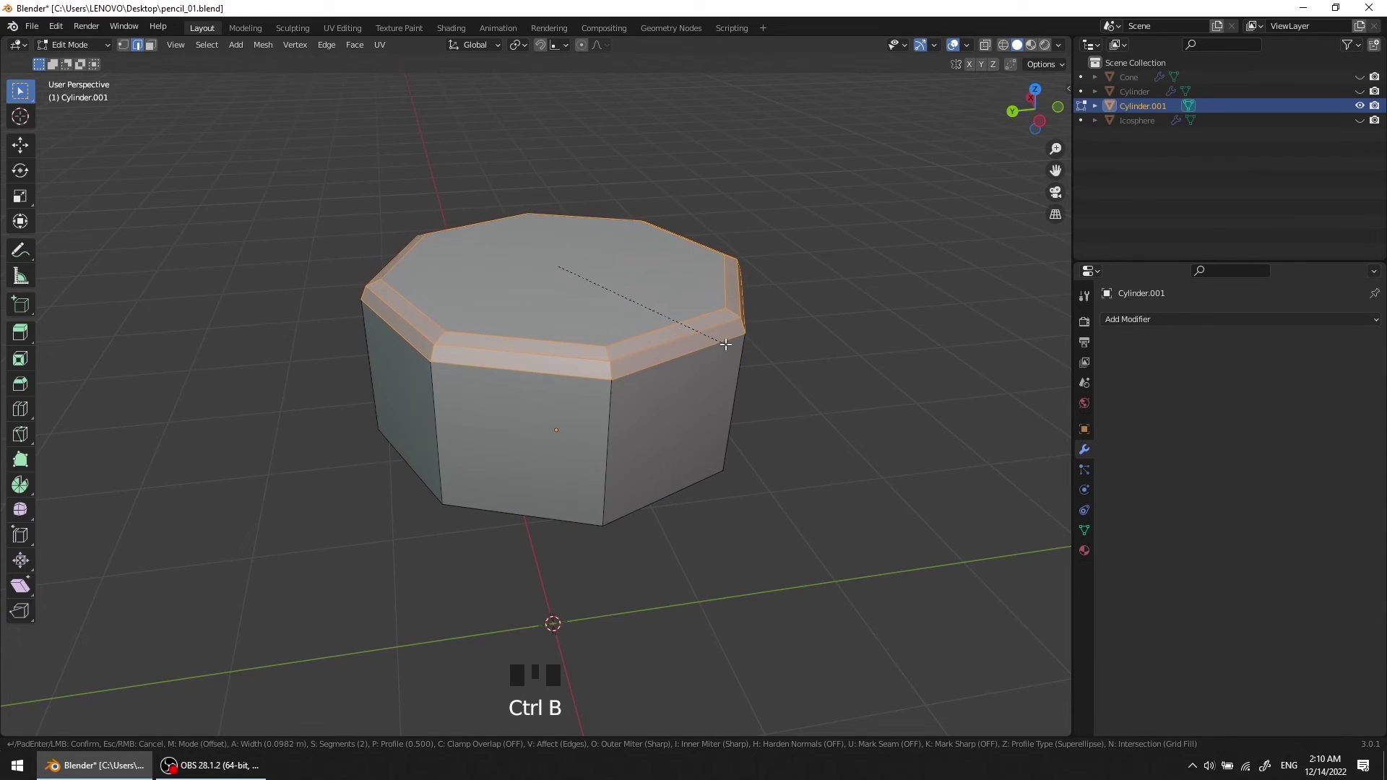
scroll(down, 3)
drag(677, 367, 598, 360)
scroll(up, 3)
drag(613, 370, 581, 403)
Step: Add a support loop near the cap's top, add level-2 Subdivision and shade it smooth
key(ctrl+r)
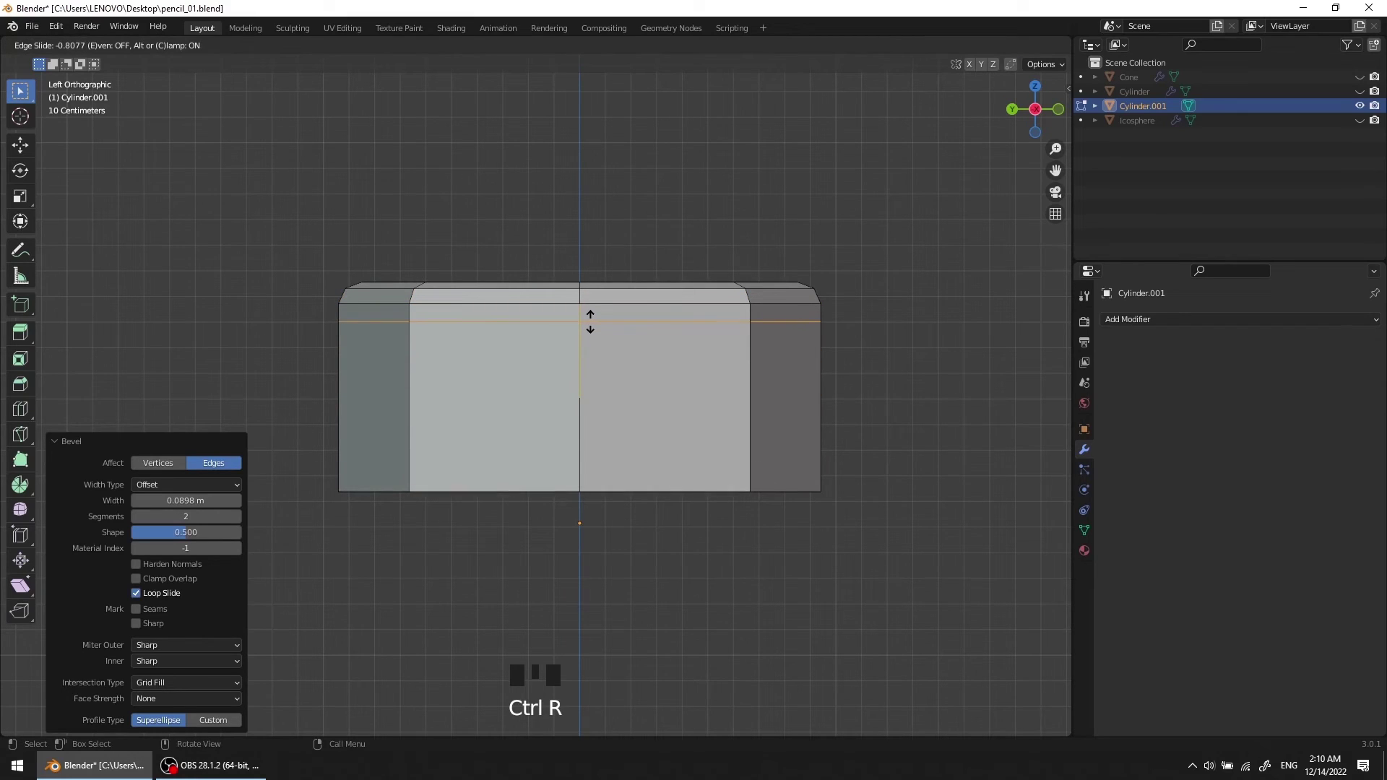
scroll(down, 3)
drag(591, 357, 1071, 330)
key(Tab)
drag(1116, 323, 626, 375)
right_click(627, 375)
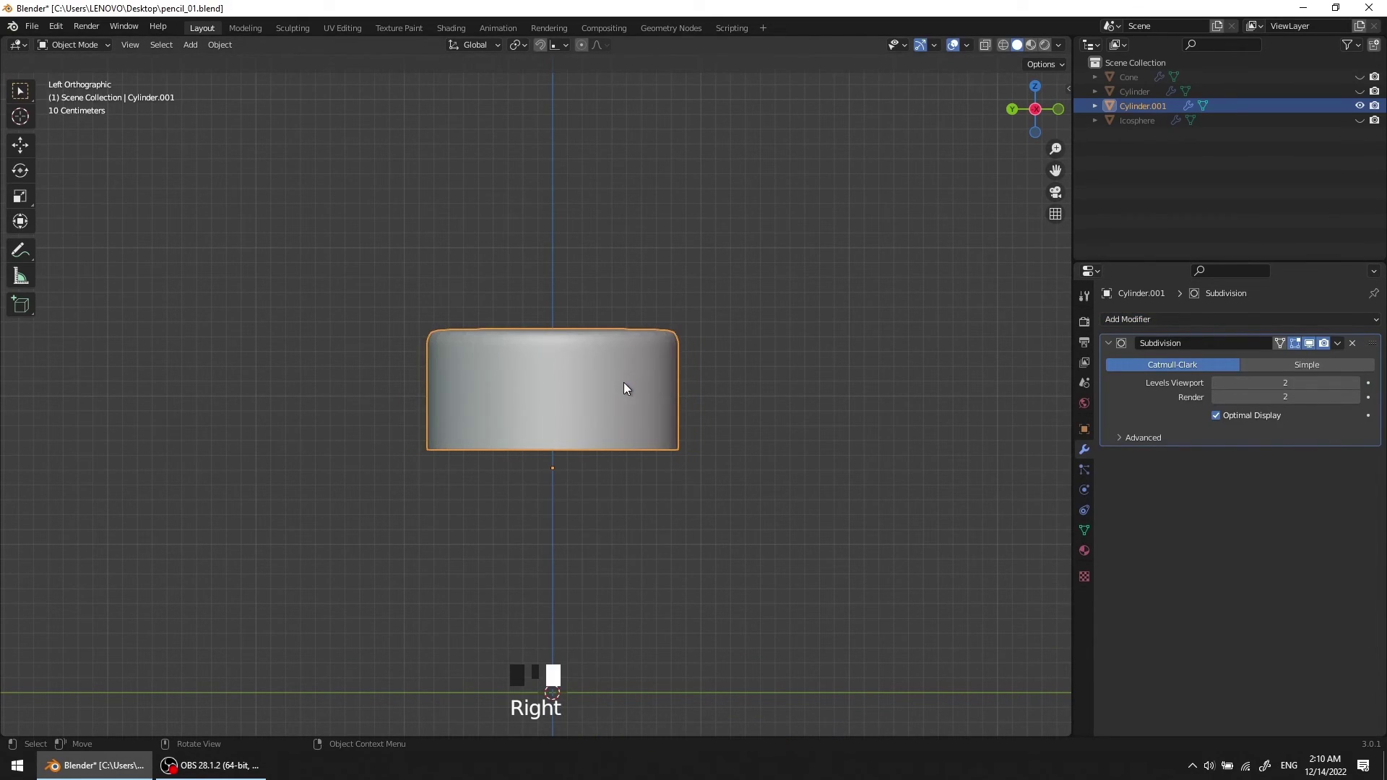
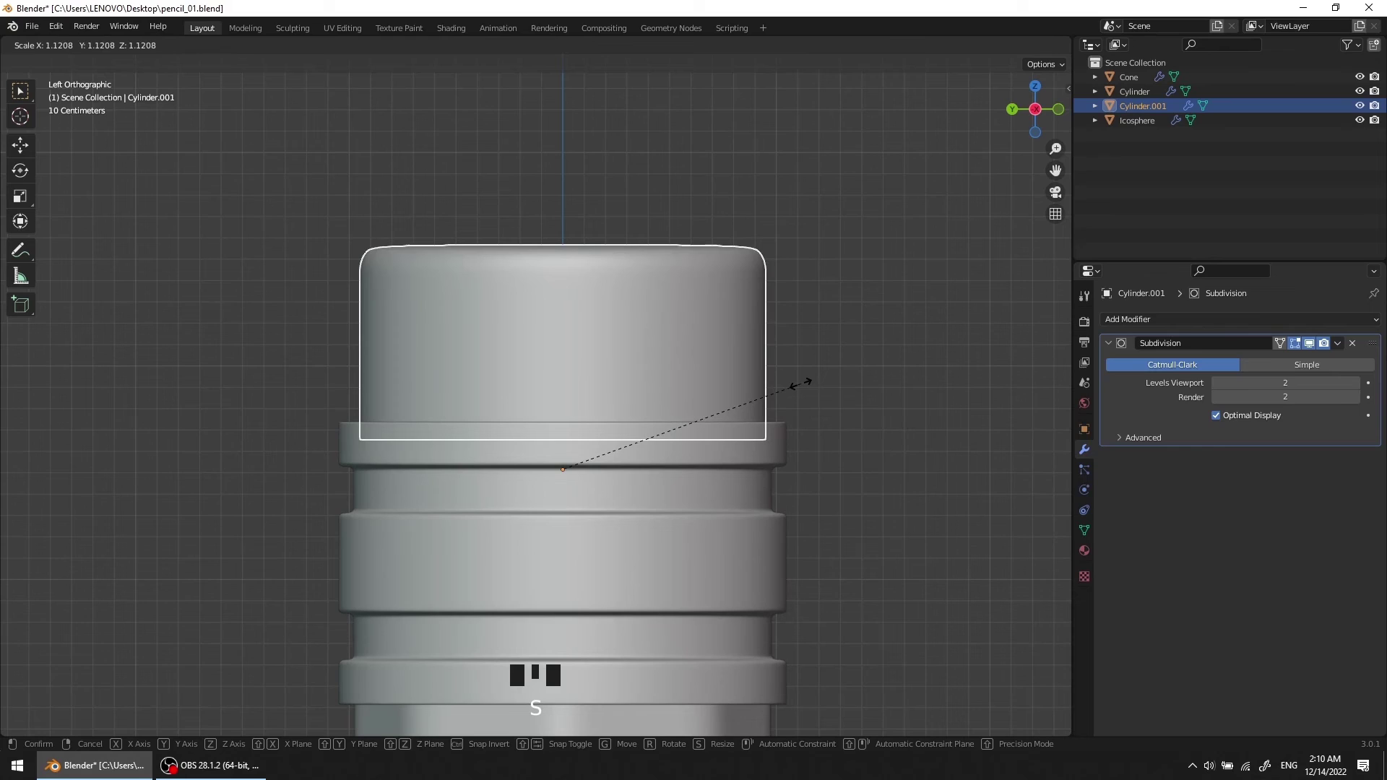
Step: Scale the eraser cap to match the ferrule and move it down onto it
key(g)
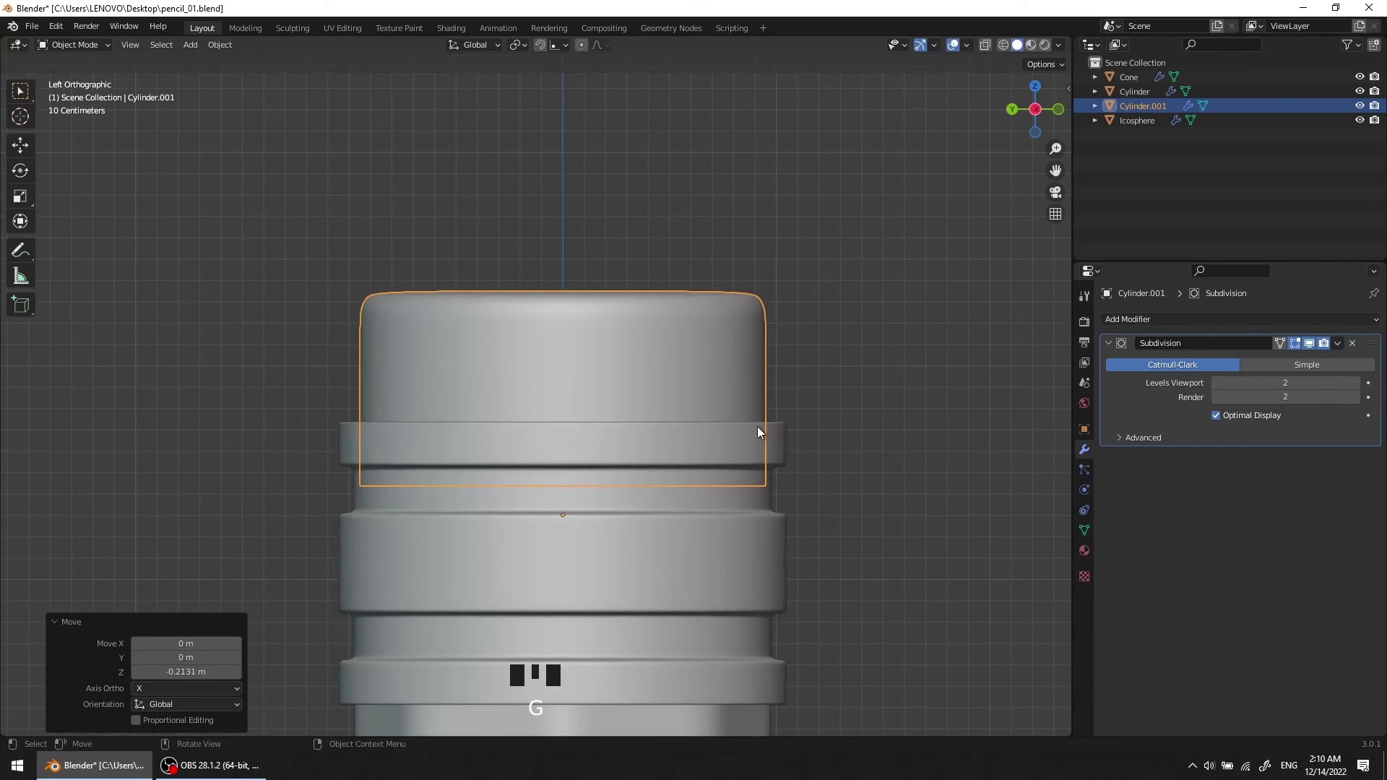
scroll(down, 3)
drag(746, 414, 464, 340)
scroll(up, 3)
drag(540, 402, 522, 378)
scroll(up, 3)
drag(572, 371, 381, 379)
Step: From top view, enlarge the cap slightly to 1.005 so it matches the ferrule rim
key(z)
scroll(up, 3)
drag(447, 383, 585, 376)
key(s)
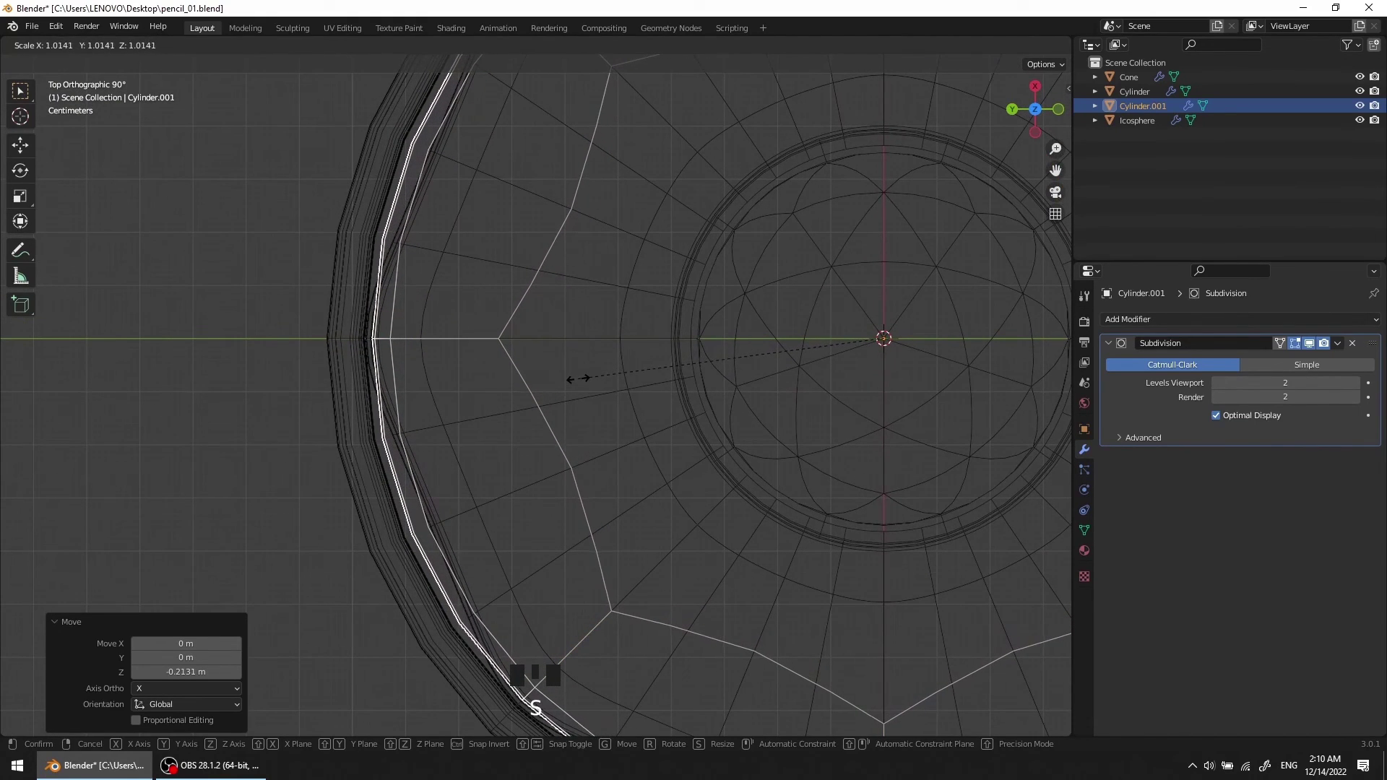
scroll(down, 3)
middle_click(597, 381)
Step: Return to side view, deselect the cap and centre the finished pencil
key(z)
scroll(down, 3)
drag(749, 331, 708, 310)
click(707, 310)
scroll(down, 3)
drag(726, 353, 675, 365)
scroll(up, 3)
drag(696, 365, 751, 367)
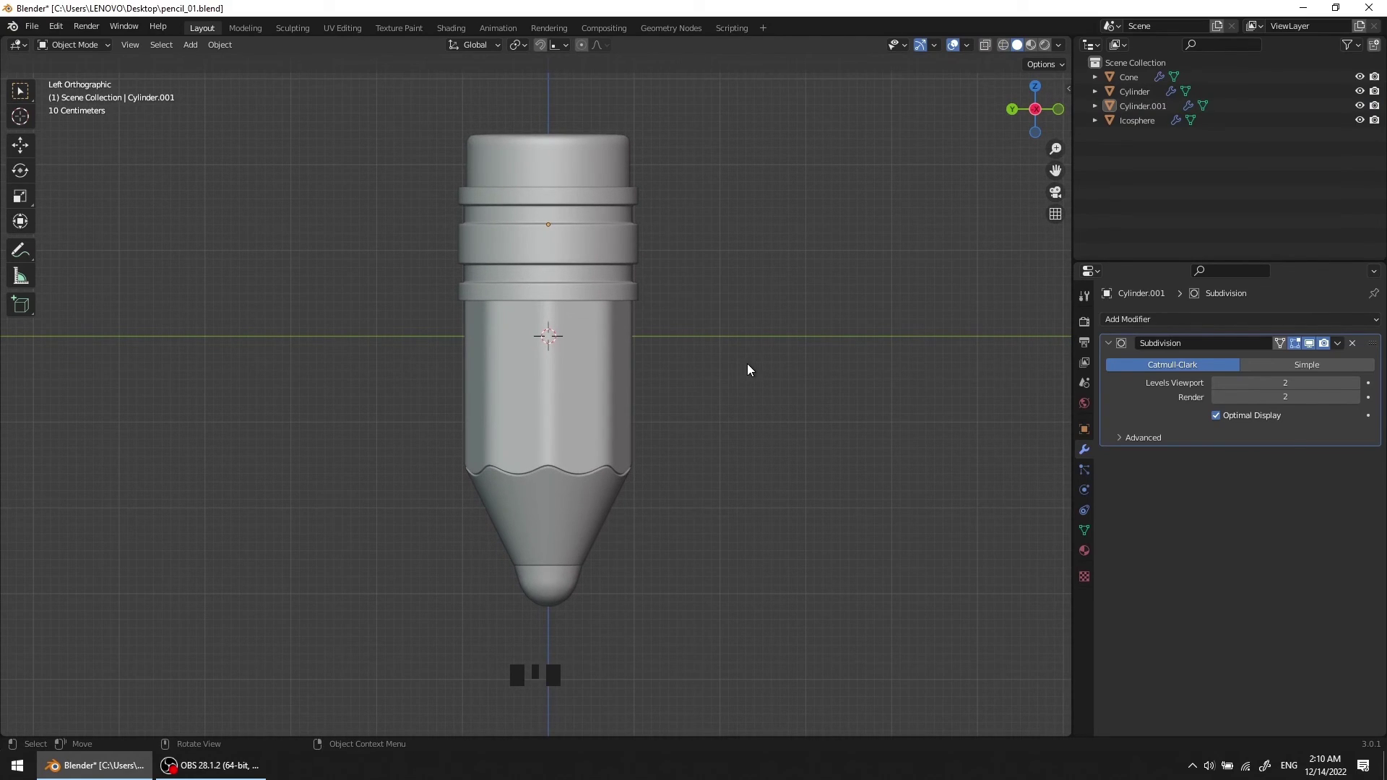